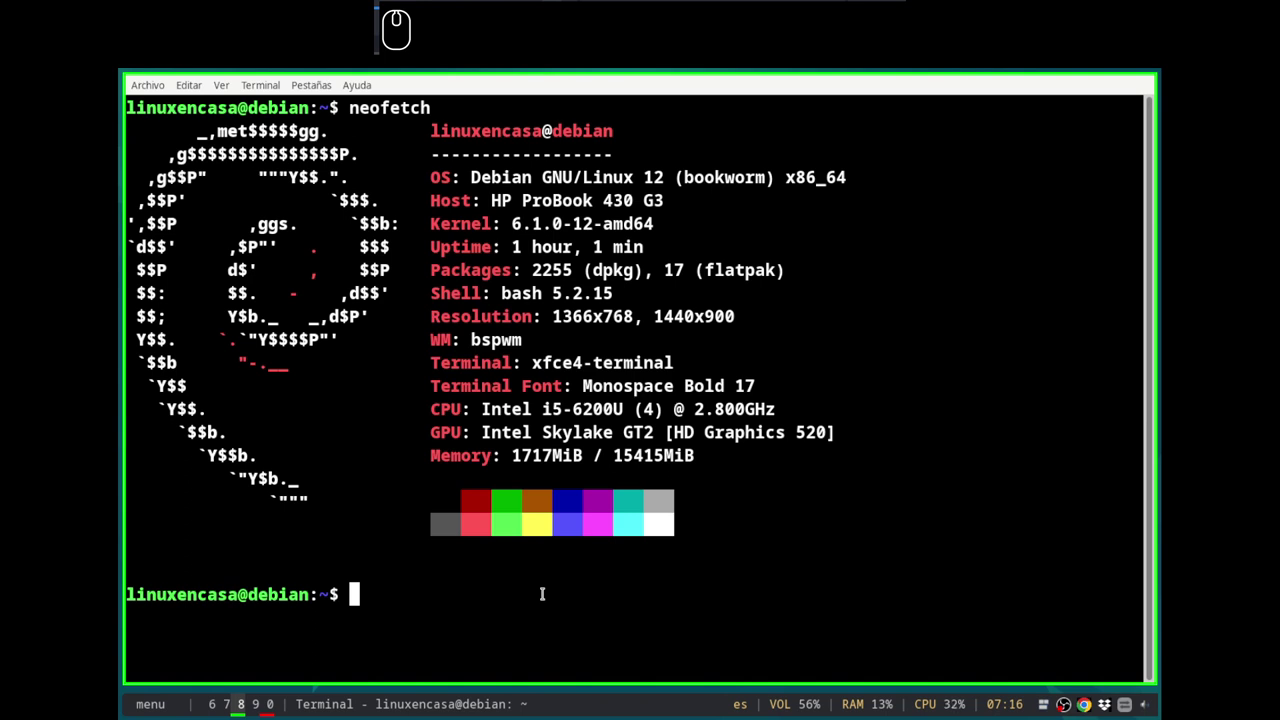
# Step: Close the terminal window showing the neofetch Debian 12 summary
pyautogui.press('super+6')
pyautogui.press('alt+super+w')
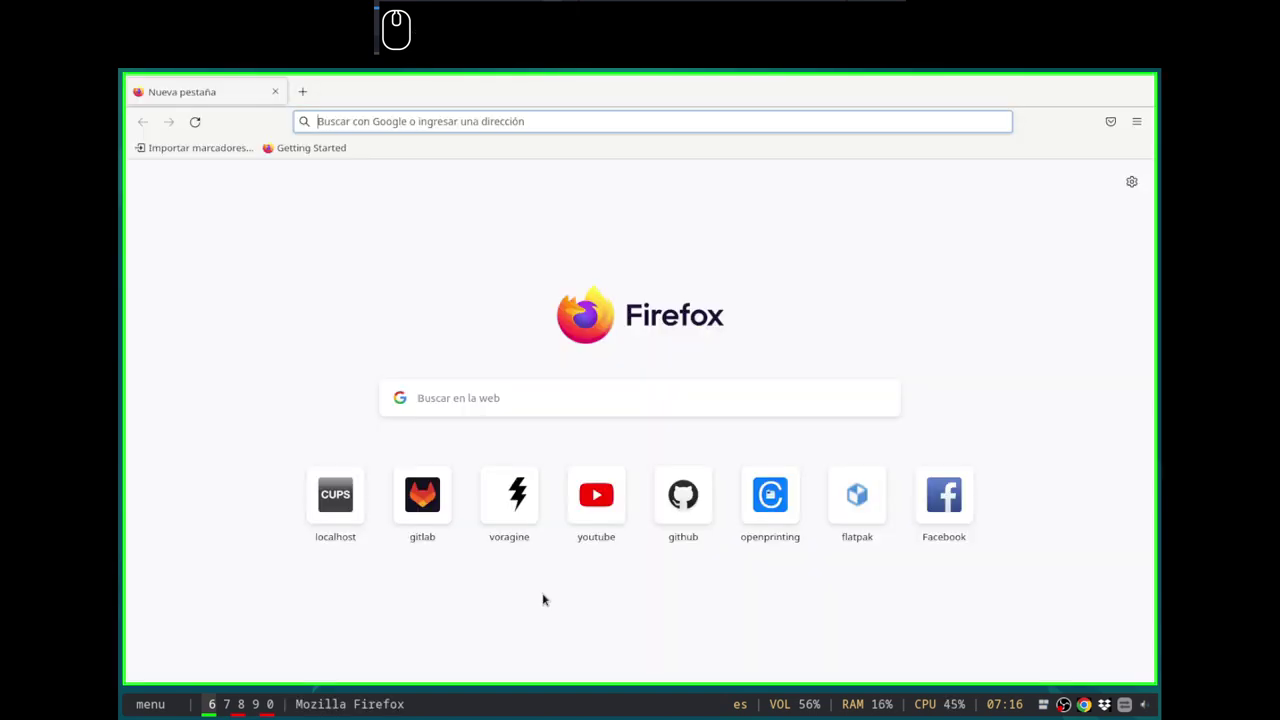
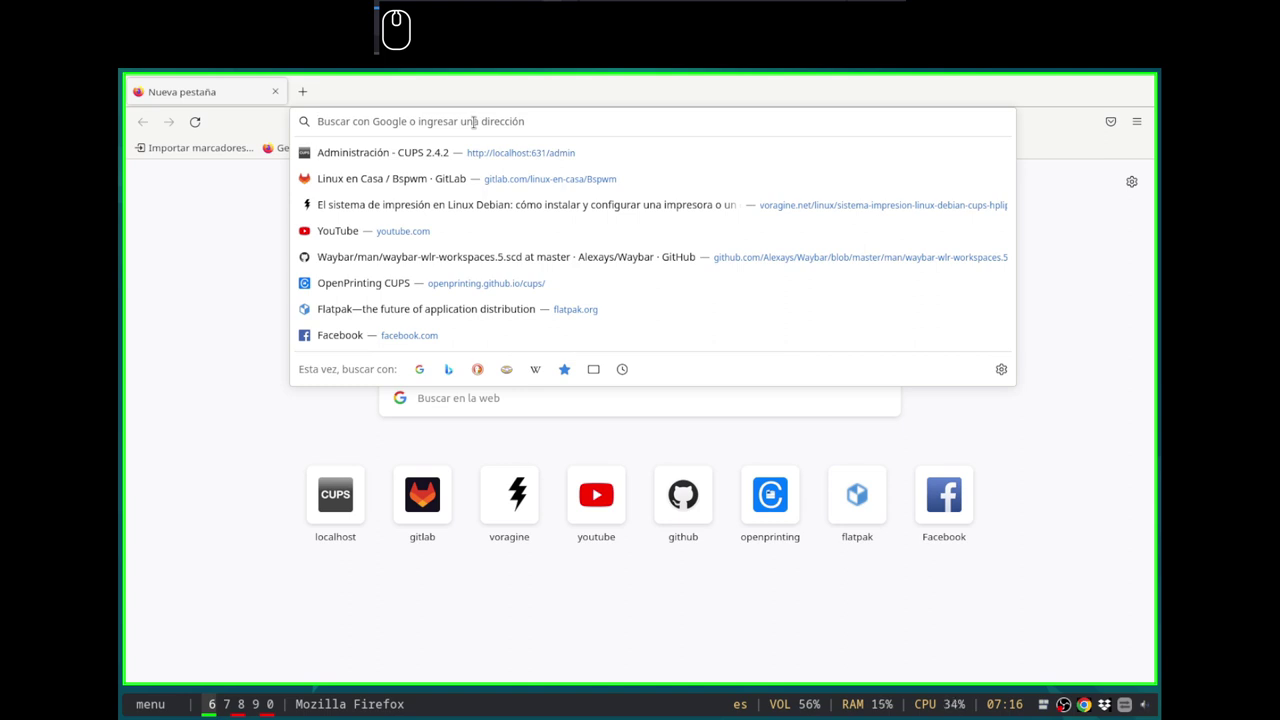
pyautogui.write('htt')
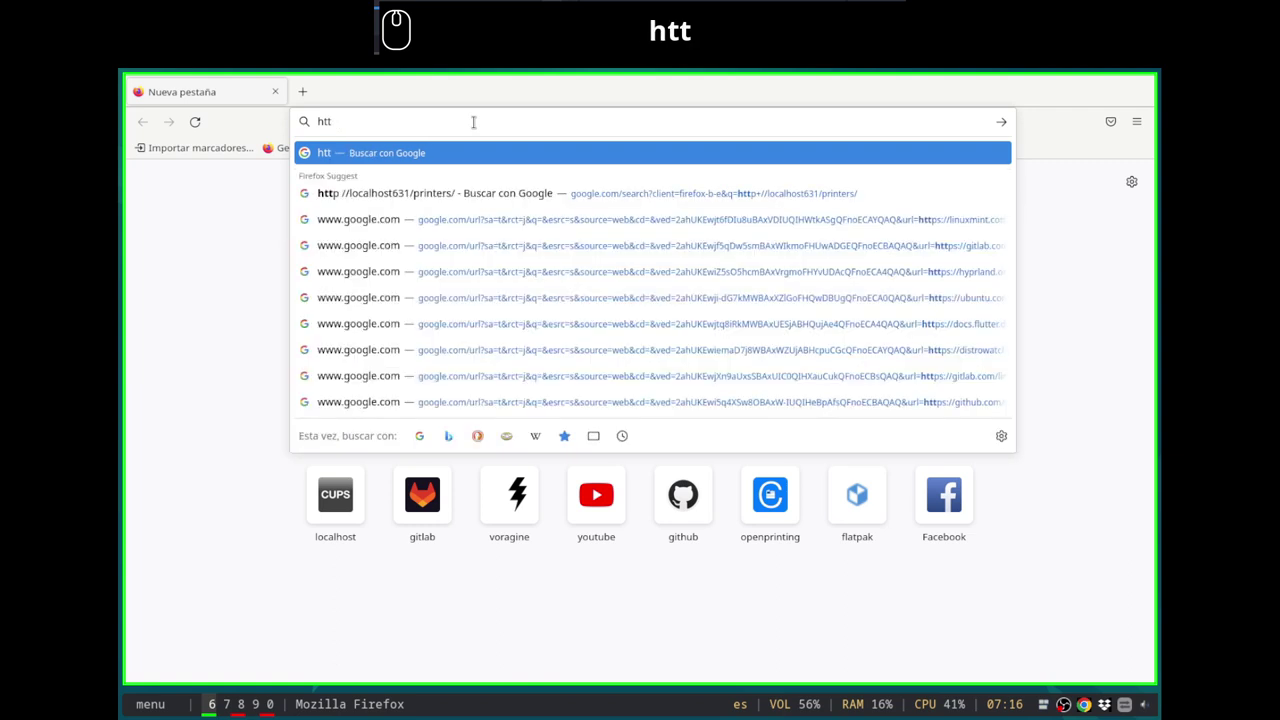
pyautogui.write('ps://')
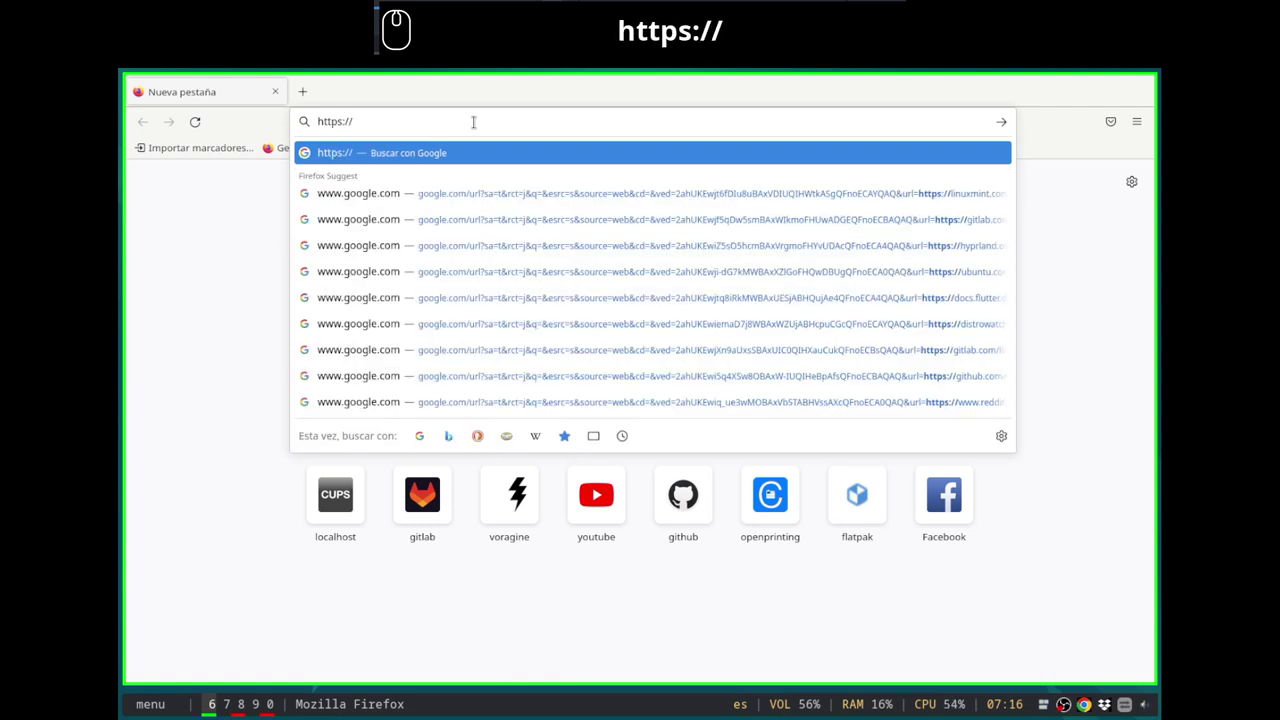
pyautogui.write('192.0.0')
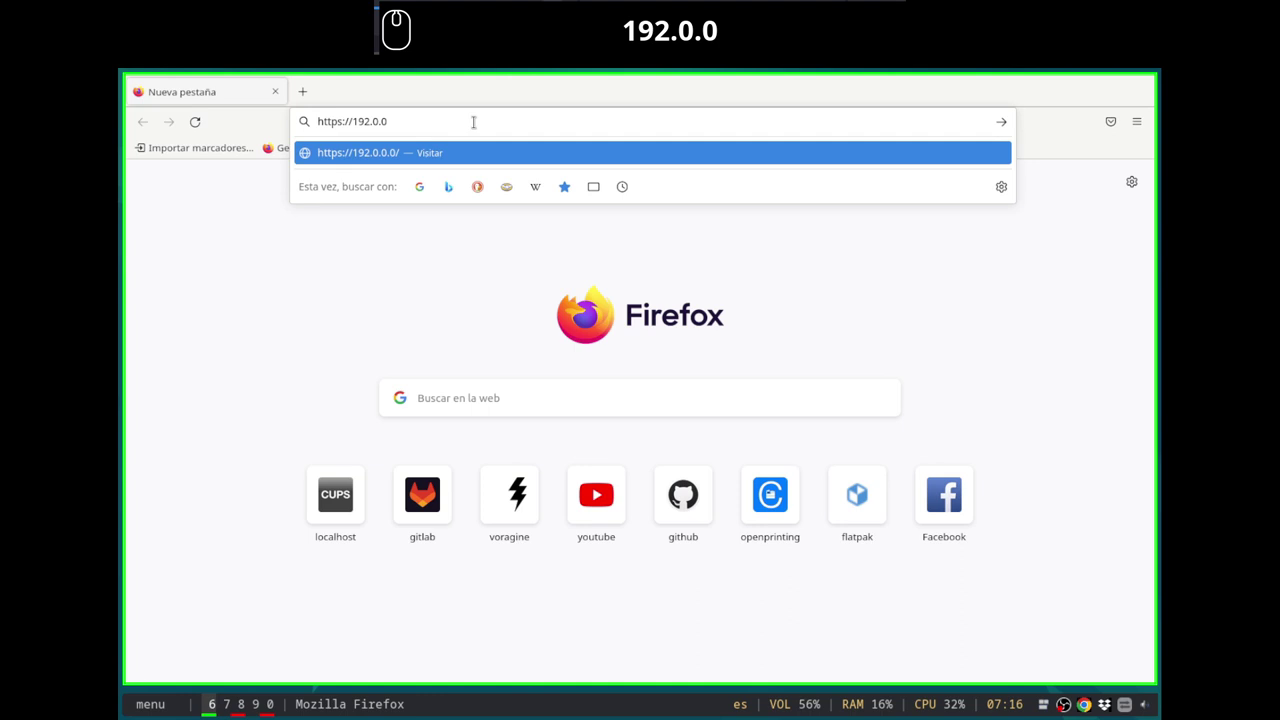
pyautogui.press('BackSpace')
pyautogui.press('BackSpace')
pyautogui.press('BackSpace')
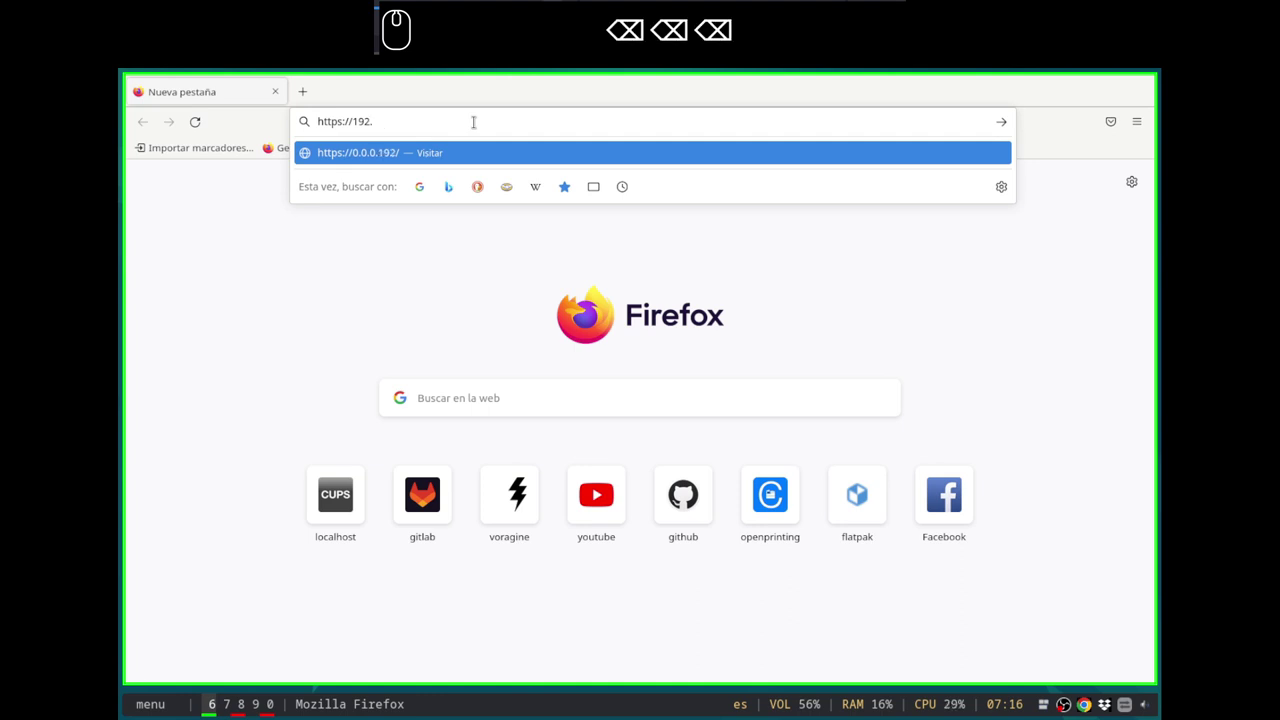
pyautogui.write('1')
pyautogui.write('68.')
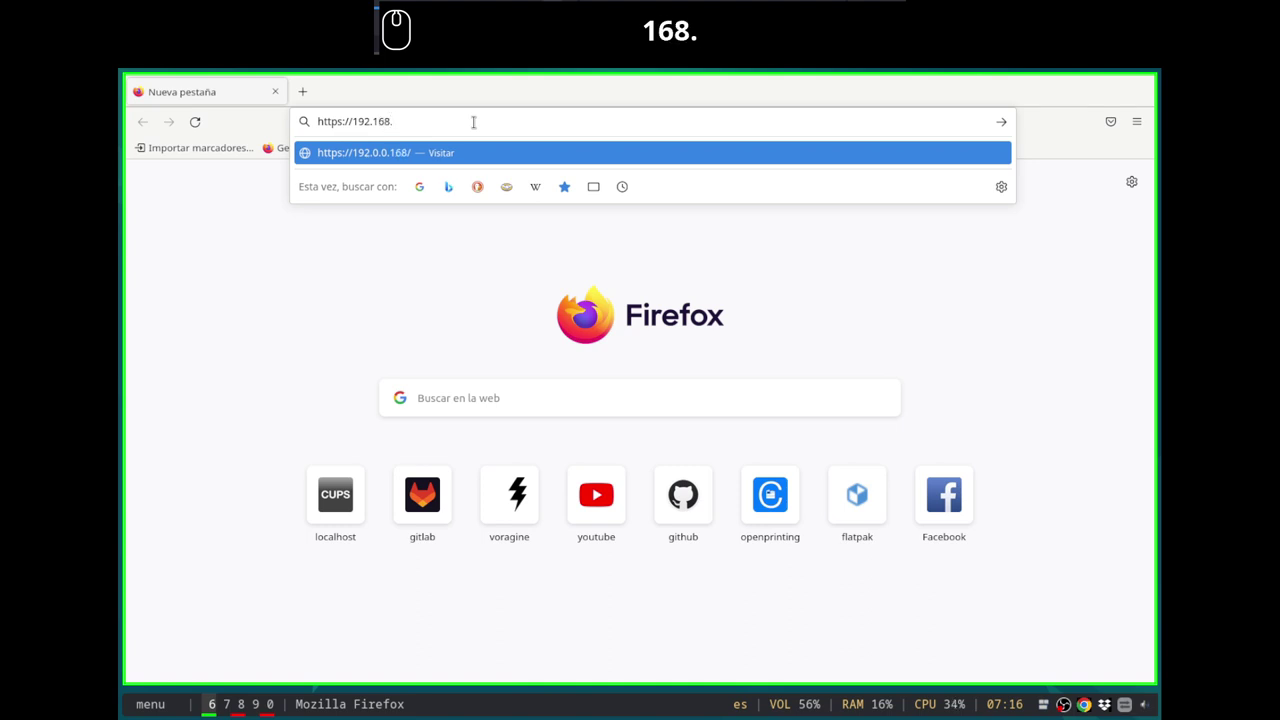
pyautogui.write('0.14')
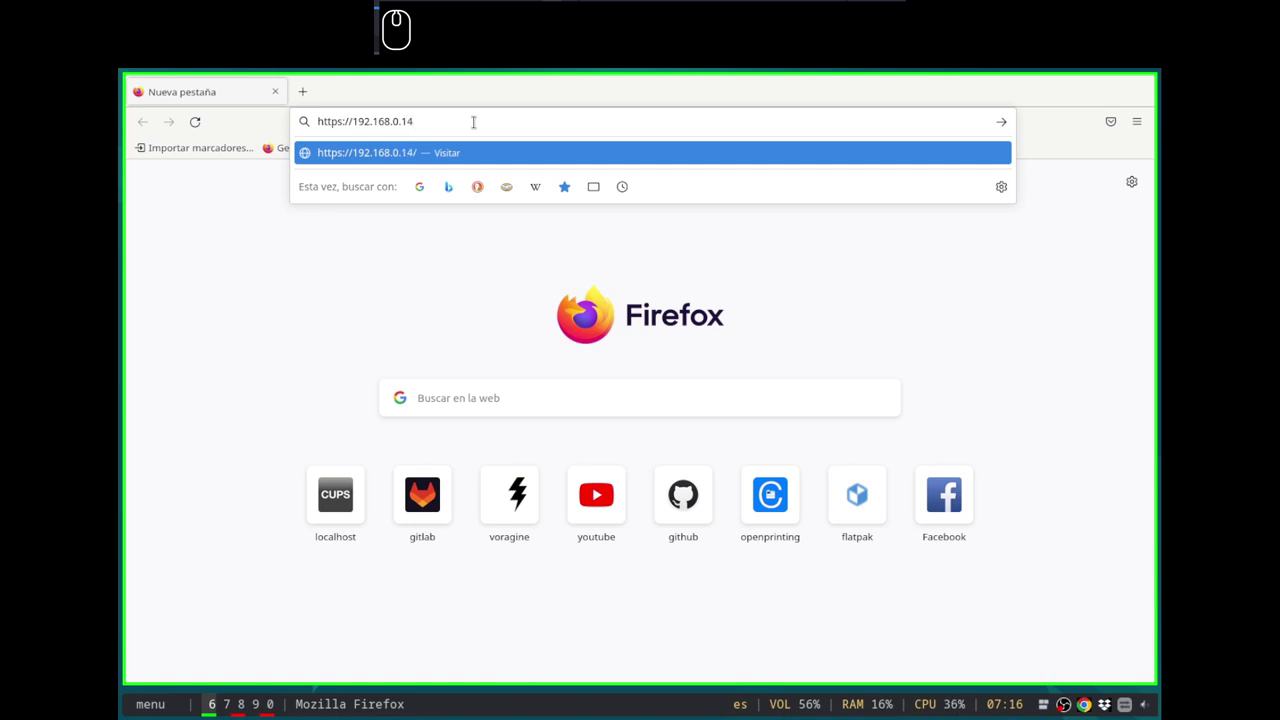
pyautogui.write(':')
pyautogui.write('4747')
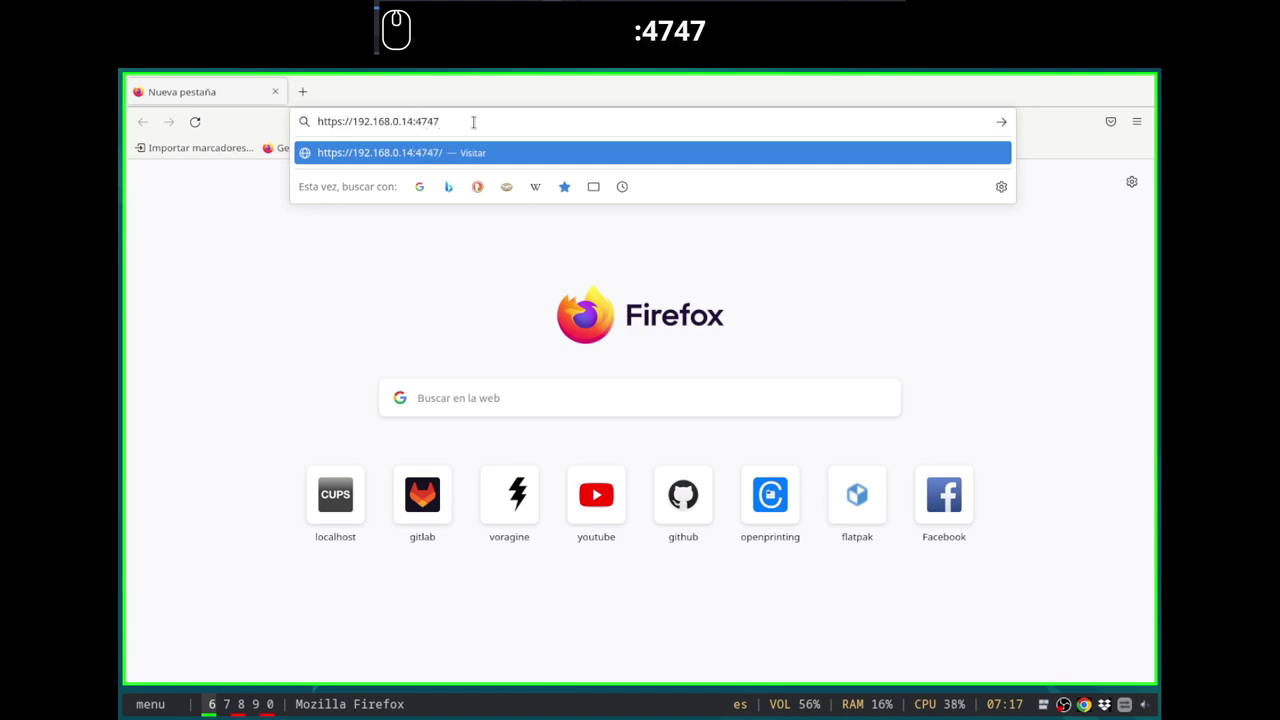
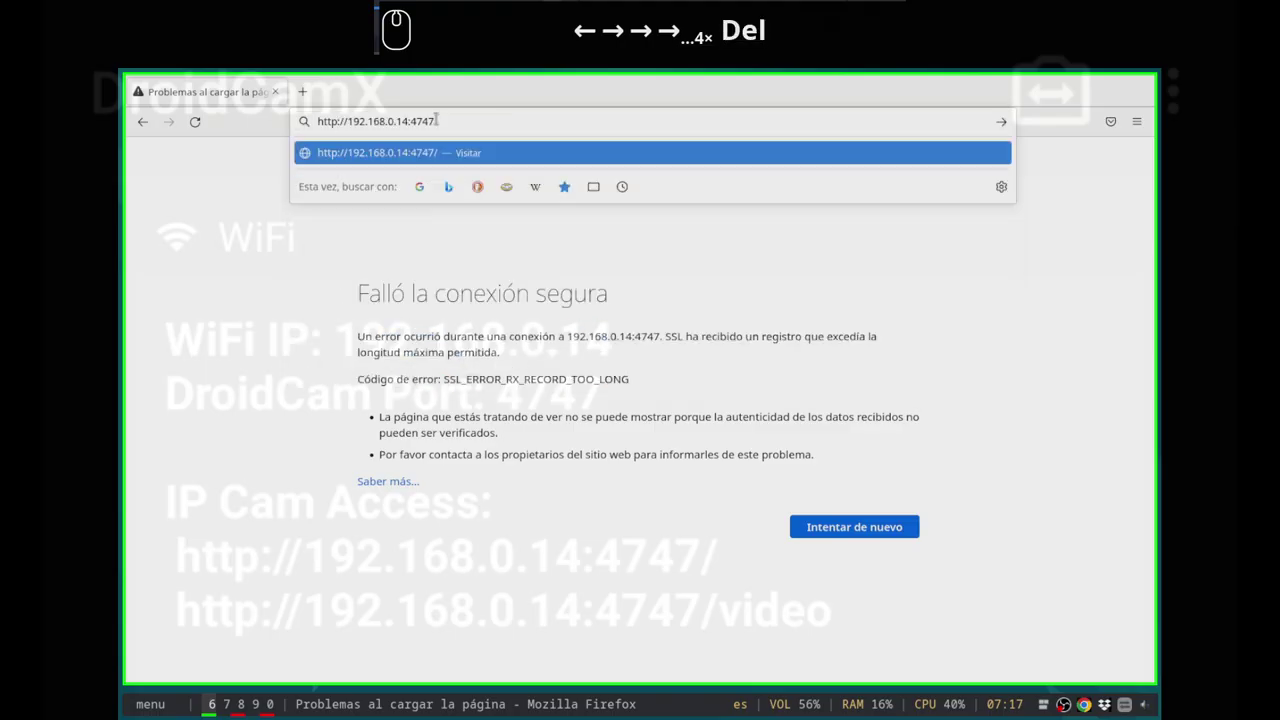
pyautogui.press('Return')
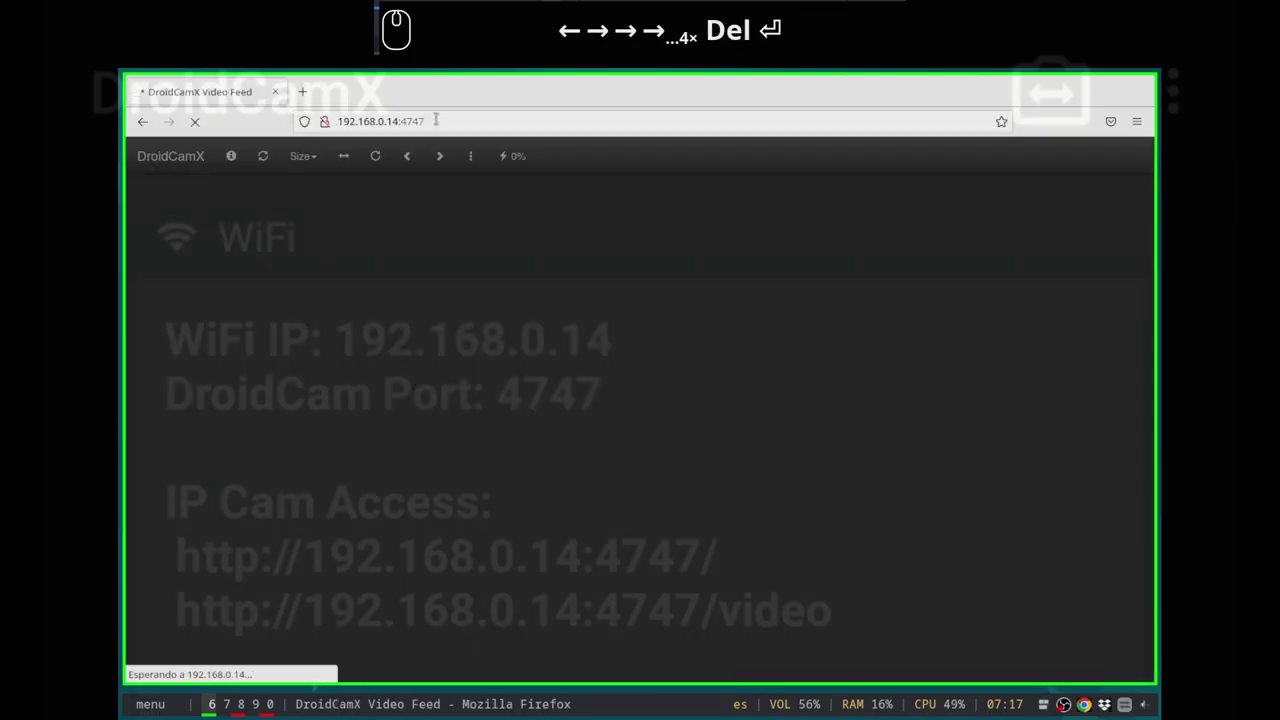
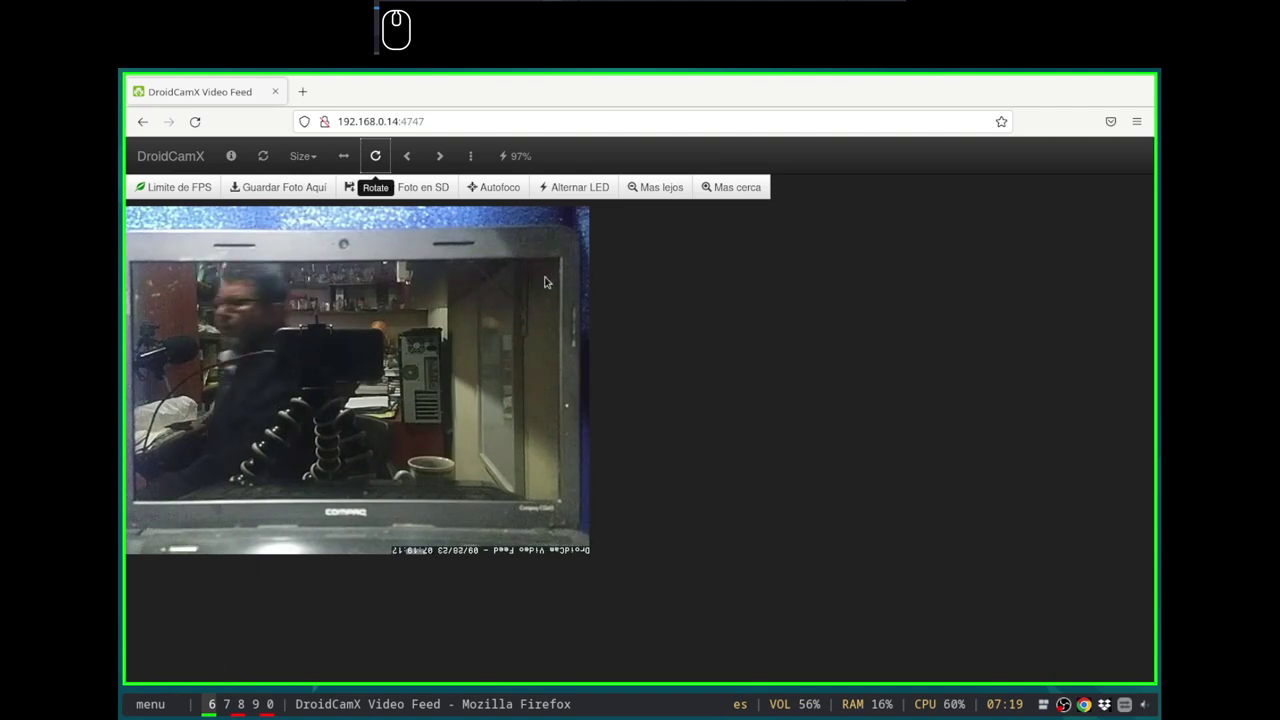
# Step: Expand the Size dropdown in the DroidCamX toolbar to choose a larger feed size
pyautogui.click(682, 322)
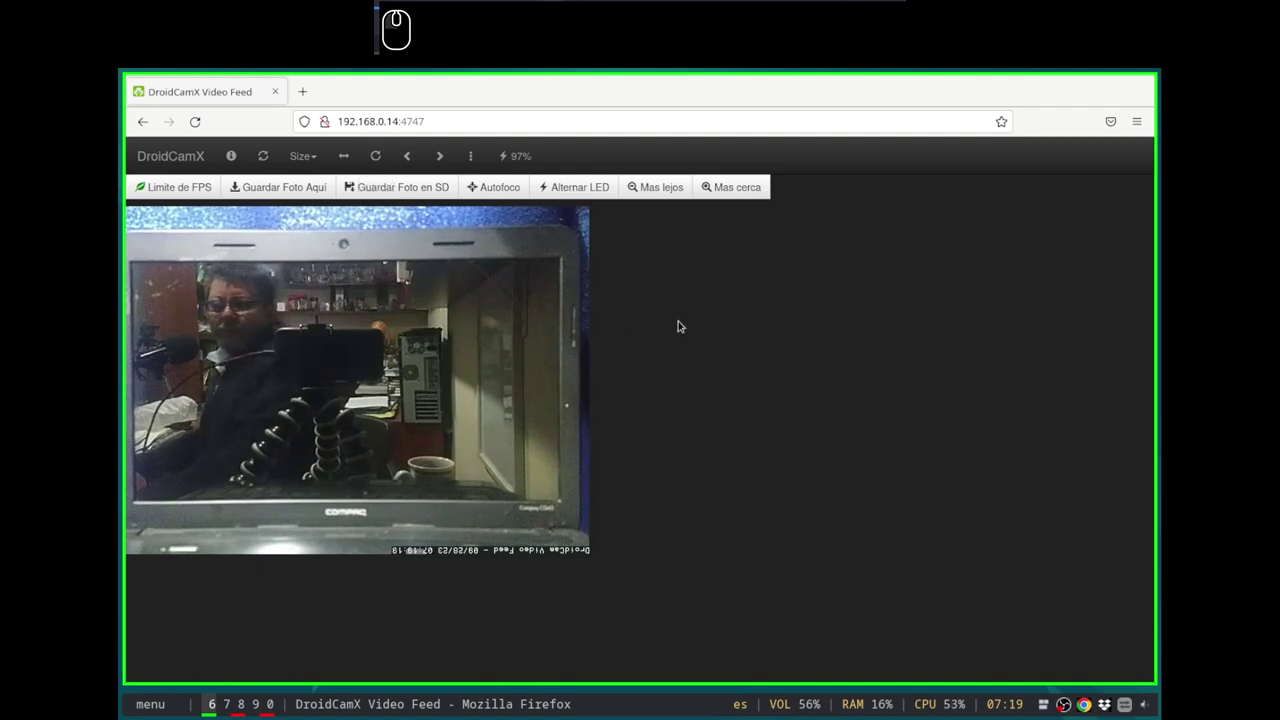
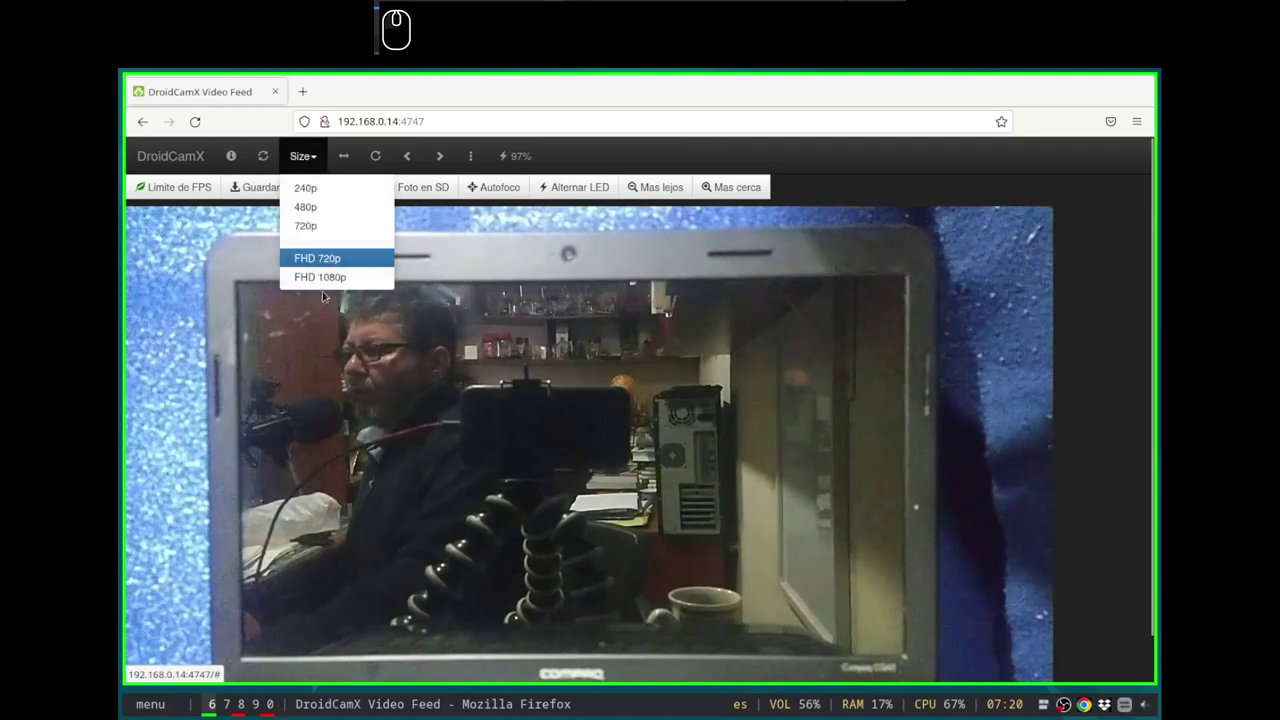
# Step: Switch the feed to FHD 720p and scroll the page to view the whole enlarged image
pyautogui.click(328, 279)
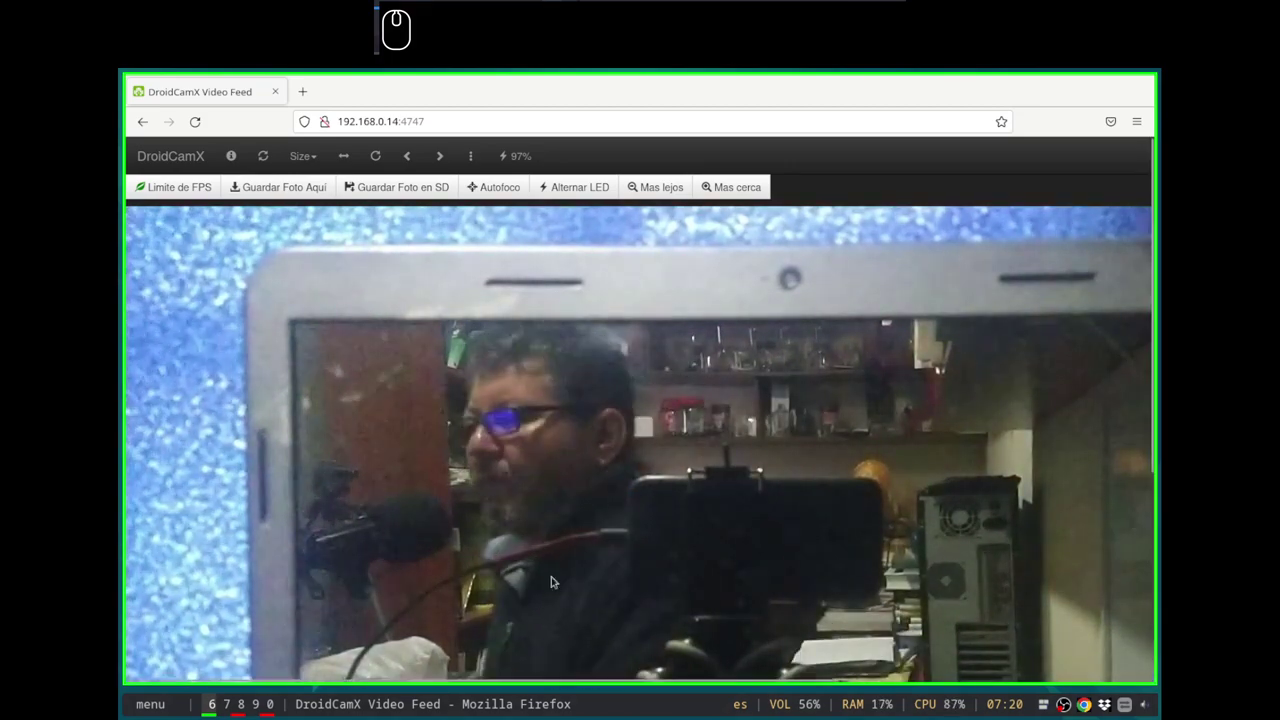
pyautogui.scroll(-3)
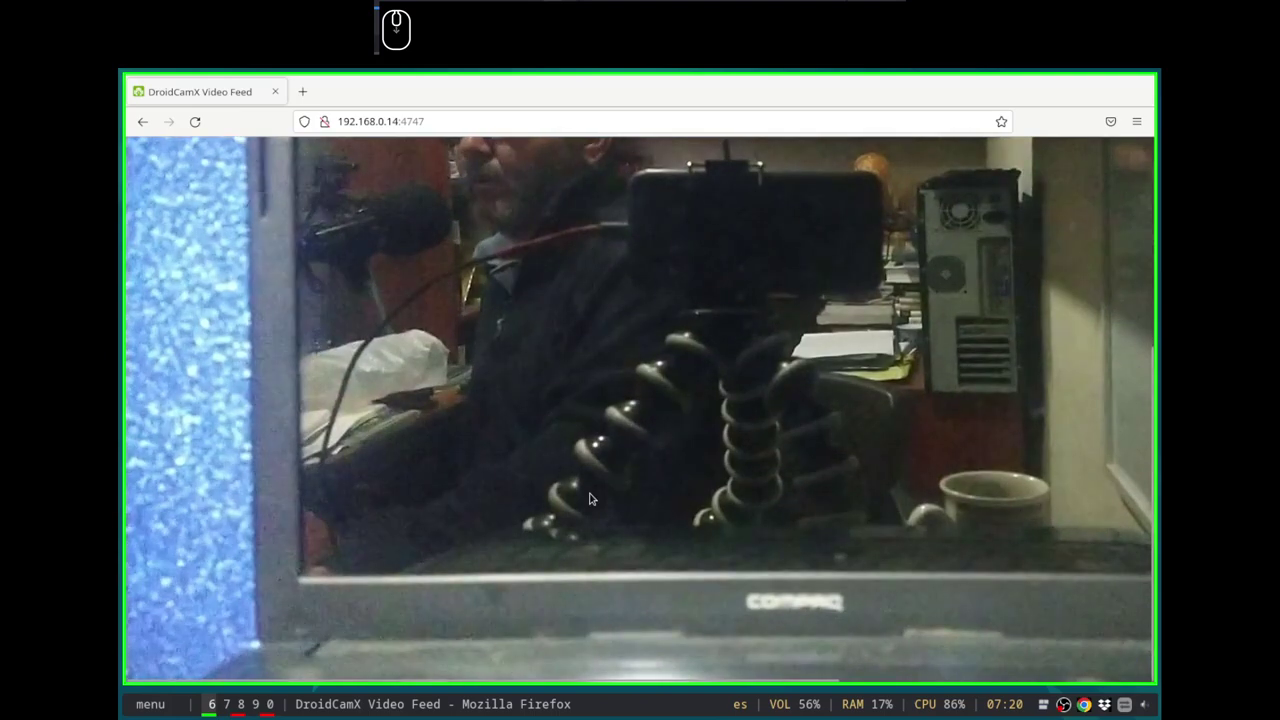
pyautogui.scroll(3)
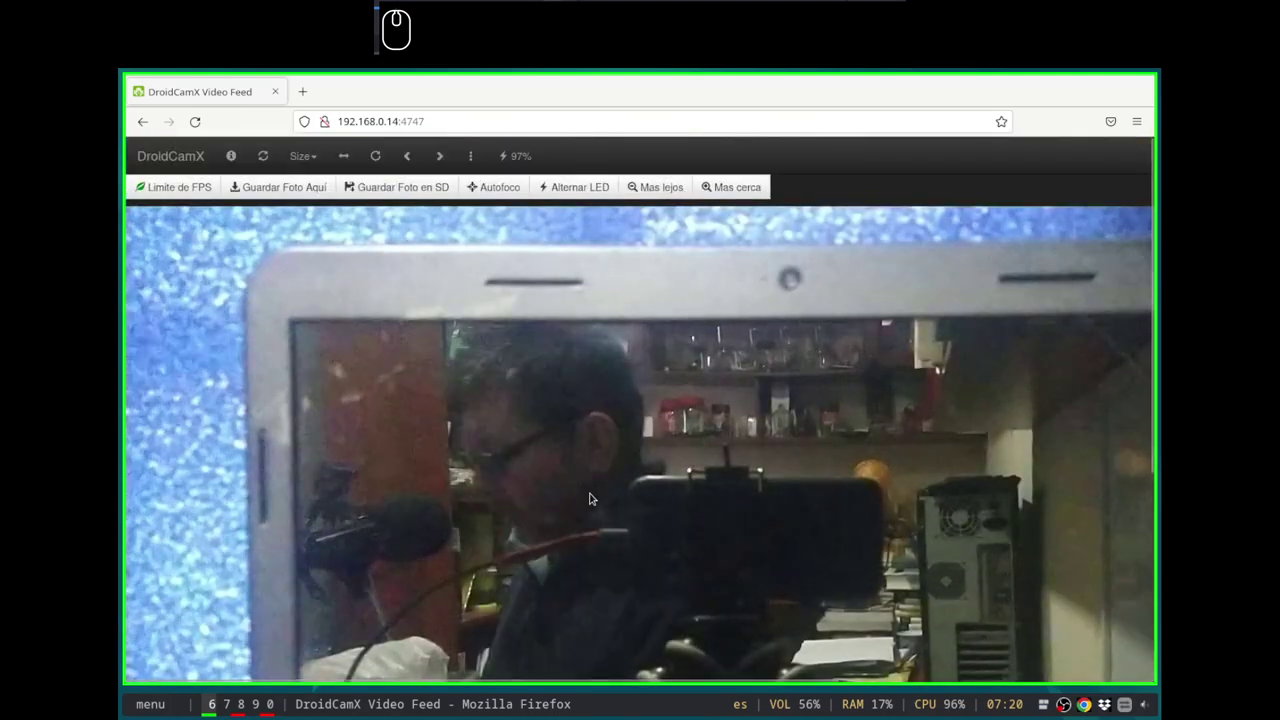
pyautogui.press('ctrl+-')
pyautogui.press('ctrl+-')
pyautogui.press('ctrl+-')
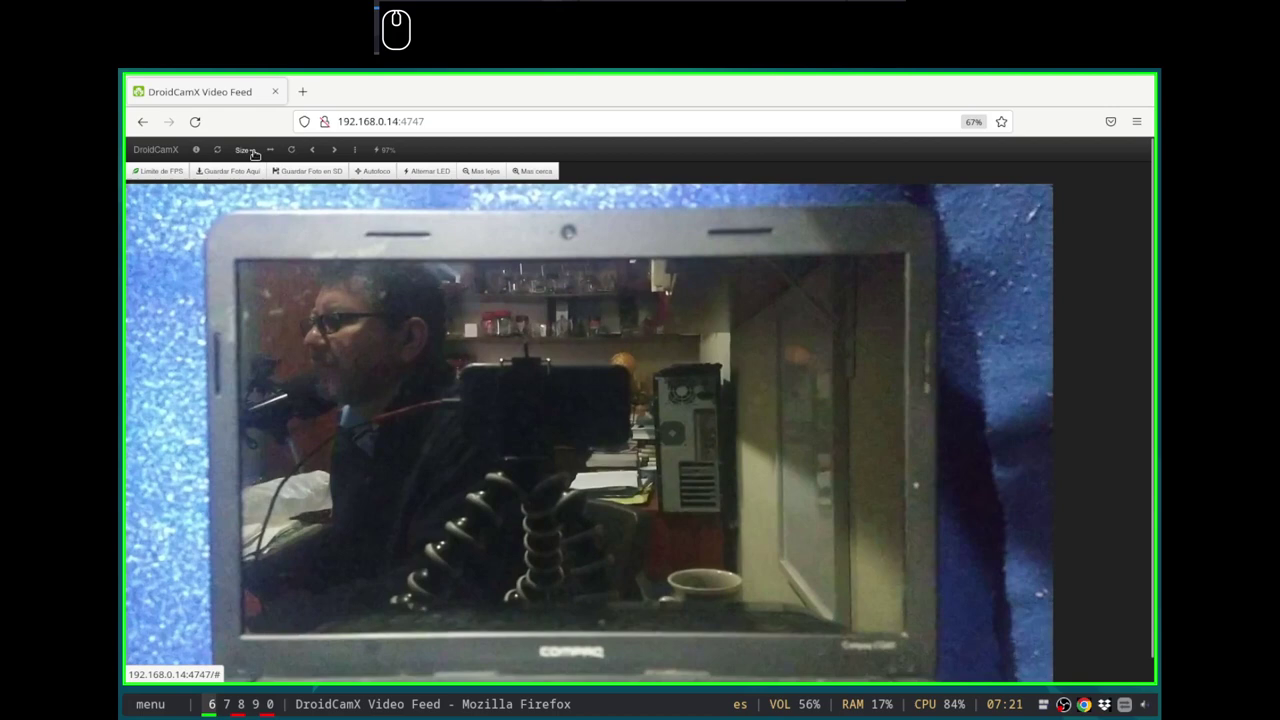
# Step: Mirror the DroidCamX camera feed horizontally with the Flip button
pyautogui.click(261, 158)
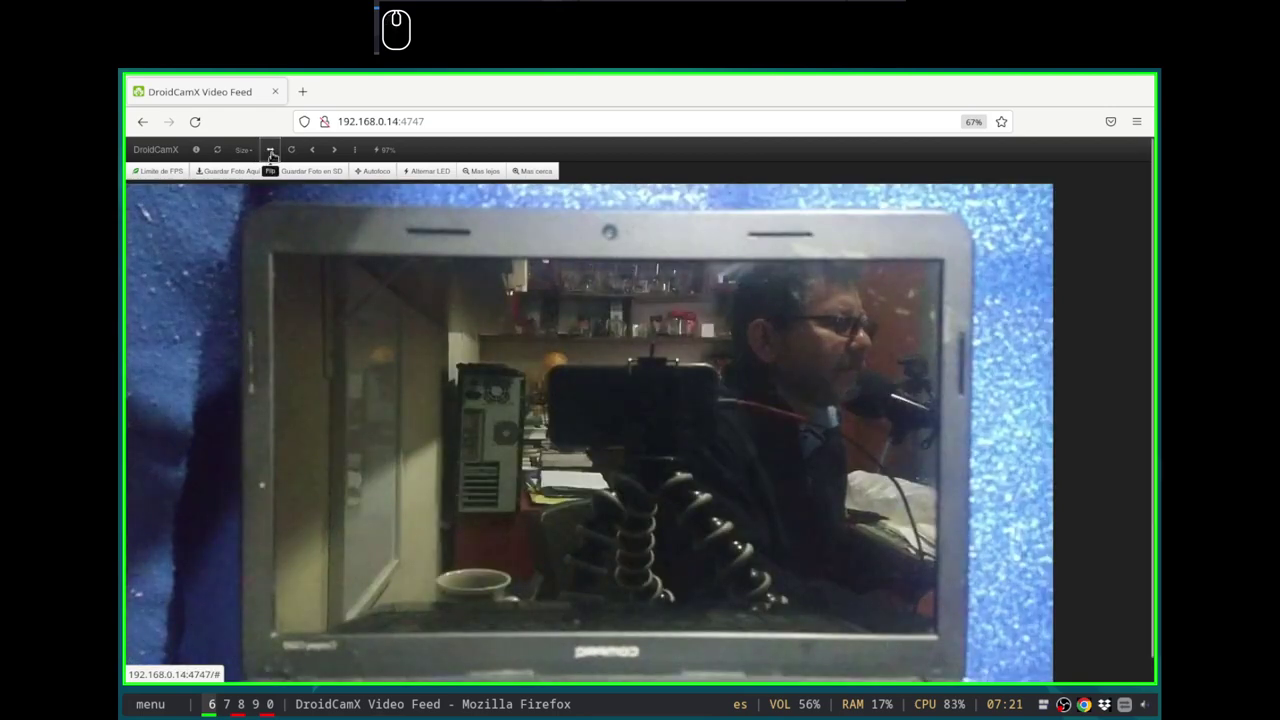
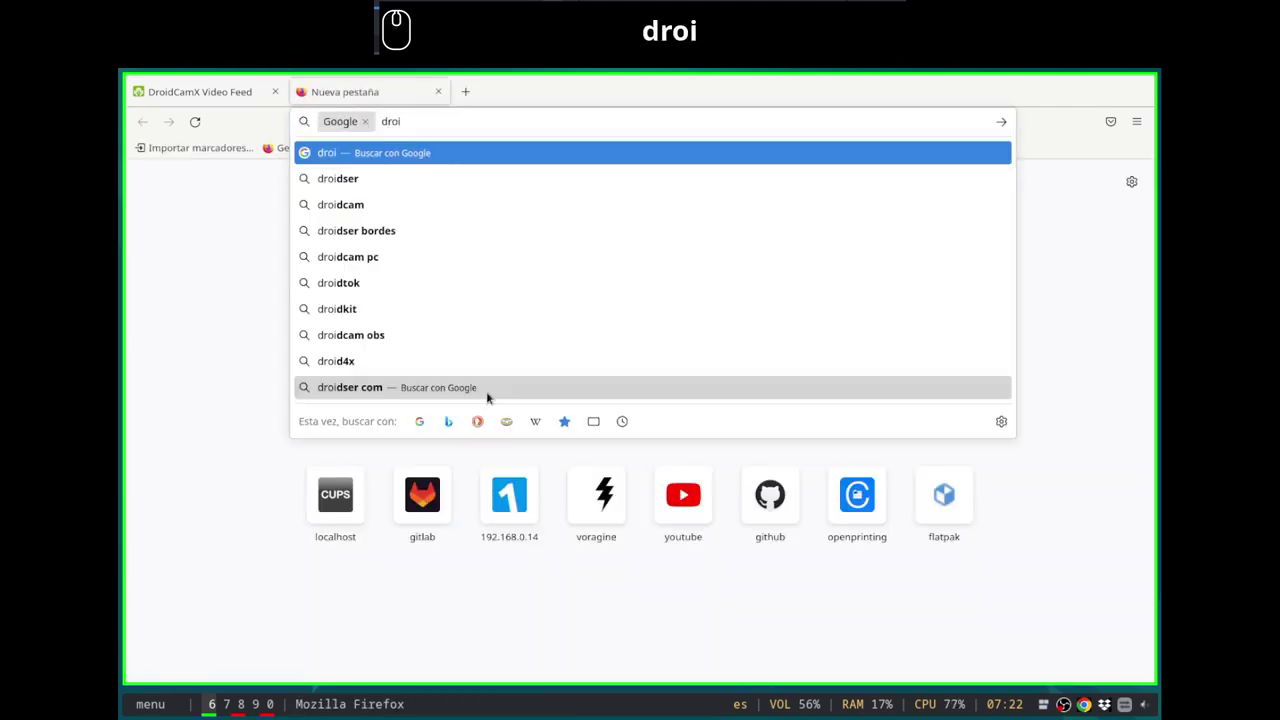
# Step: Search the web for droidcam and scroll to the PC client downloads on the Dev47Apps page
pyautogui.write('dcam')
pyautogui.press('Return')
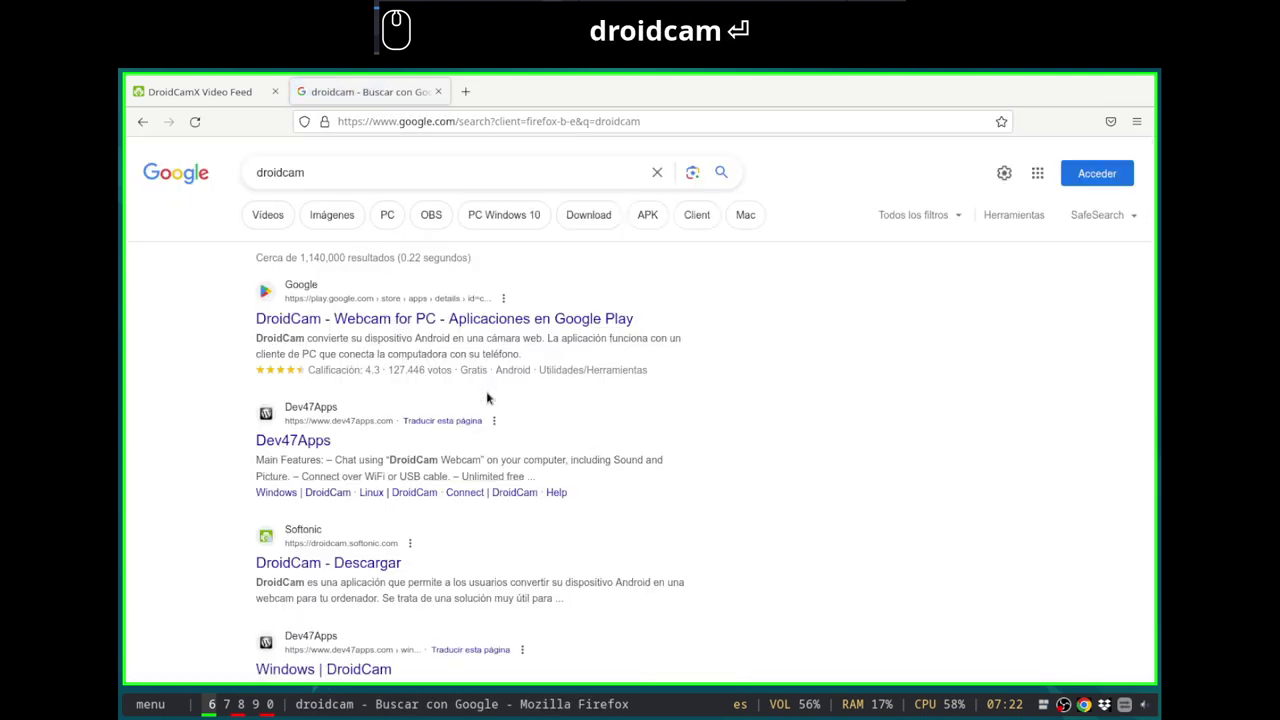
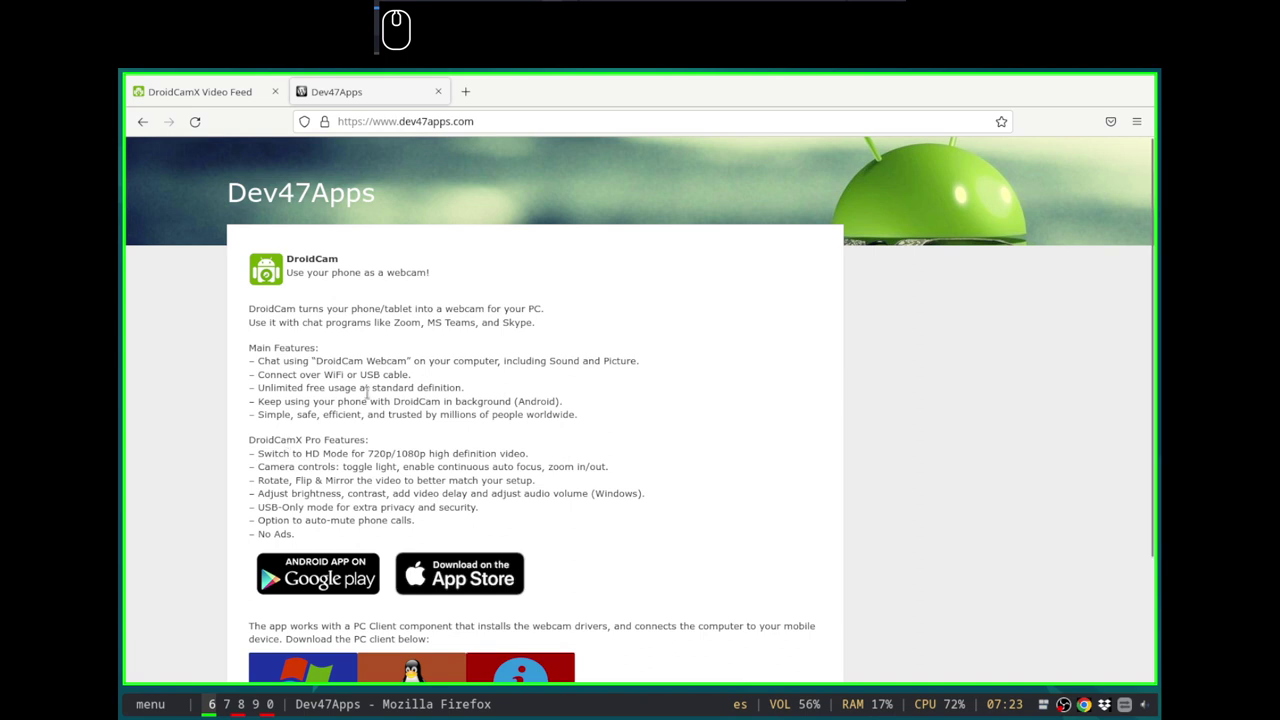
pyautogui.scroll(-3)
# Step: Scroll through the DroidCam Linux page's Install section commands and libappindicator notes
pyautogui.click(395, 552)
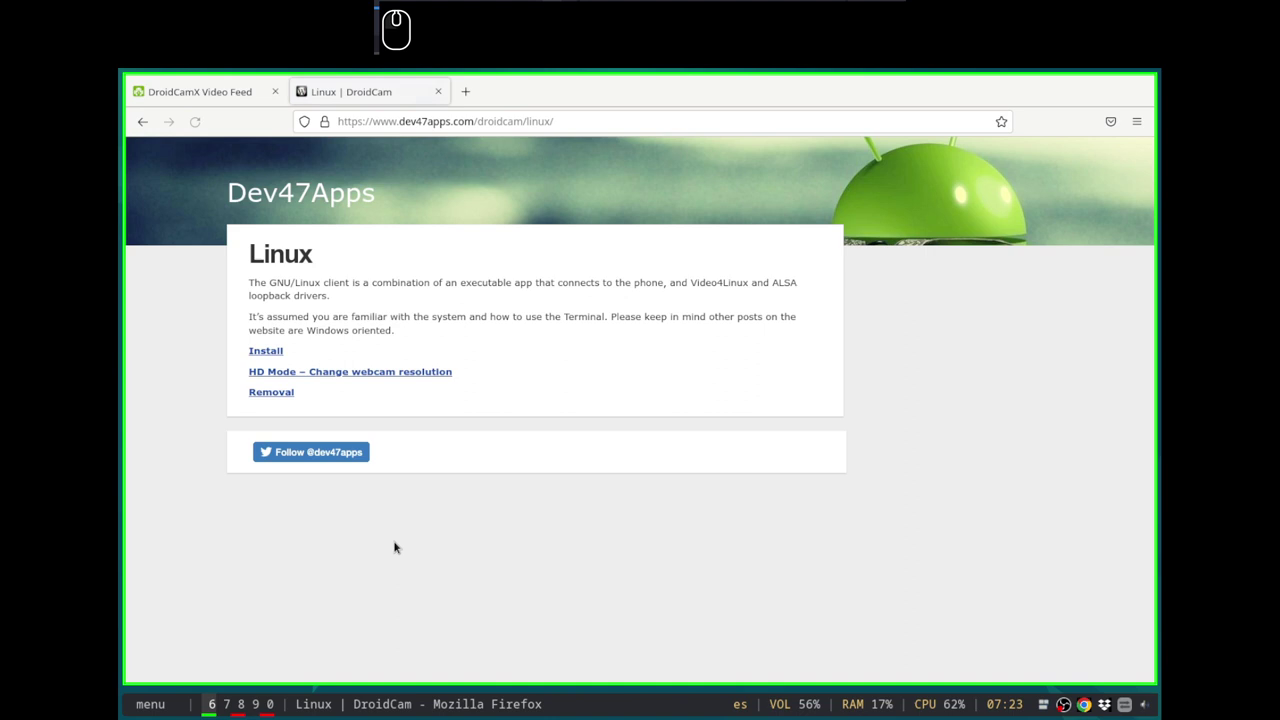
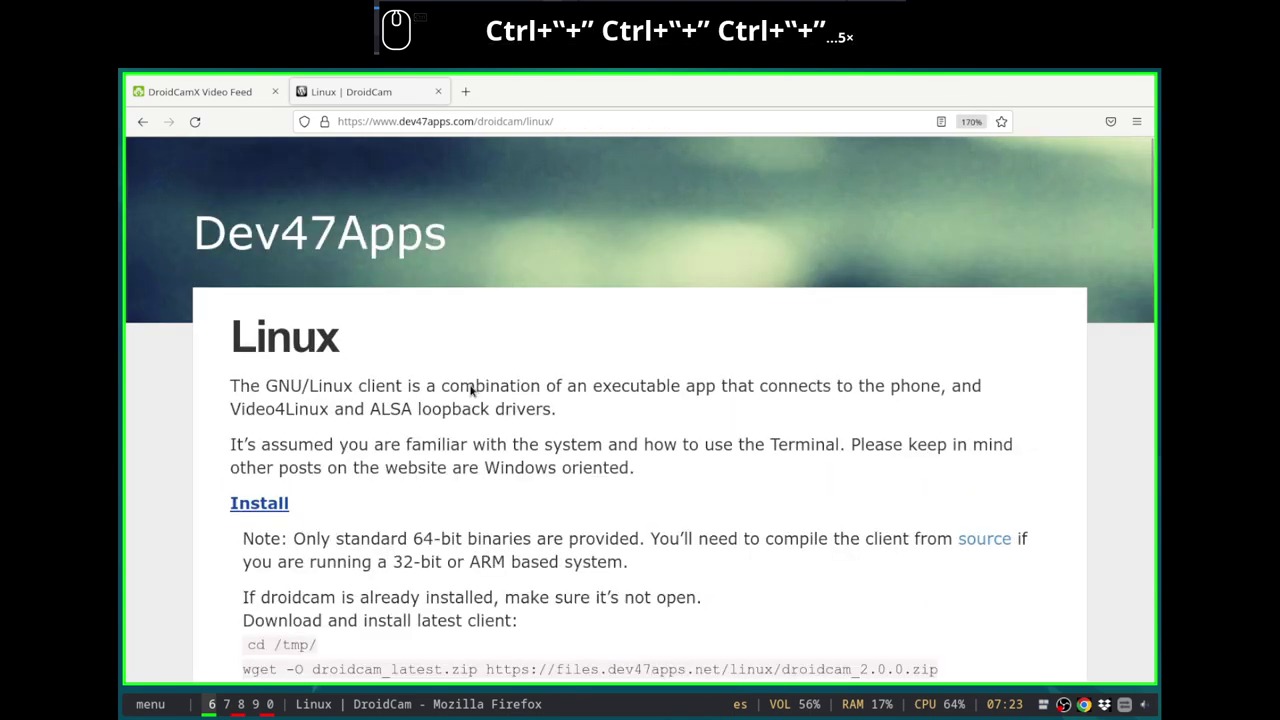
pyautogui.scroll(-3)
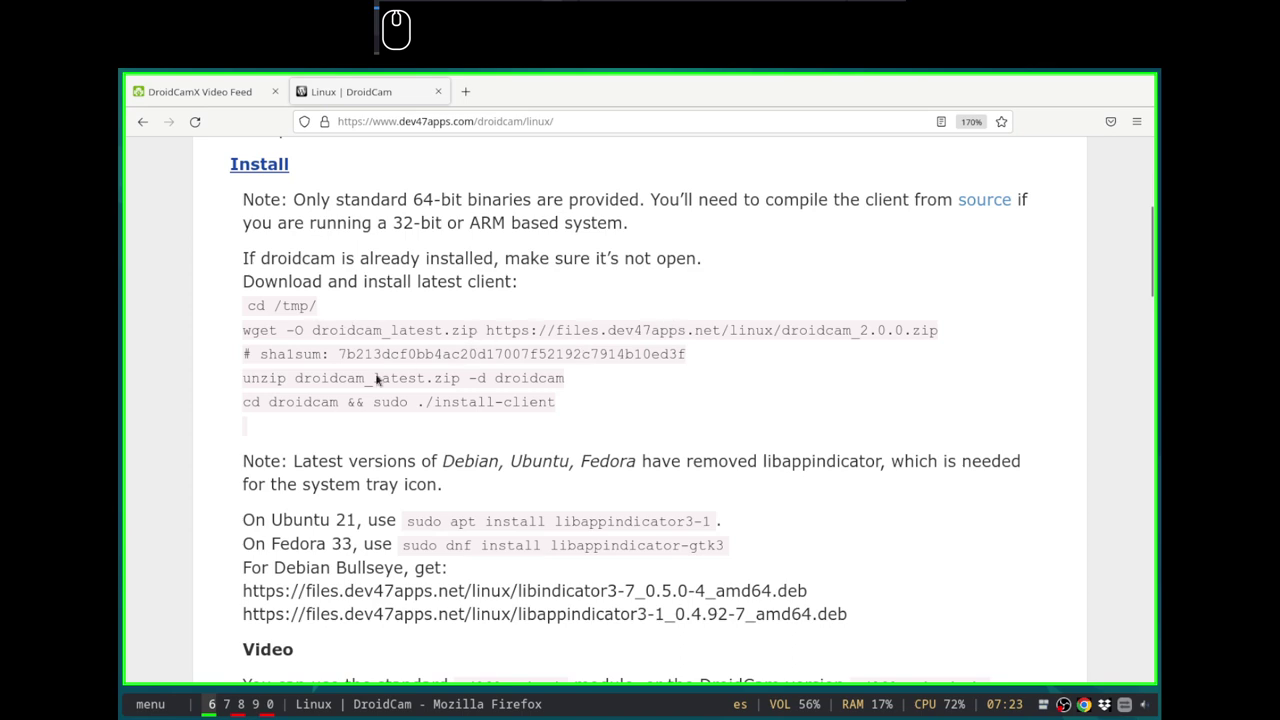
pyautogui.scroll(-3)
pyautogui.scroll(3)
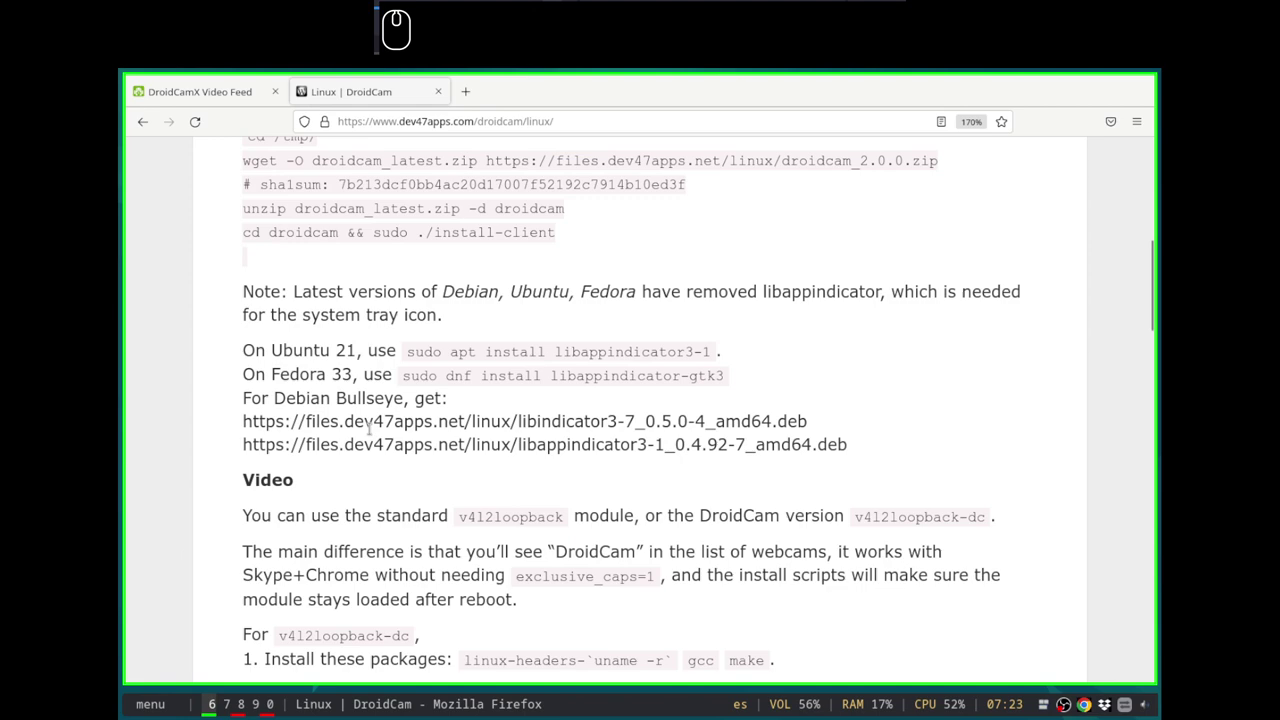
pyautogui.scroll(-3)
pyautogui.scroll(-3)
pyautogui.scroll(3)
pyautogui.scroll(-3)
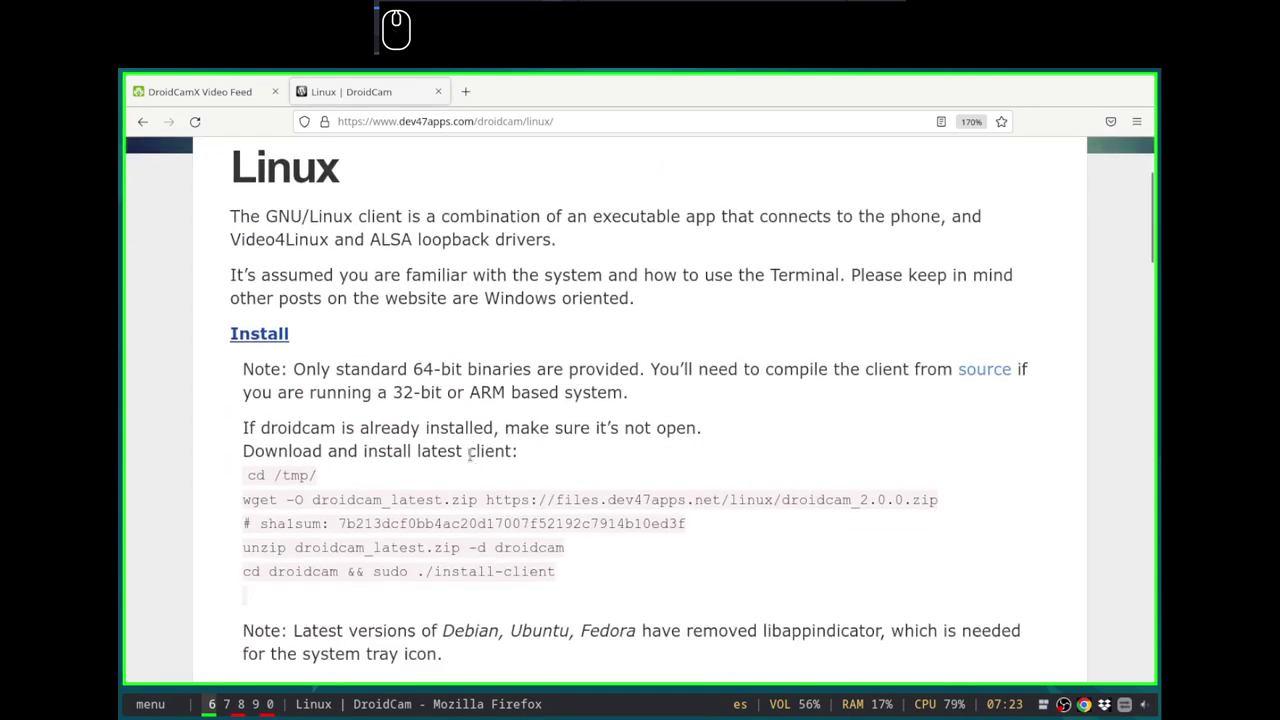
# Step: Open a terminal, download droidcam_latest.zip into /tmp with wget and list the folder
pyautogui.press('ctrl+super+Down')
pyautogui.press('super+Return')
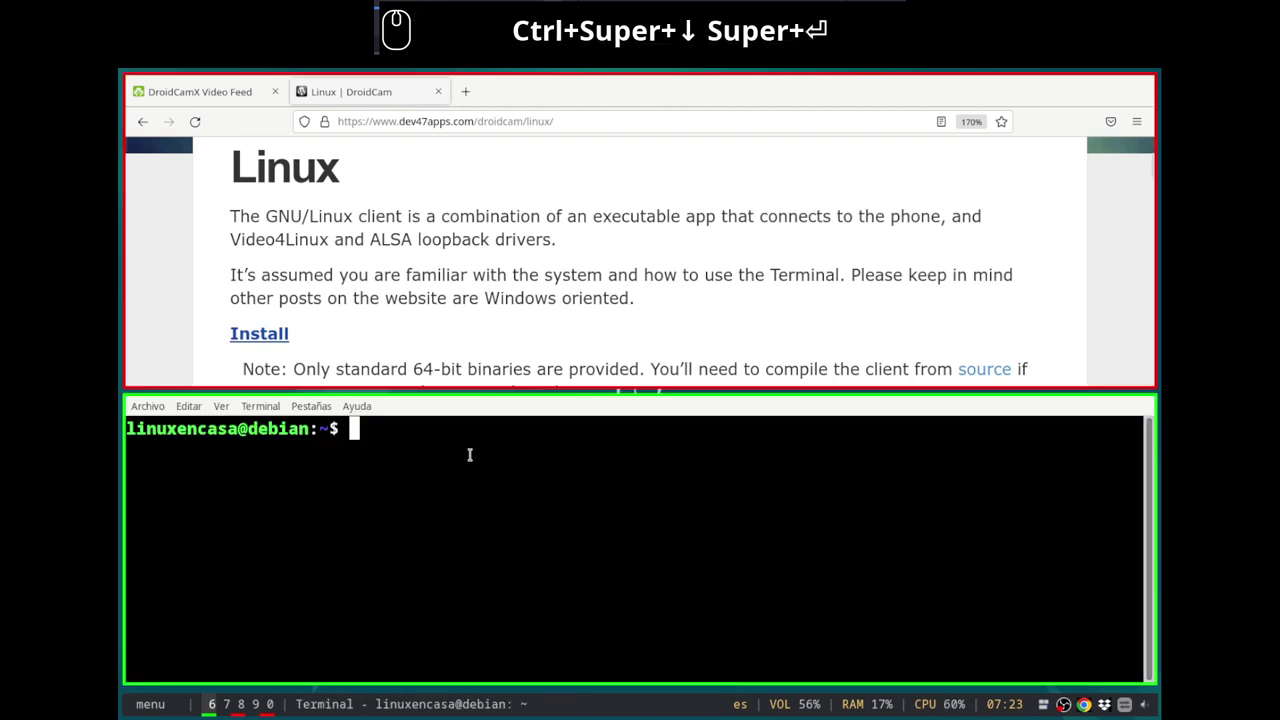
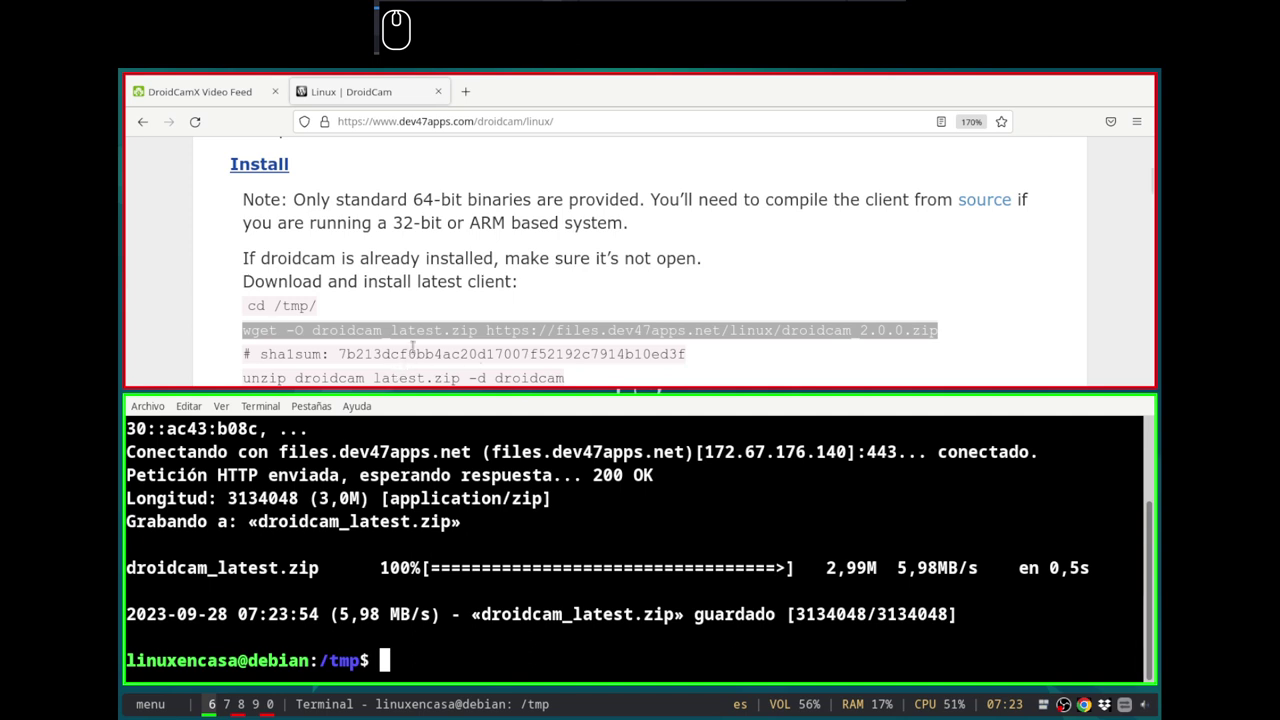
pyautogui.scroll(-3)
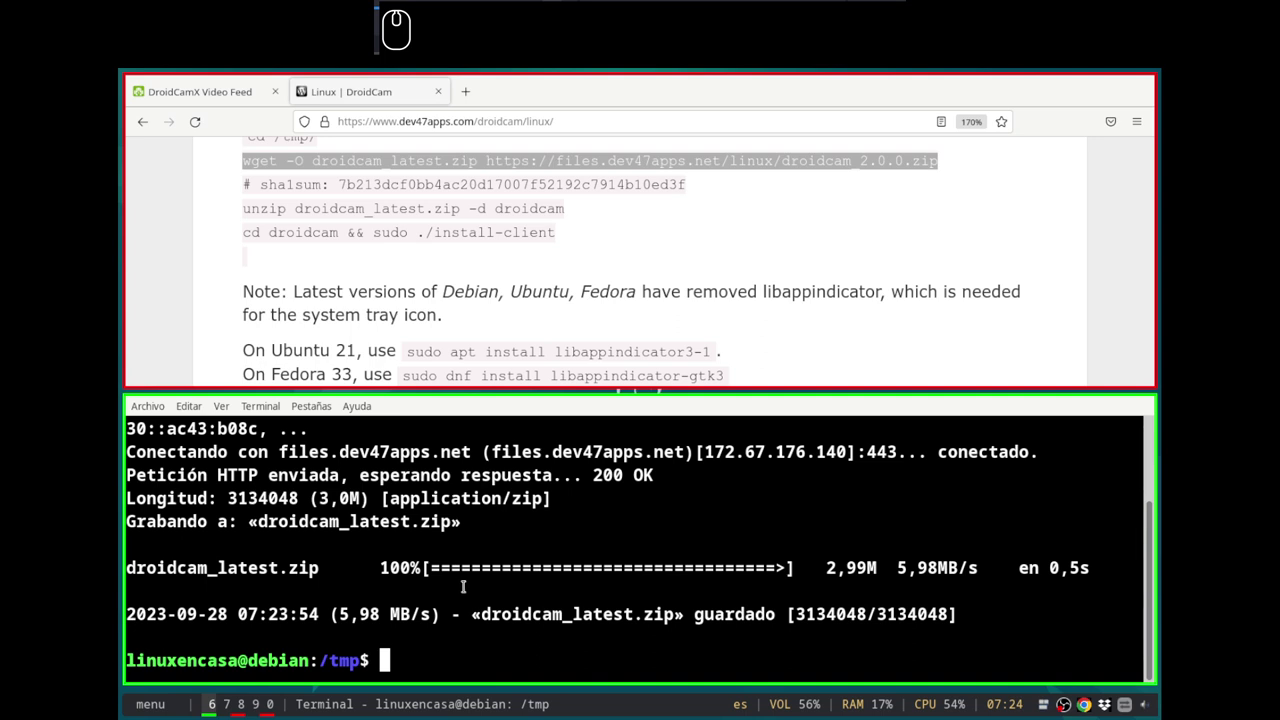
pyautogui.write('ls')
pyautogui.press('Return')
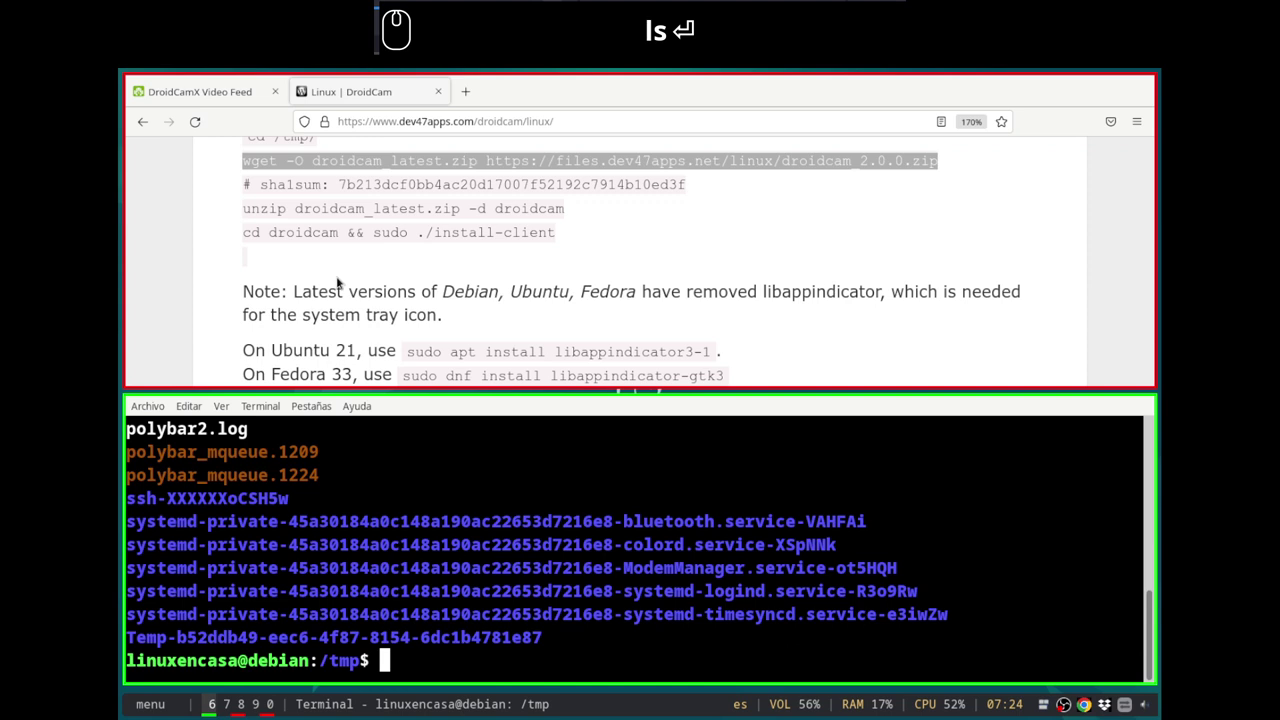
pyautogui.scroll(3)
pyautogui.scroll(-3)
pyautogui.scroll(-3)
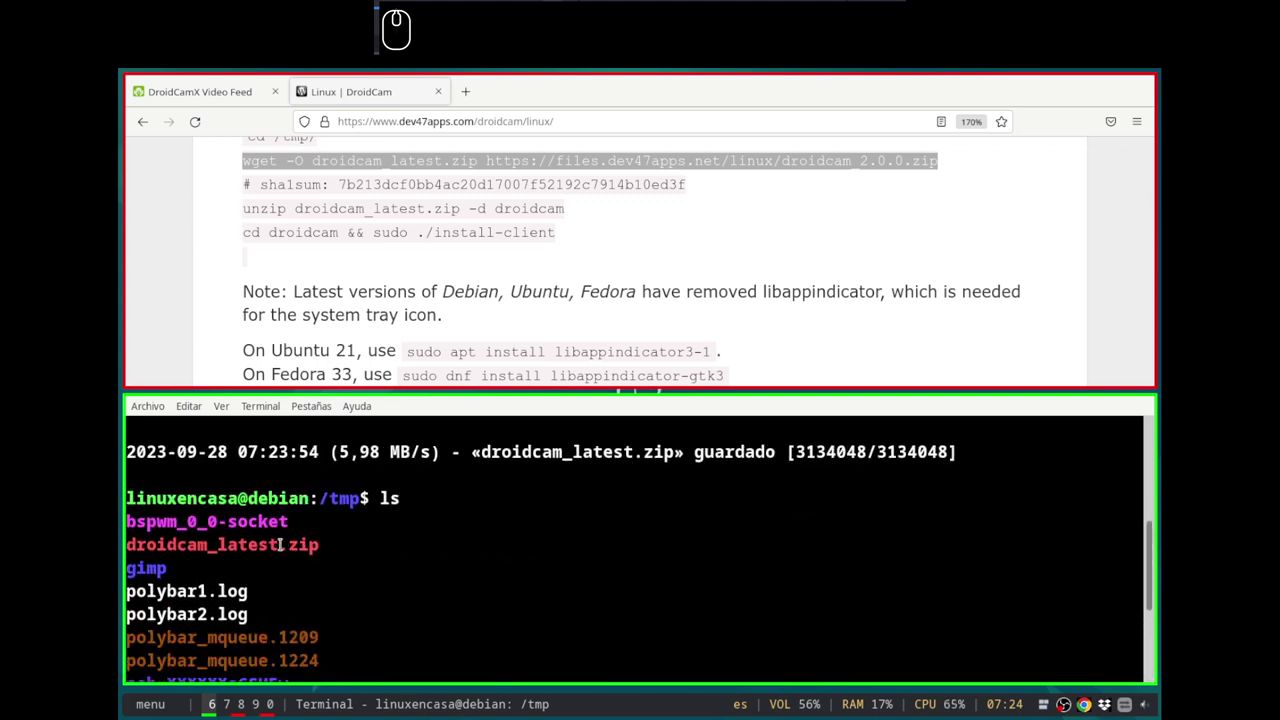
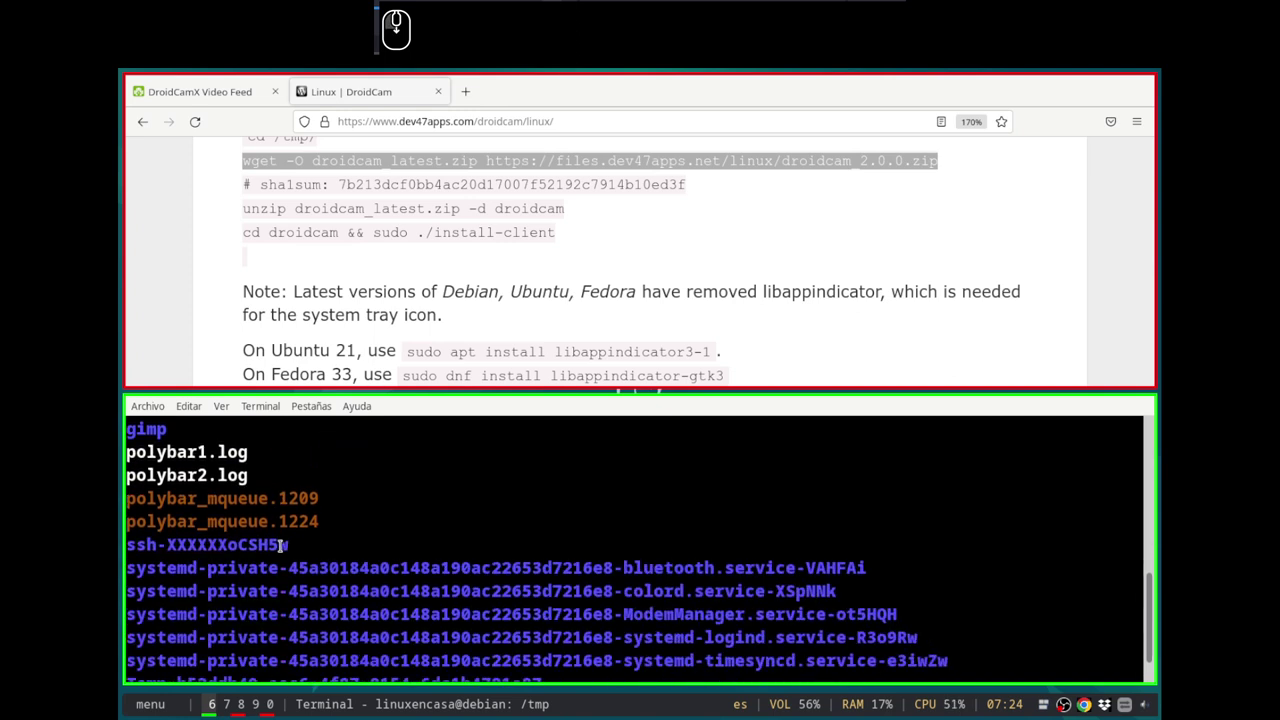
# Step: Run sha1sum on droidcam_latest.zip to compare against the site's published checksum
pyautogui.write('sha')
pyautogui.write('1')
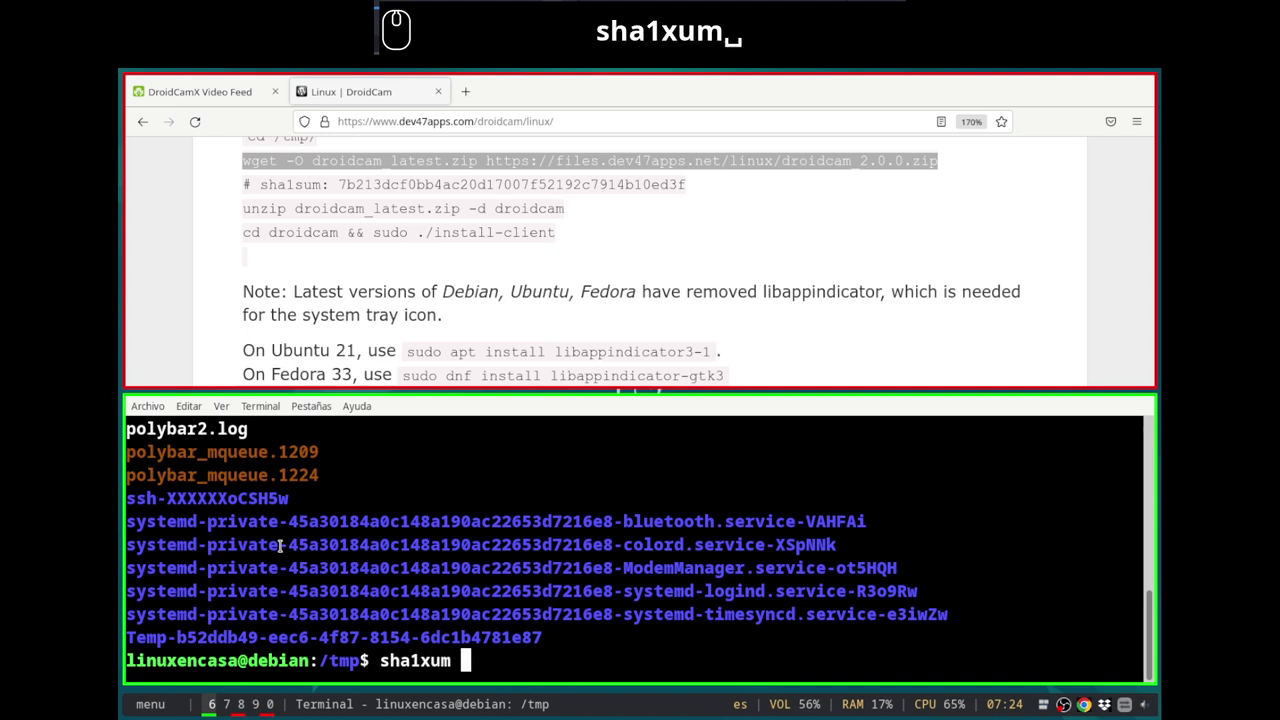
pyautogui.write('sum')
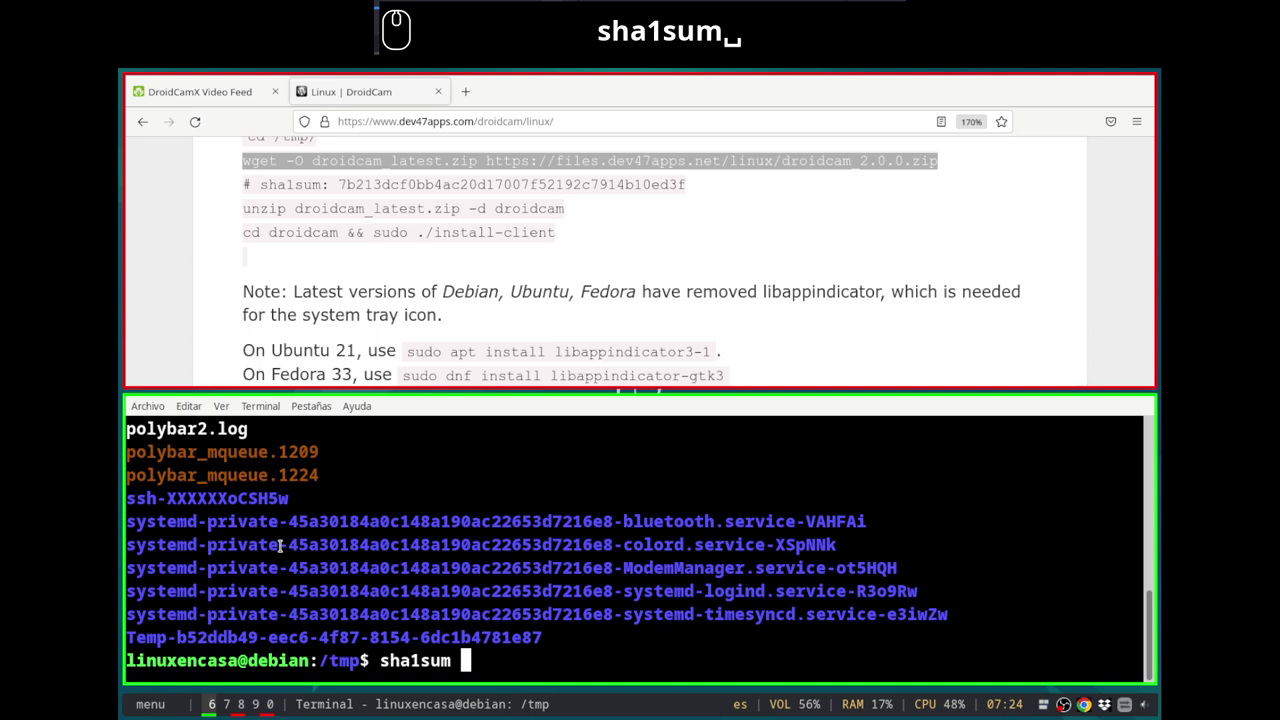
pyautogui.write('dro')
pyautogui.press('Tab')
pyautogui.press('Return')
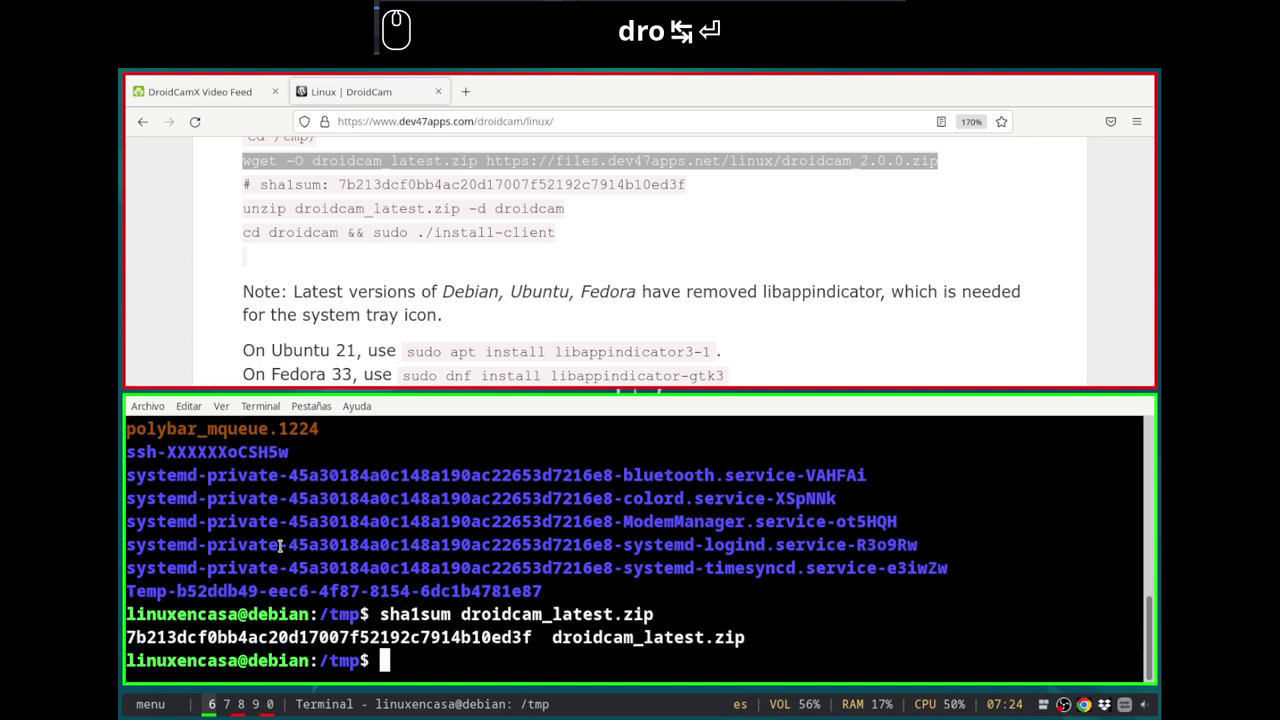
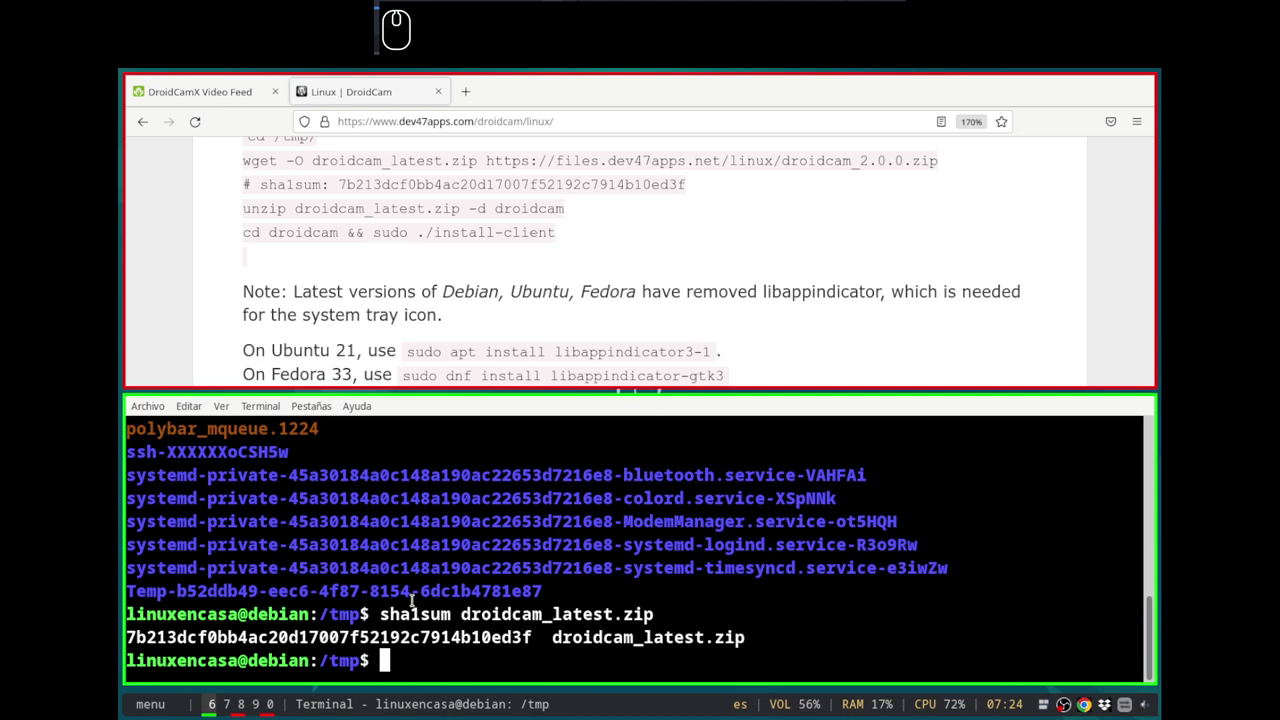
# Step: Unzip droidcam_latest.zip into a droidcam folder, enter it and list the extracted files
pyautogui.write('un')
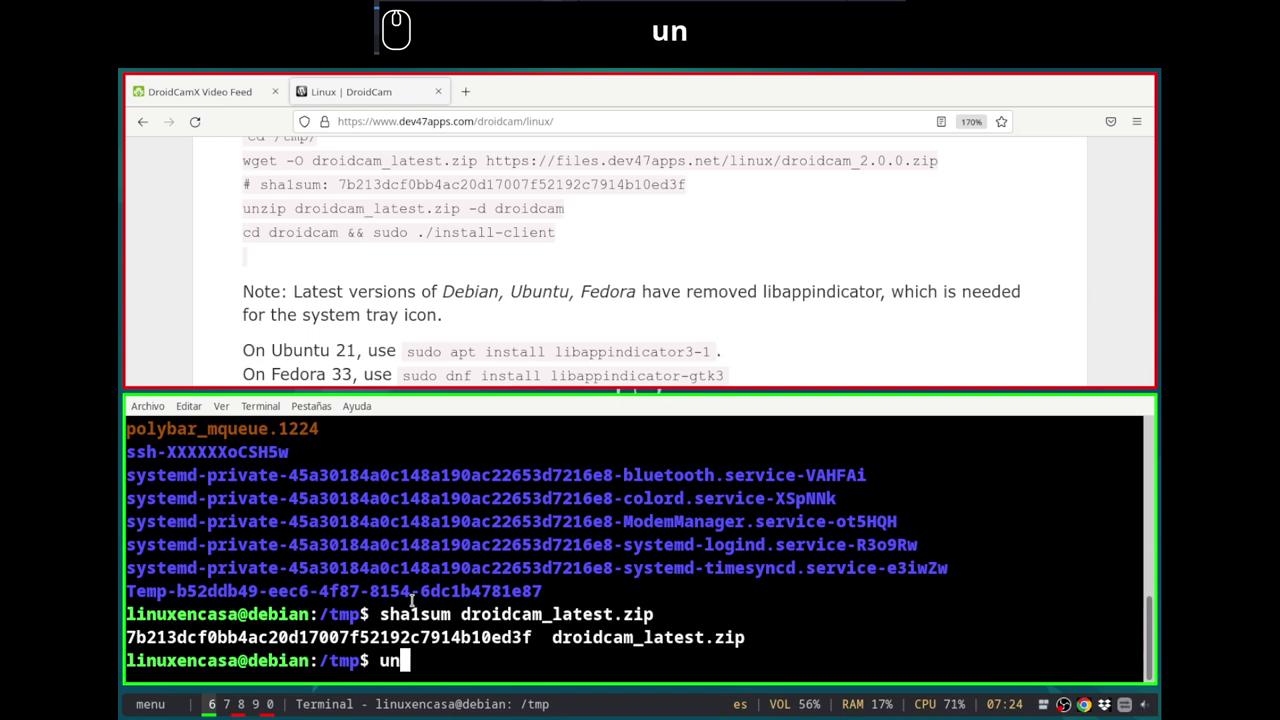
pyautogui.write('zip do')
pyautogui.press('Tab')
pyautogui.press('BackSpace')
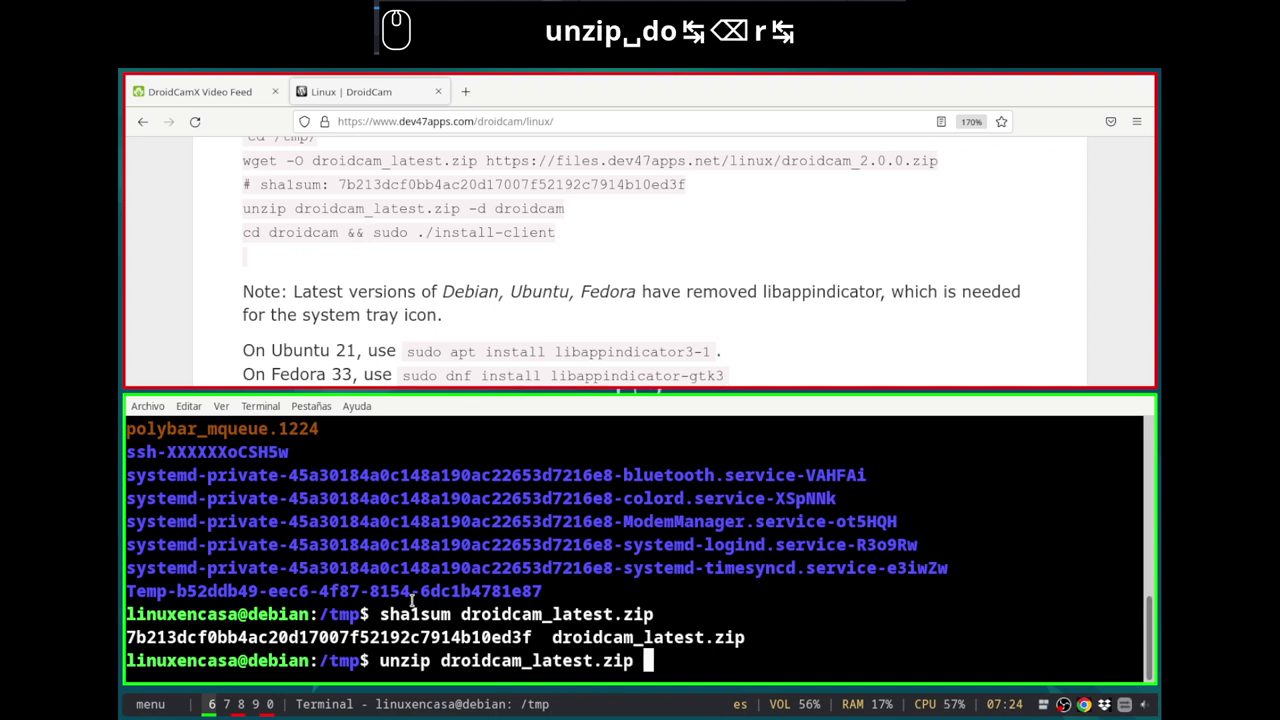
pyautogui.write('-d droidcam')
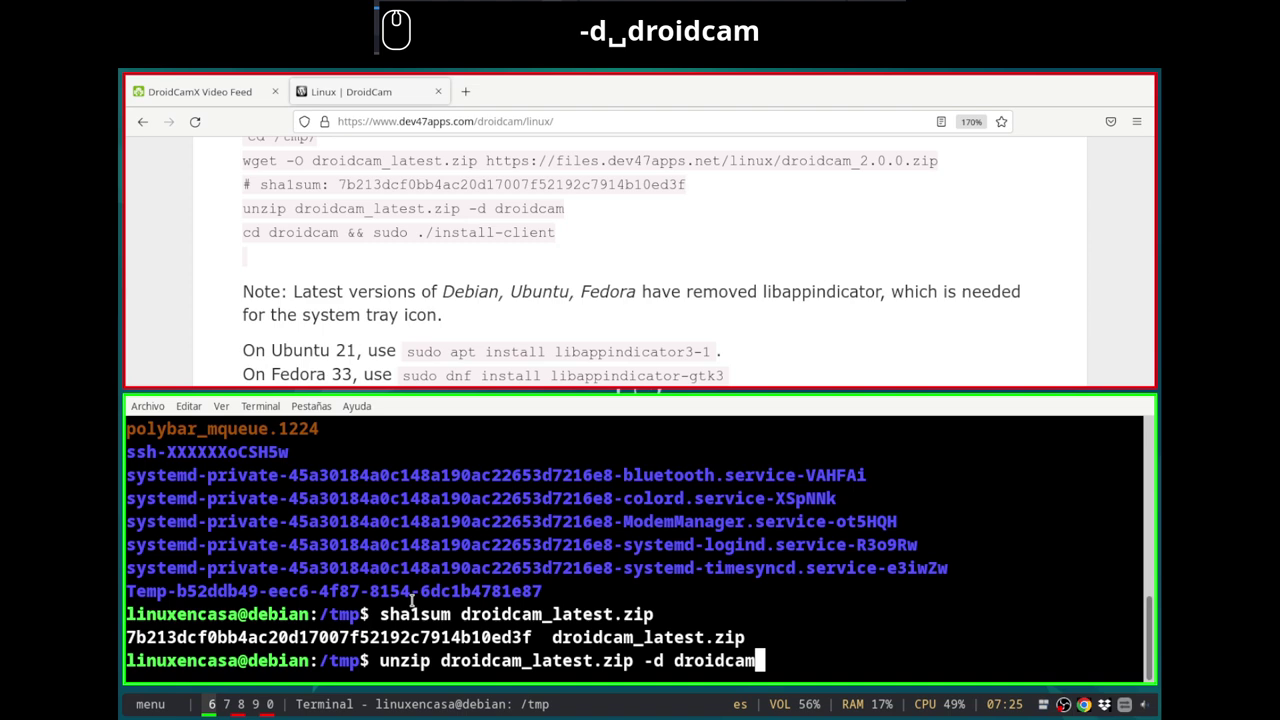
pyautogui.press('Return')
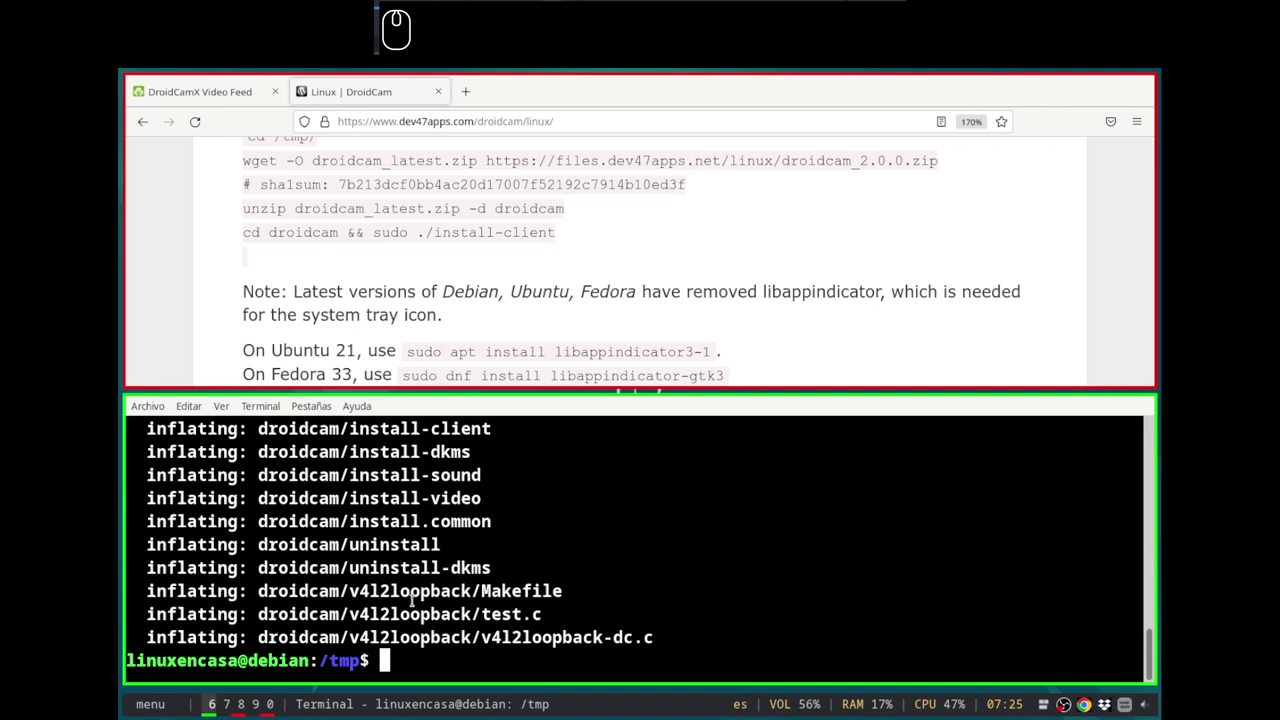
pyautogui.write('cd dro')
pyautogui.press('Tab')
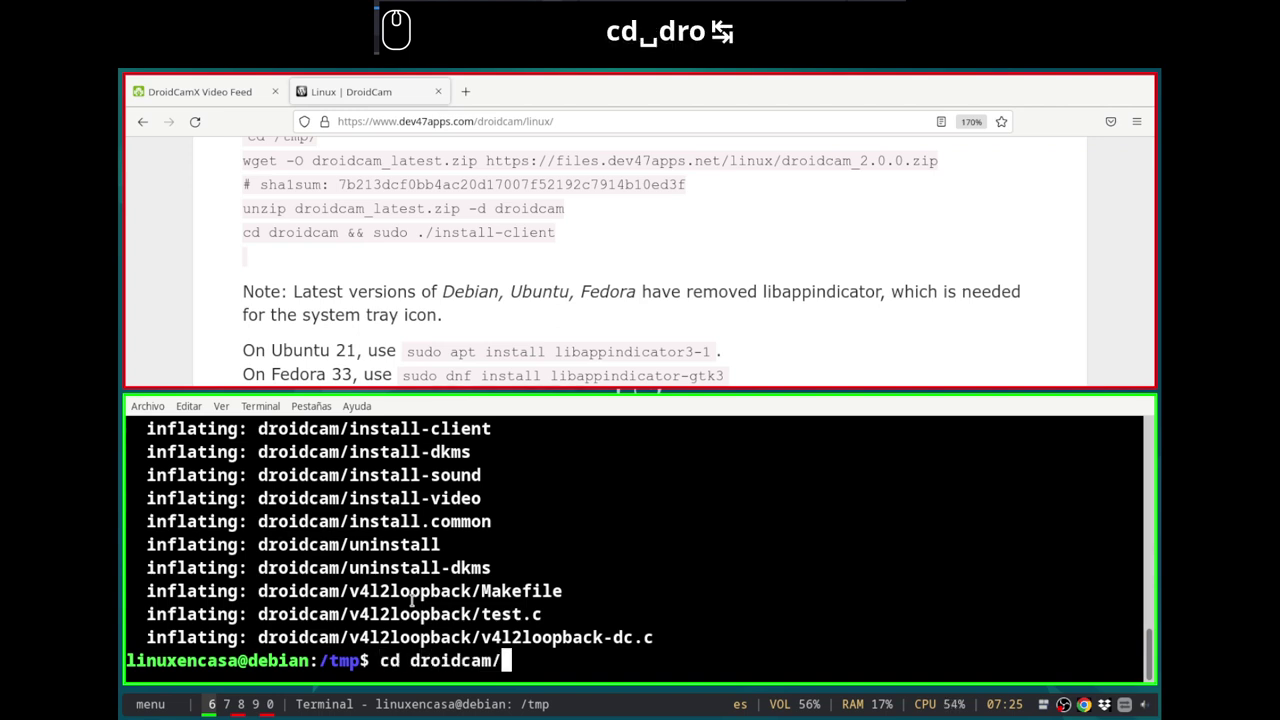
pyautogui.press('Tab')
pyautogui.press('Return')
pyautogui.write('ls')
pyautogui.press('Return')
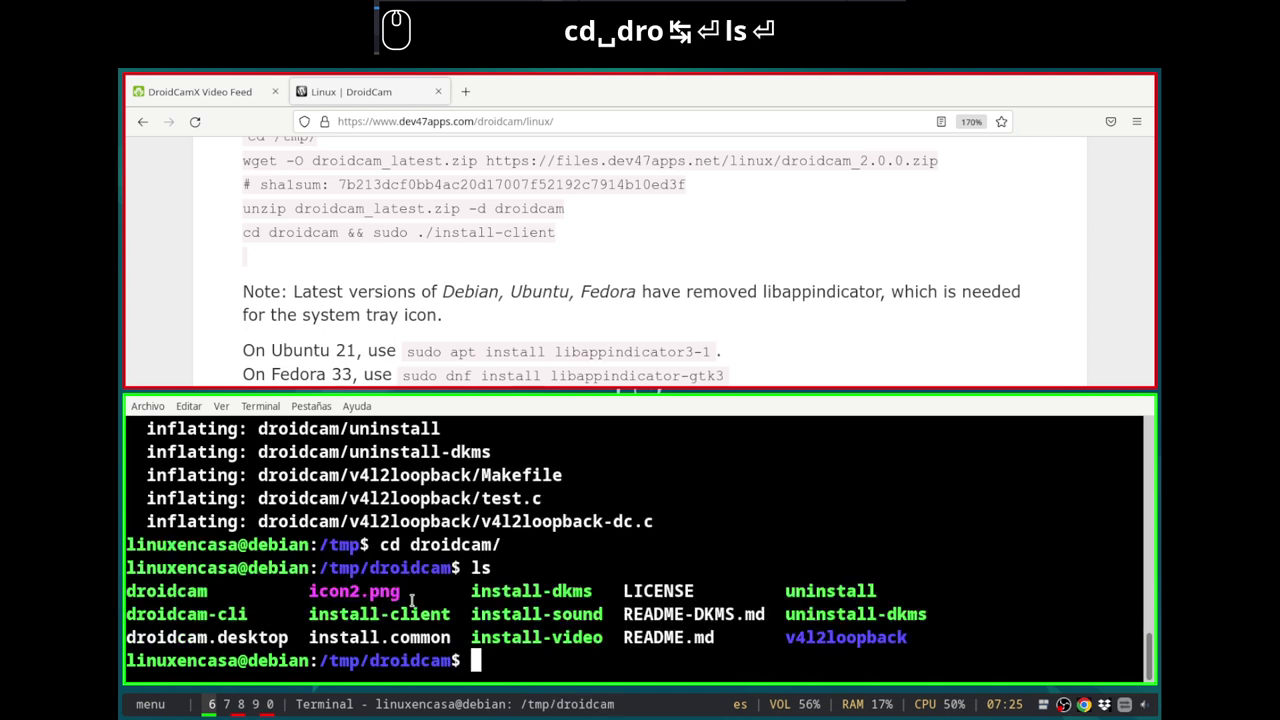
# Step: Run sudo ./install-client and enter the sudo password so the installer finishes with Done
pyautogui.write('do ./ins')
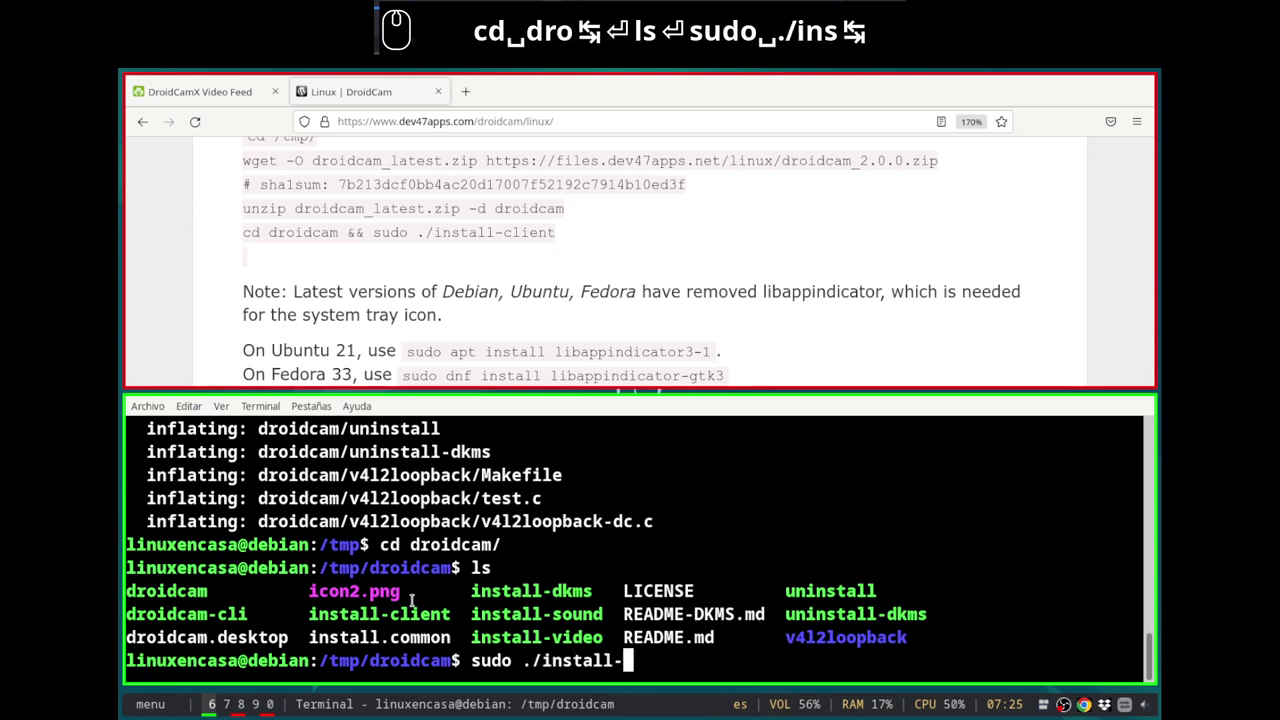
pyautogui.write('c')
pyautogui.press('Tab')
pyautogui.press('Return')
pyautogui.write('l')
pyautogui.write('12')
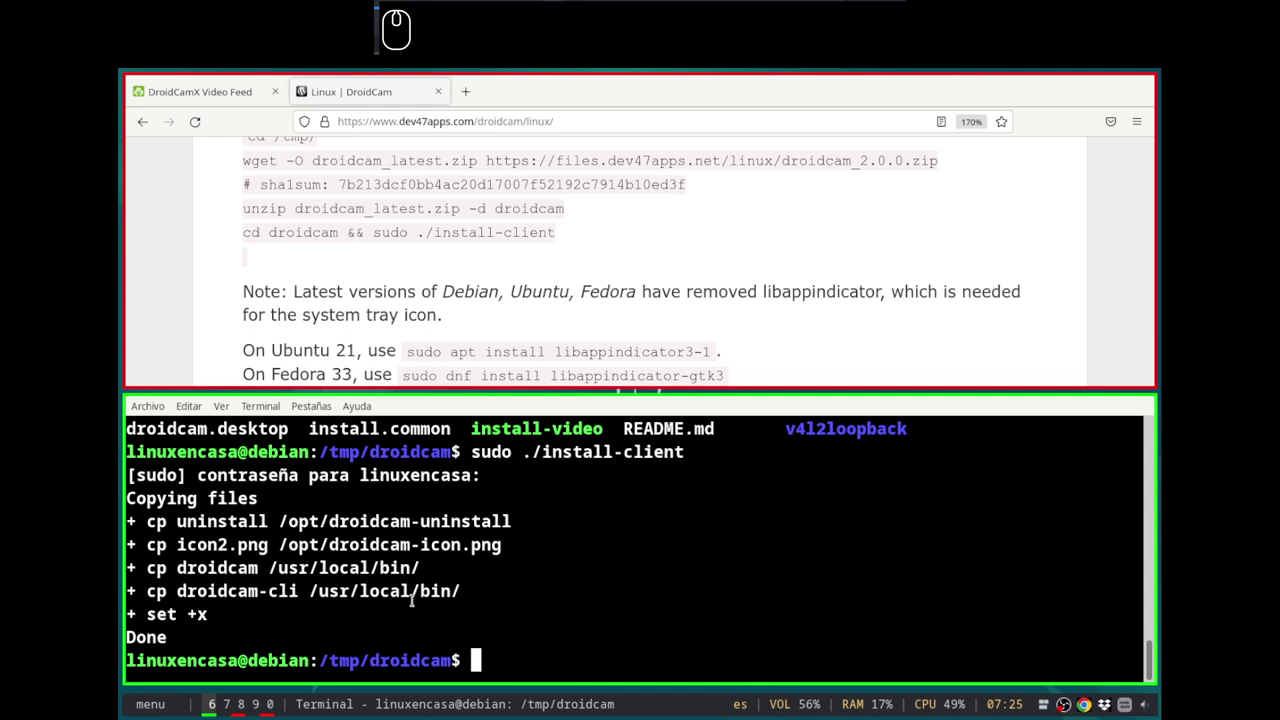
# Step: Scroll the DroidCam Linux page to the Video section's v4l2loopback-dc install-video steps
pyautogui.click(633, 312)
pyautogui.scroll(-3)
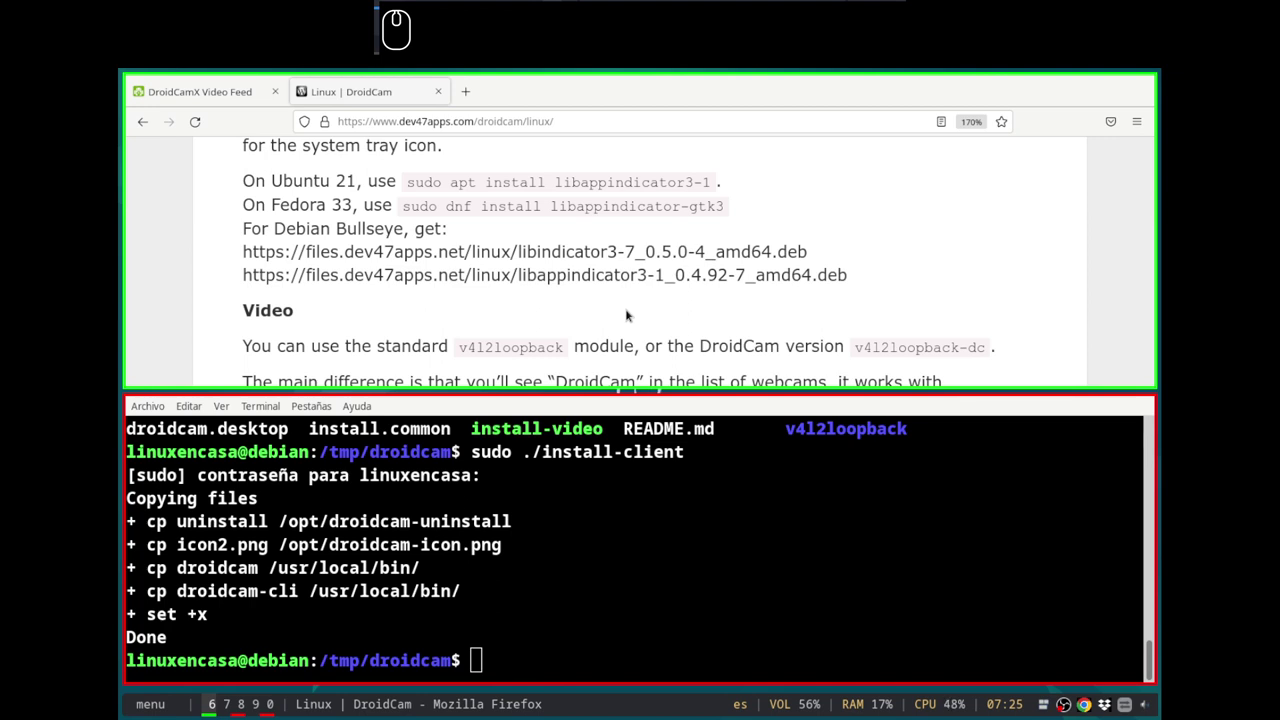
pyautogui.scroll(-3)
pyautogui.scroll(3)
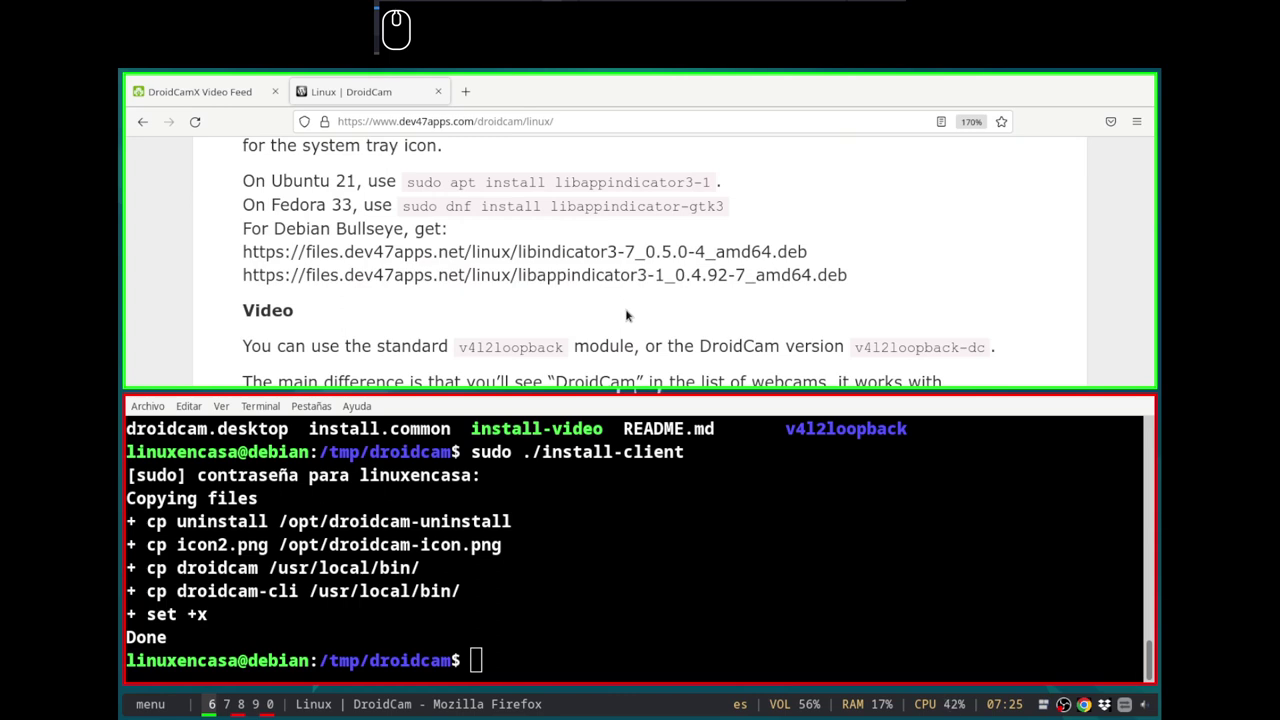
pyautogui.click(633, 312)
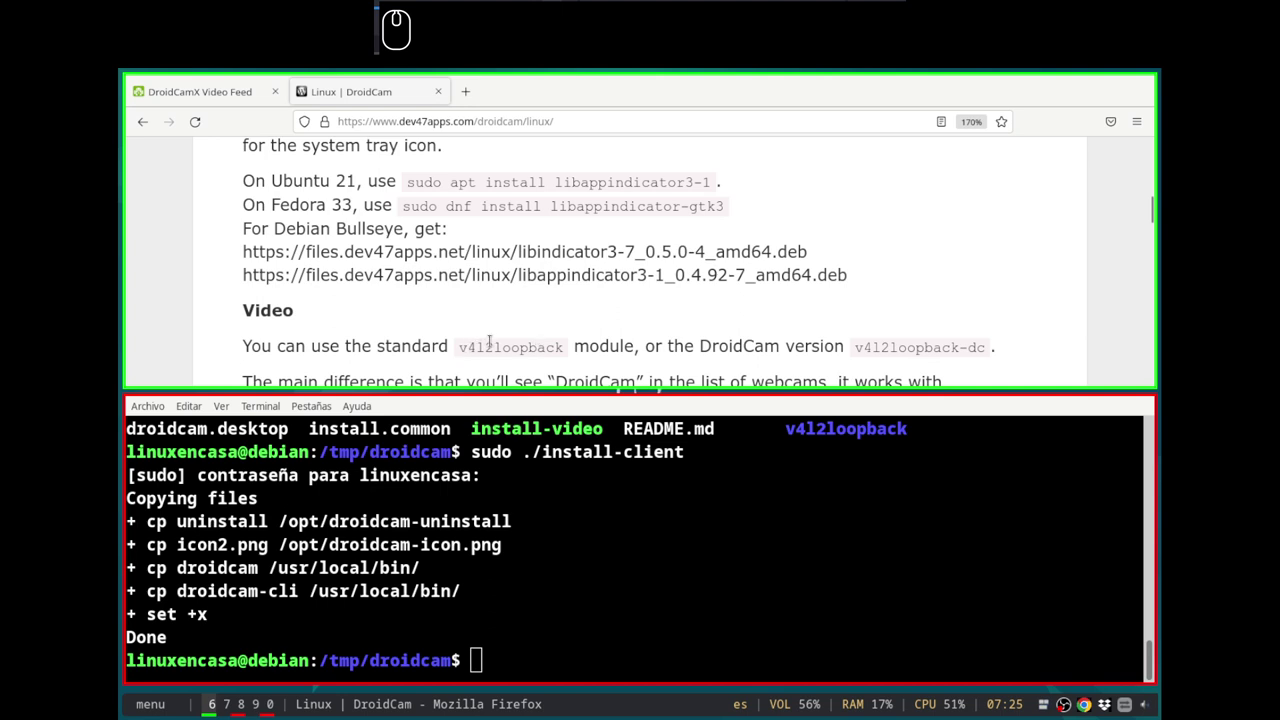
pyautogui.scroll(-3)
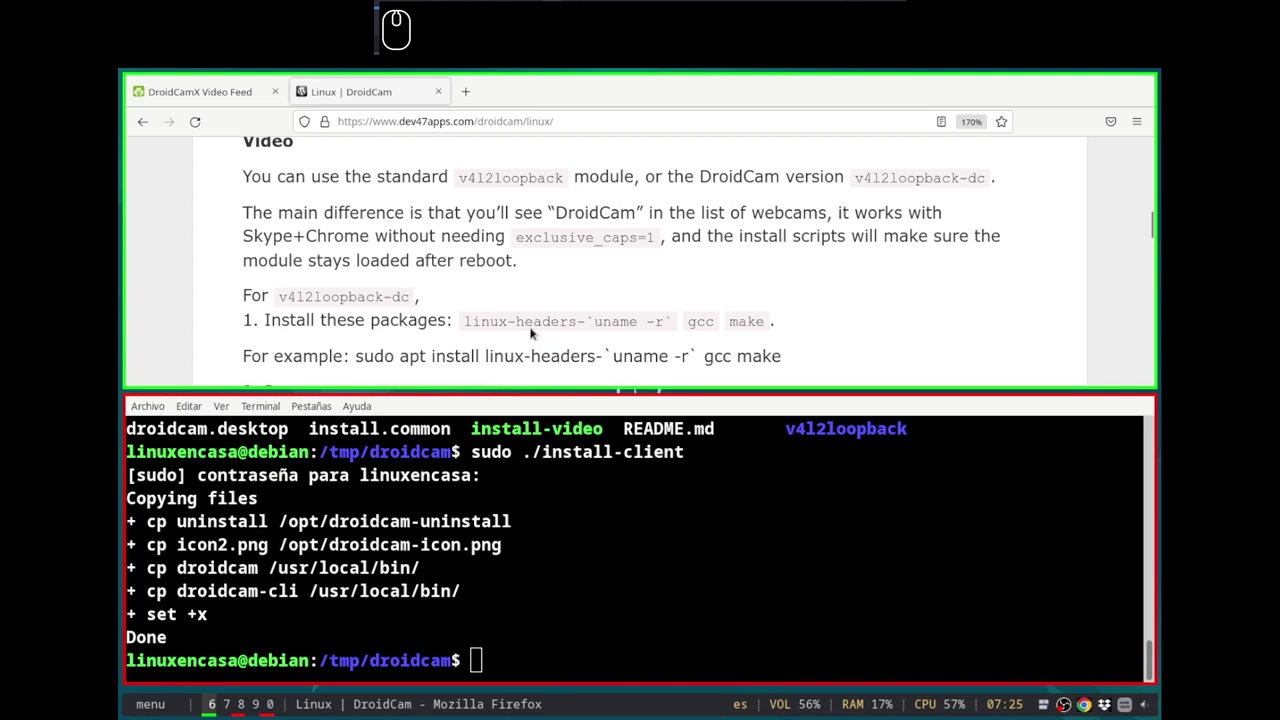
pyautogui.scroll(-3)
pyautogui.scroll(3)
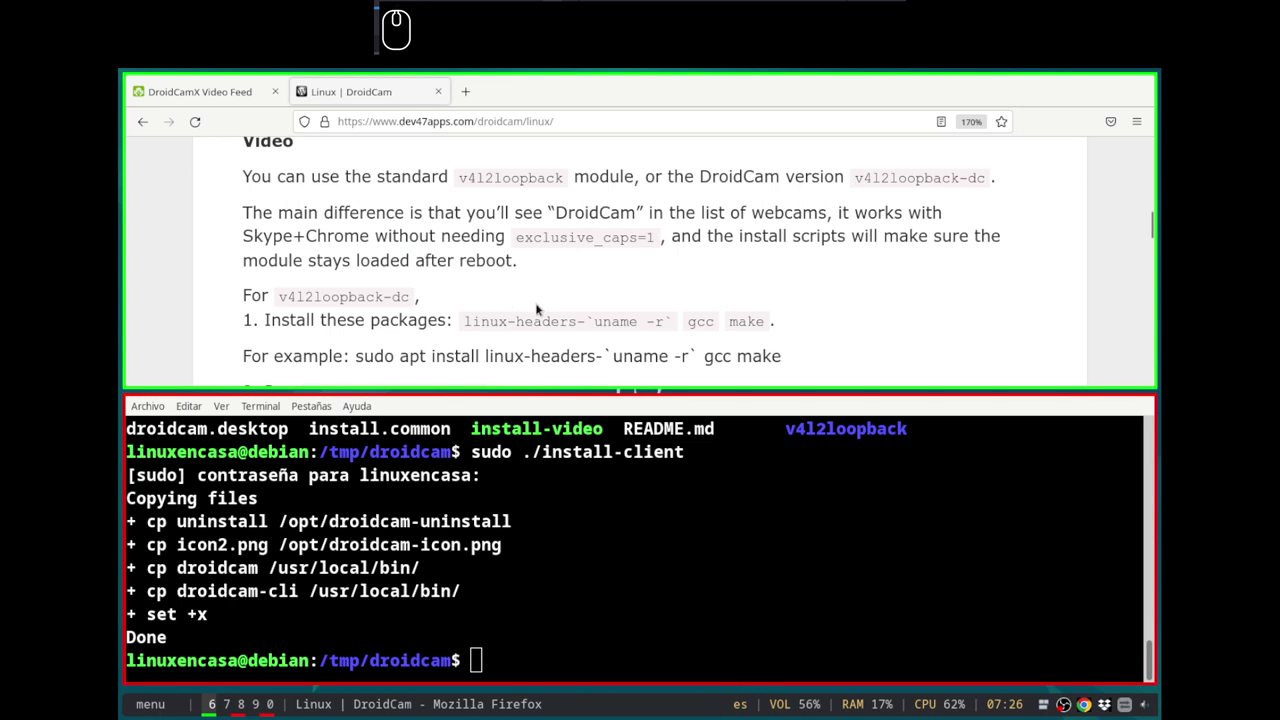
pyautogui.scroll(-3)
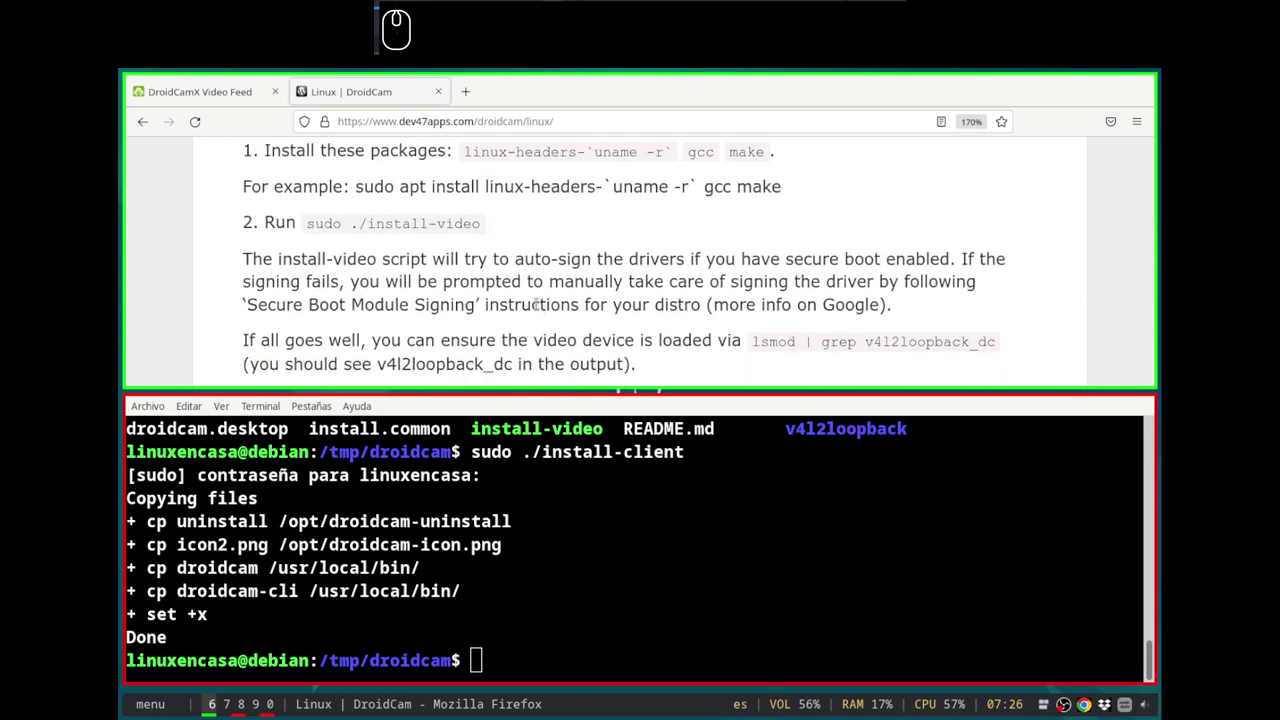
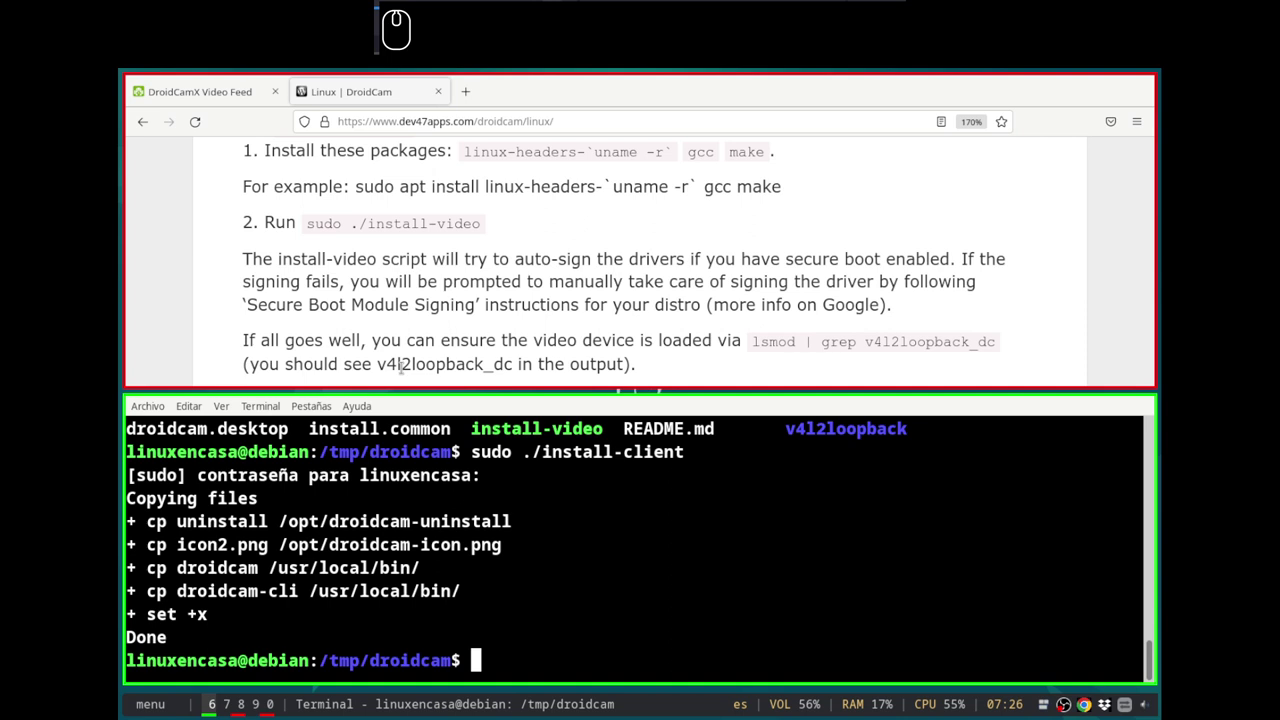
# Step: Run sudo ./install-video so v4l2loopback_dc is registered and the installer prints Done
pyautogui.write('sudo ./ins')
pyautogui.press('Tab')
pyautogui.press('v')
pyautogui.press('Tab')
pyautogui.press('Return')
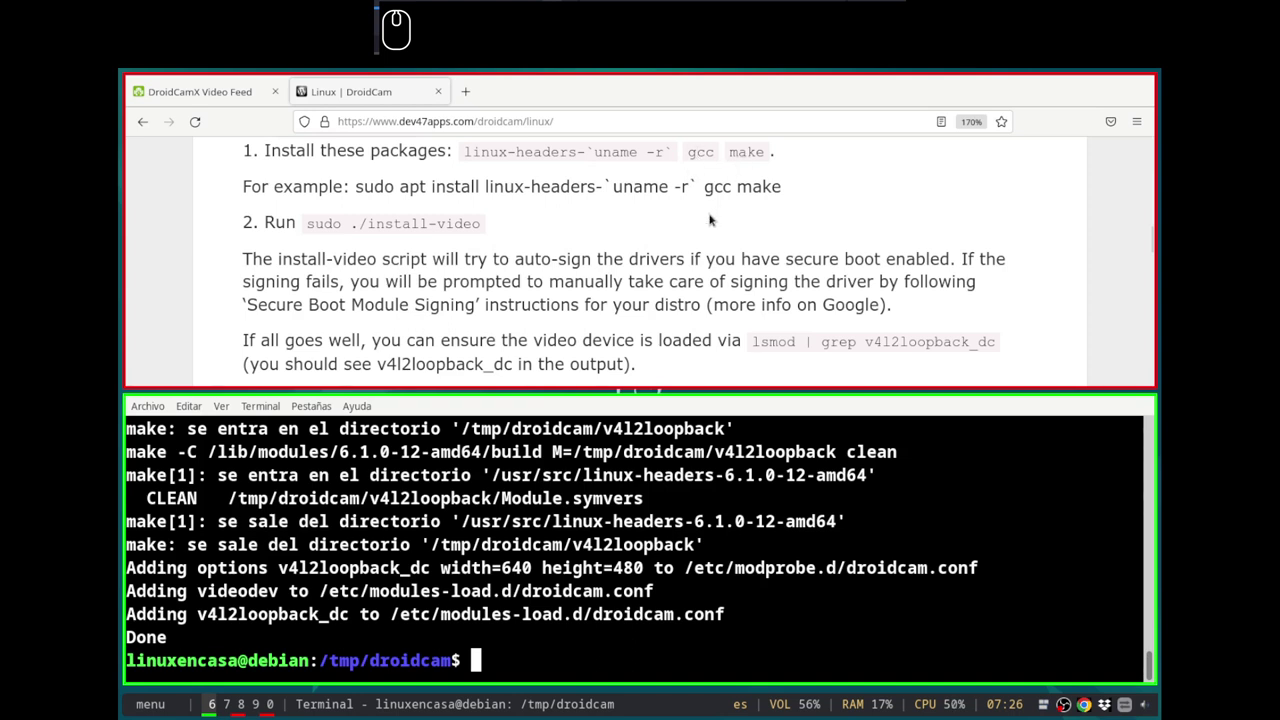
# Step: Scroll the DroidCam page to the Android USB section showing sudo apt-get install adb
pyautogui.scroll(3)
pyautogui.moveTo(784, 320); pyautogui.dragTo(475, 326)
pyautogui.click(498, 309)
pyautogui.scroll(-3)
pyautogui.click(502, 307)
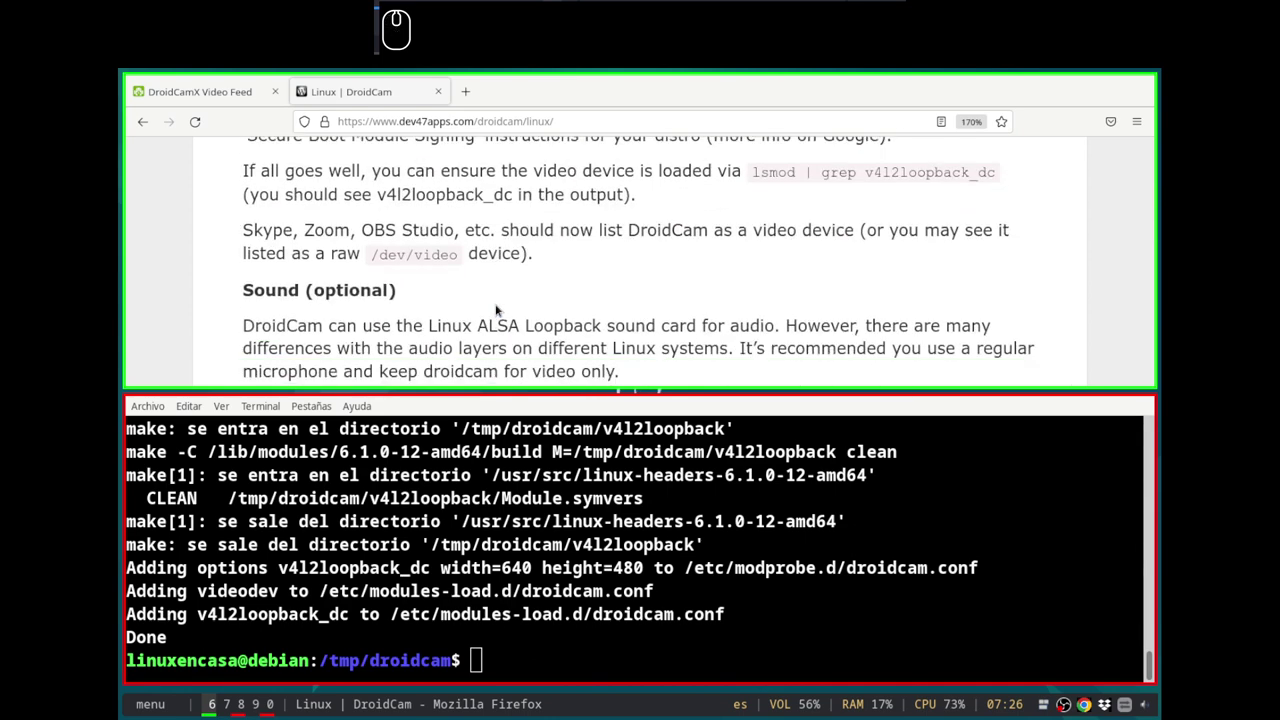
pyautogui.scroll(3)
pyautogui.scroll(-3)
pyautogui.scroll(-3)
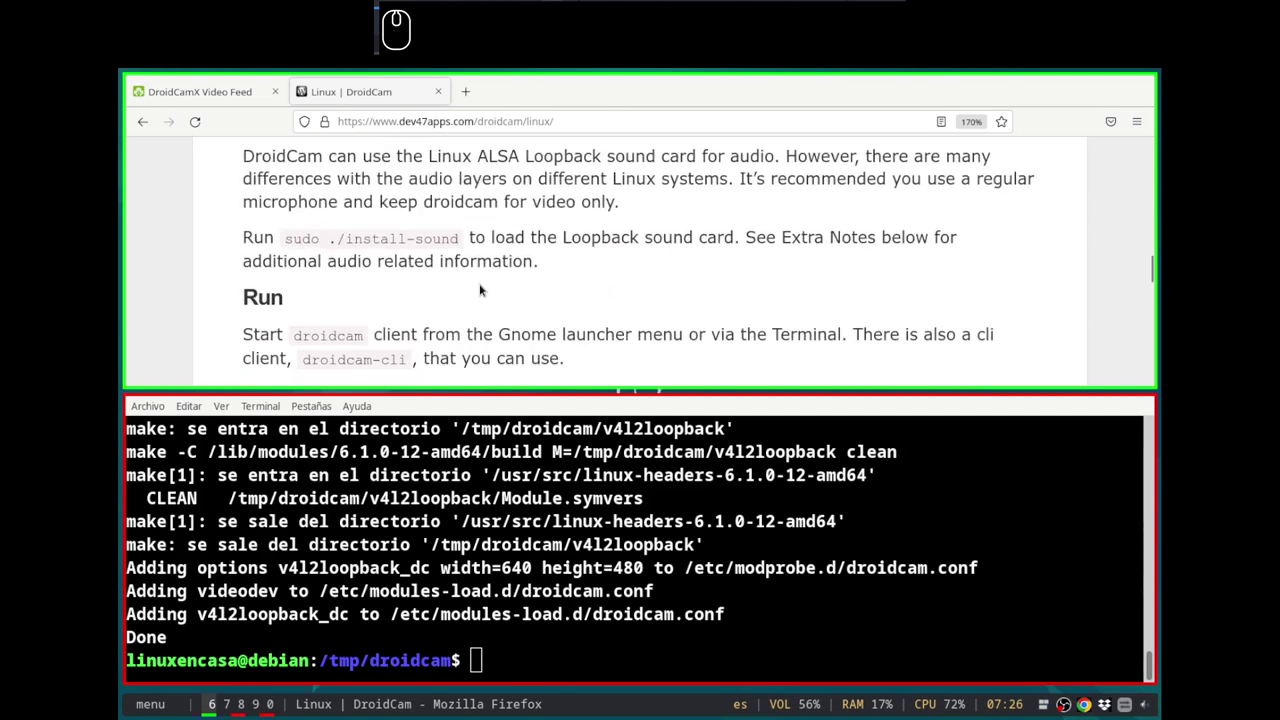
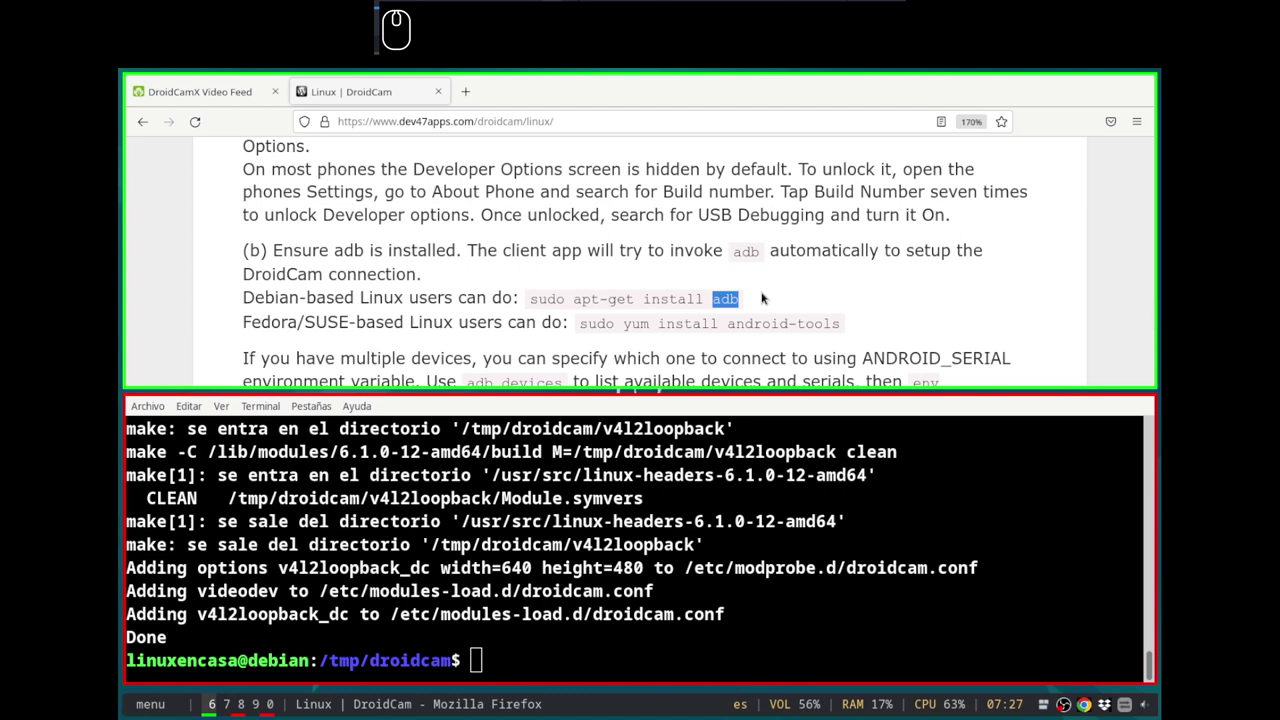
pyautogui.click(768, 294)
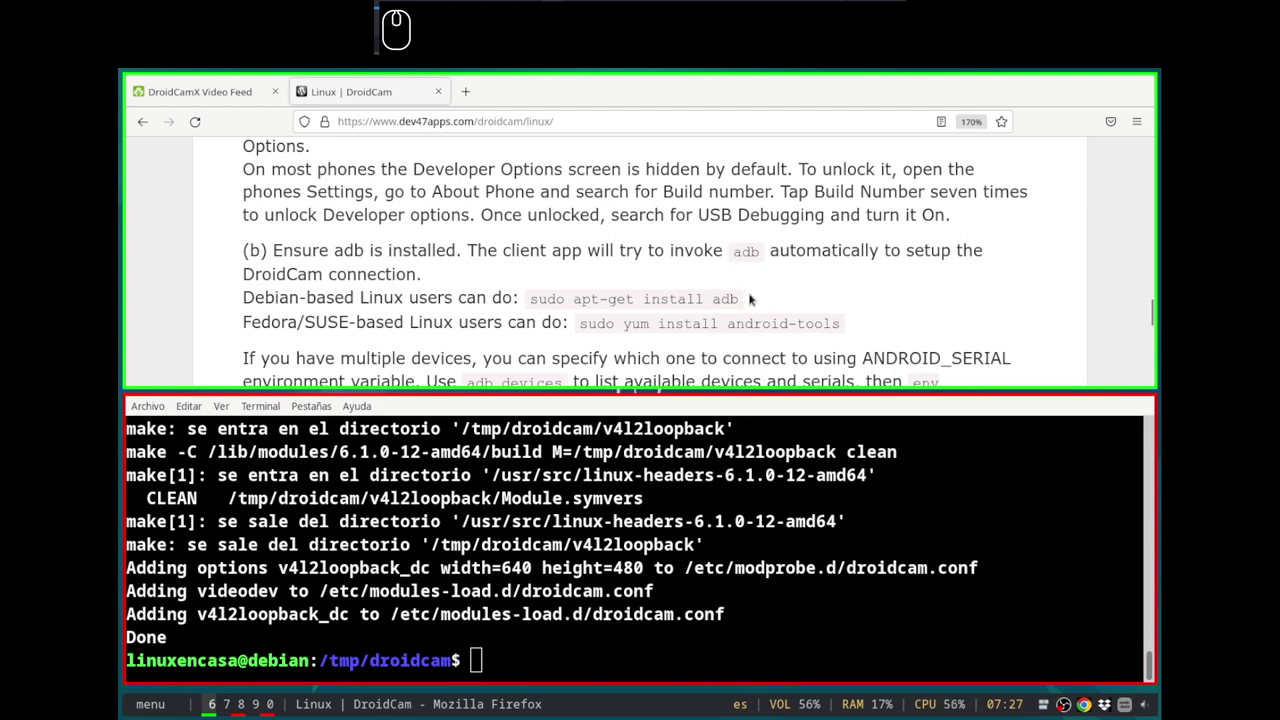
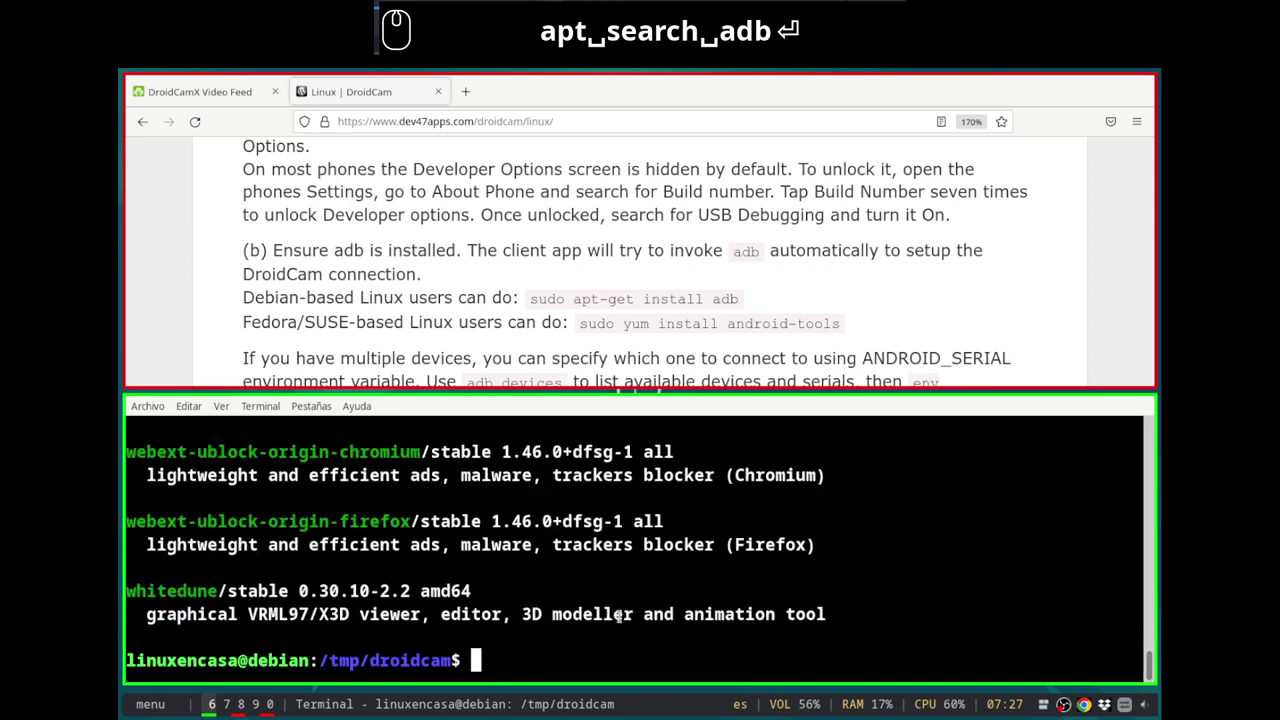
# Step: Scroll the apt search adb output to find the adb Android Debug Bridge package
pyautogui.scroll(3)
pyautogui.scroll(3)
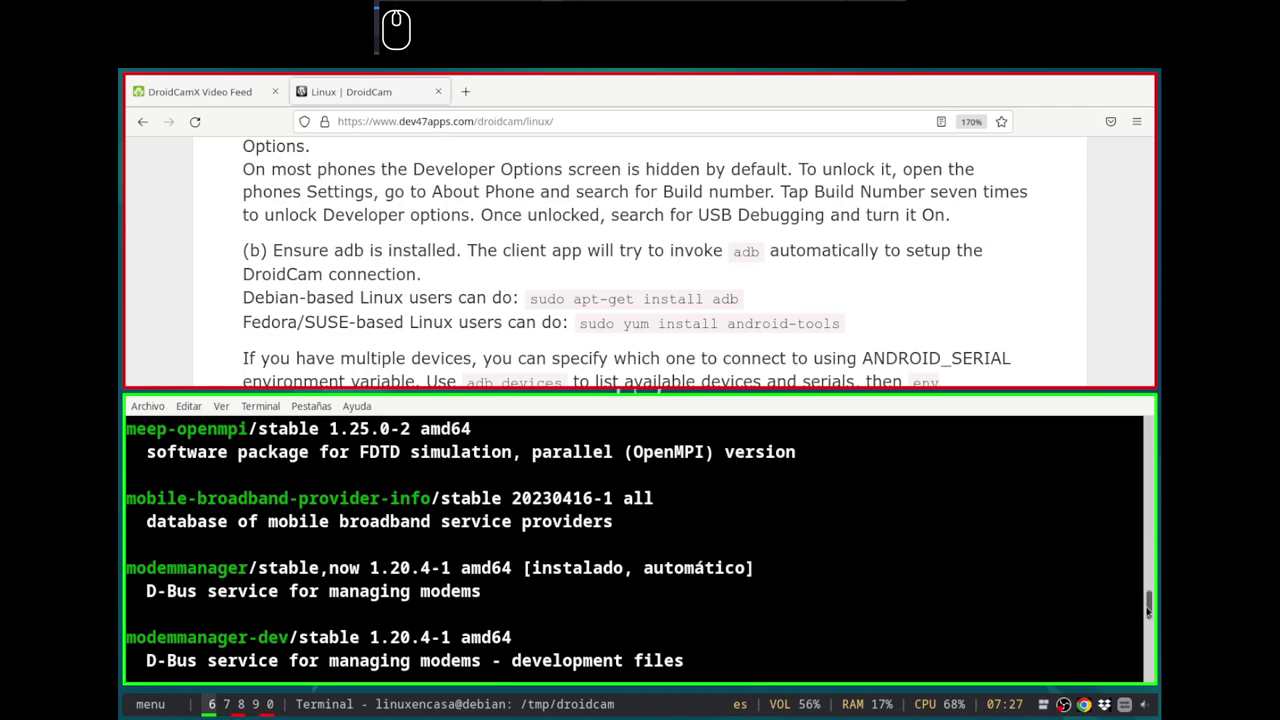
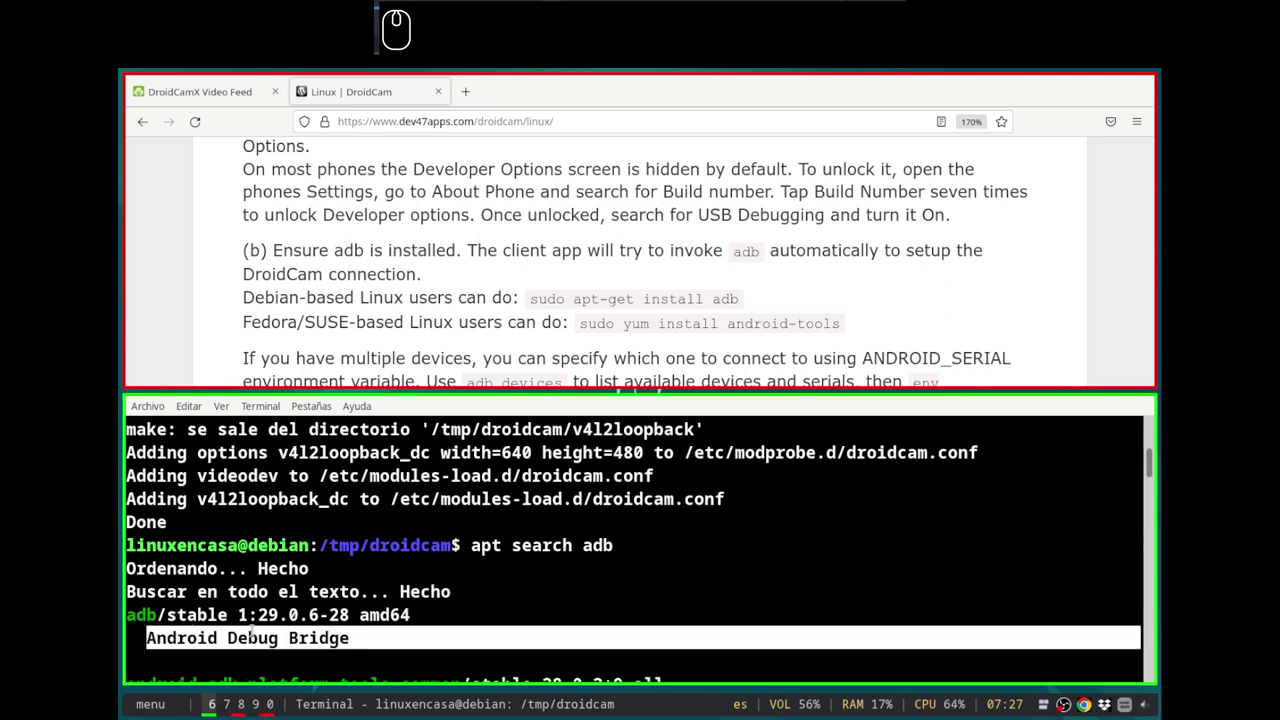
pyautogui.scroll(-3)
# Step: Clear the terminal, run sudo apt install adb and confirm installing the six new packages
pyautogui.write('clear')
pyautogui.press('Return')
pyautogui.write('sudo apt install adb')
pyautogui.press('Return')
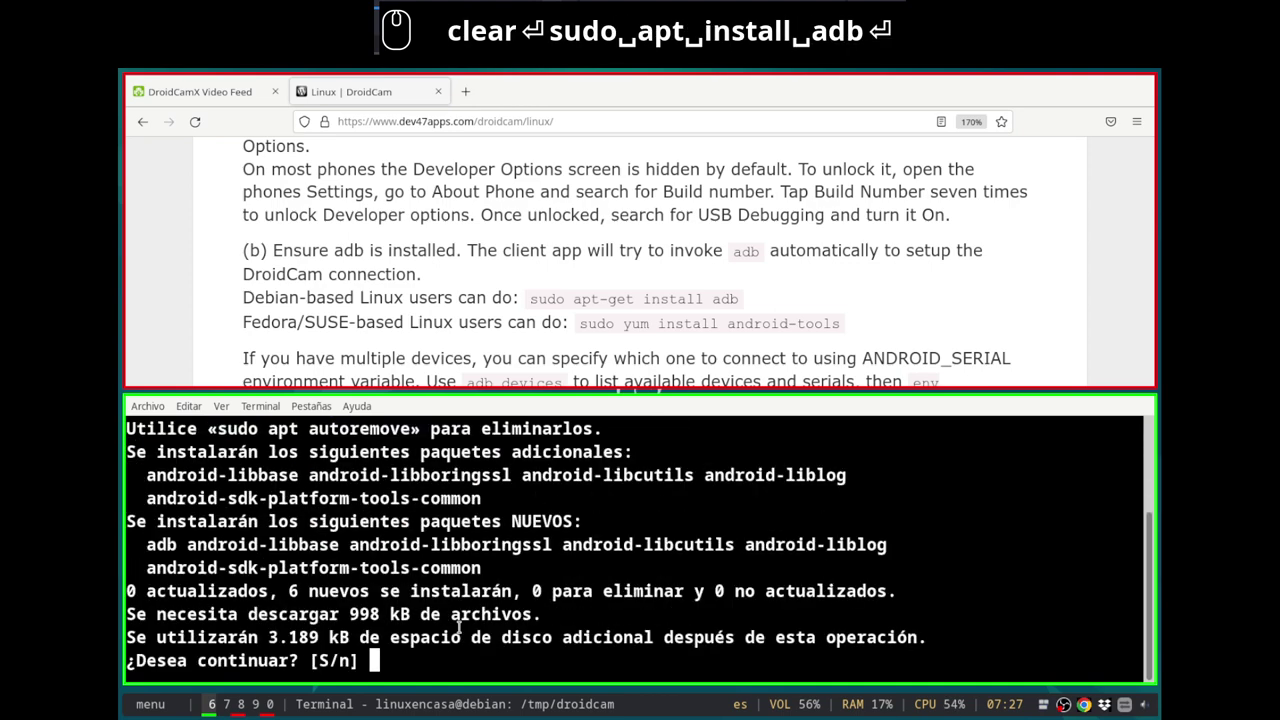
pyautogui.press('Return')
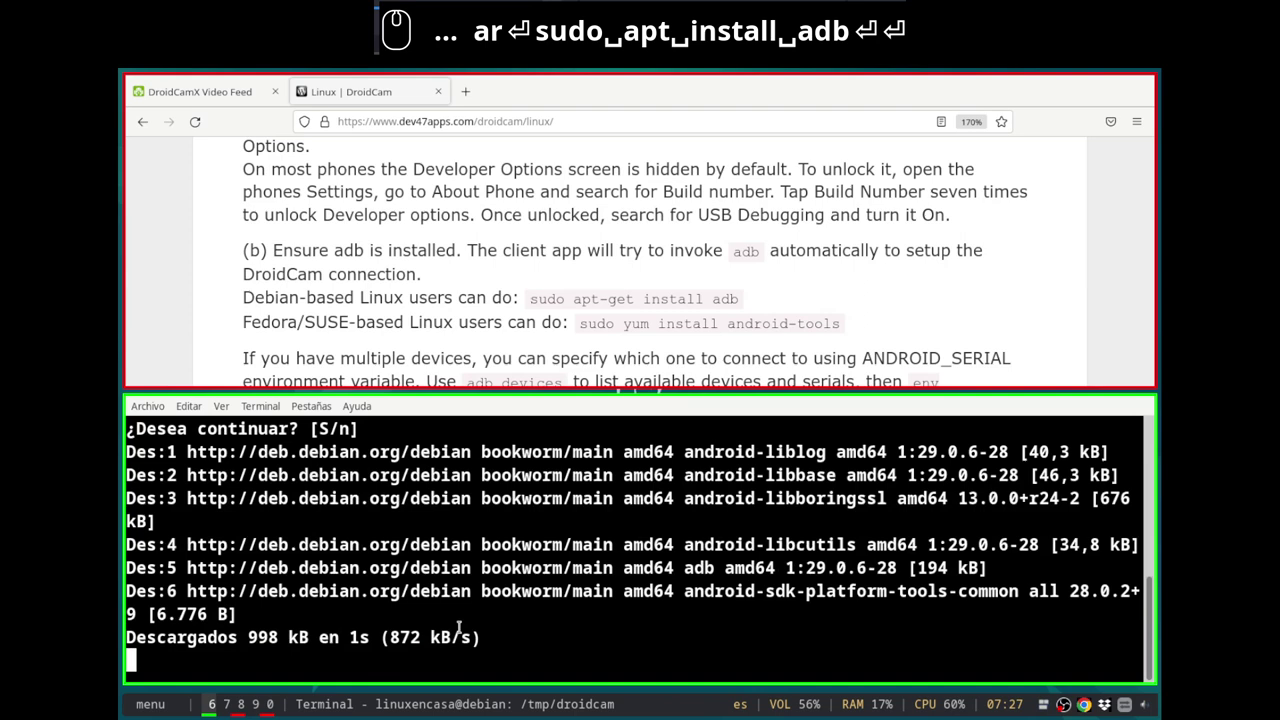
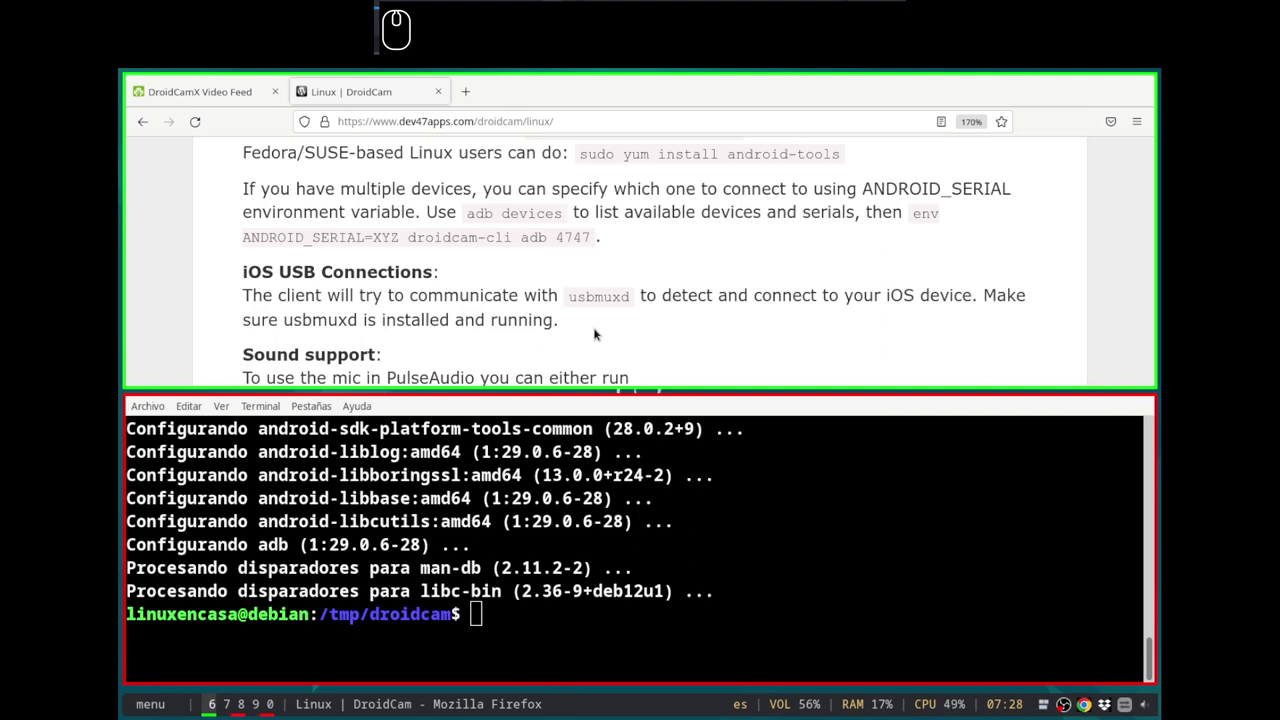
pyautogui.scroll(-3)
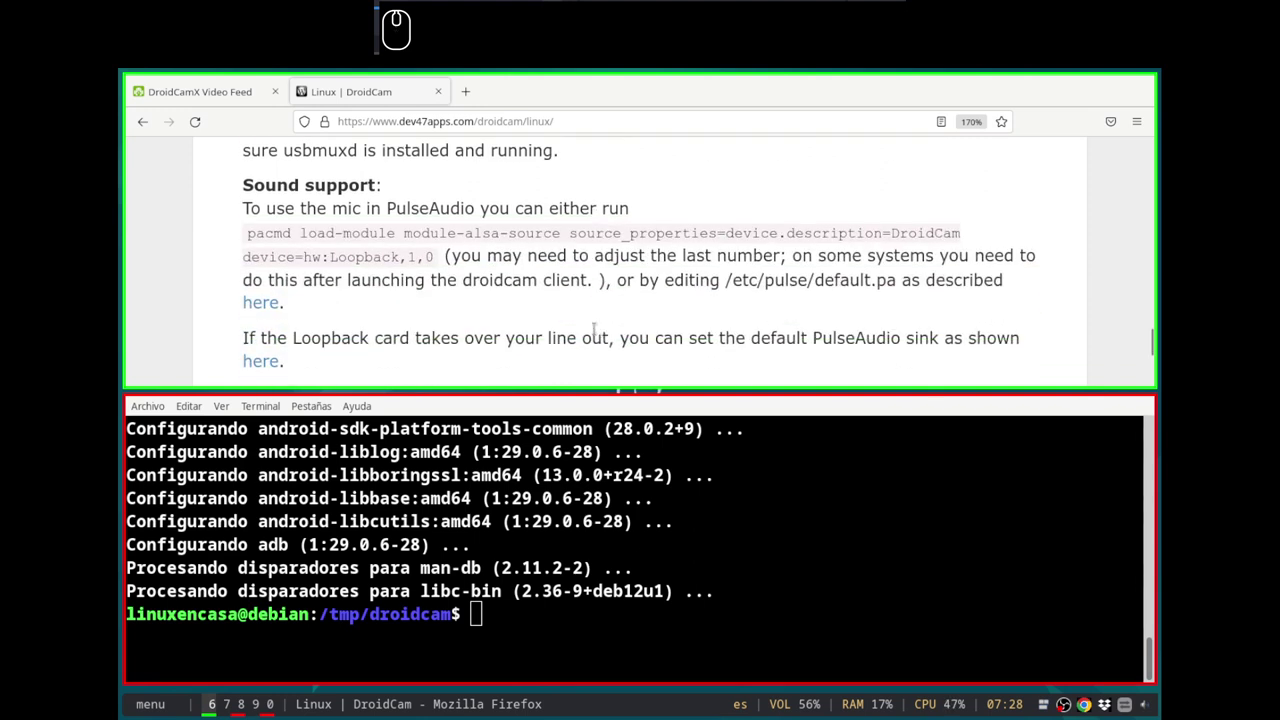
pyautogui.scroll(3)
pyautogui.scroll(-3)
pyautogui.scroll(3)
pyautogui.scroll(3)
pyautogui.scroll(-3)
pyautogui.scroll(-3)
pyautogui.scroll(-3)
pyautogui.scroll(-3)
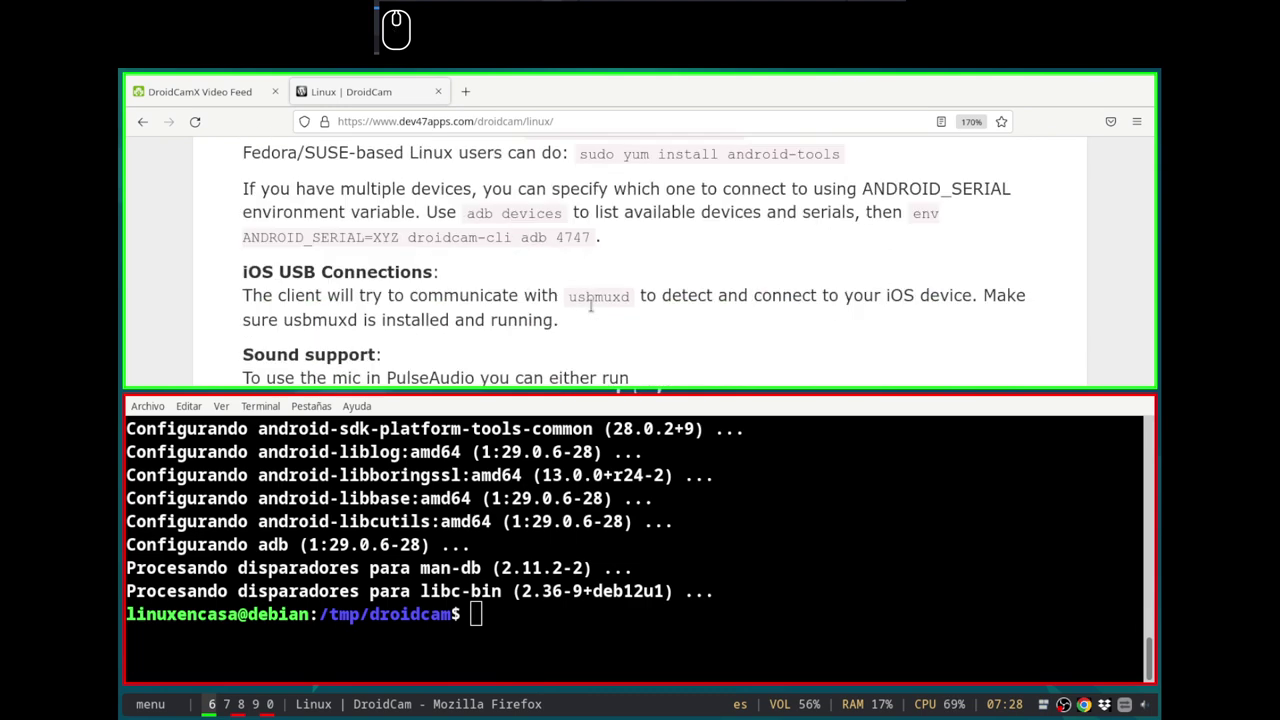
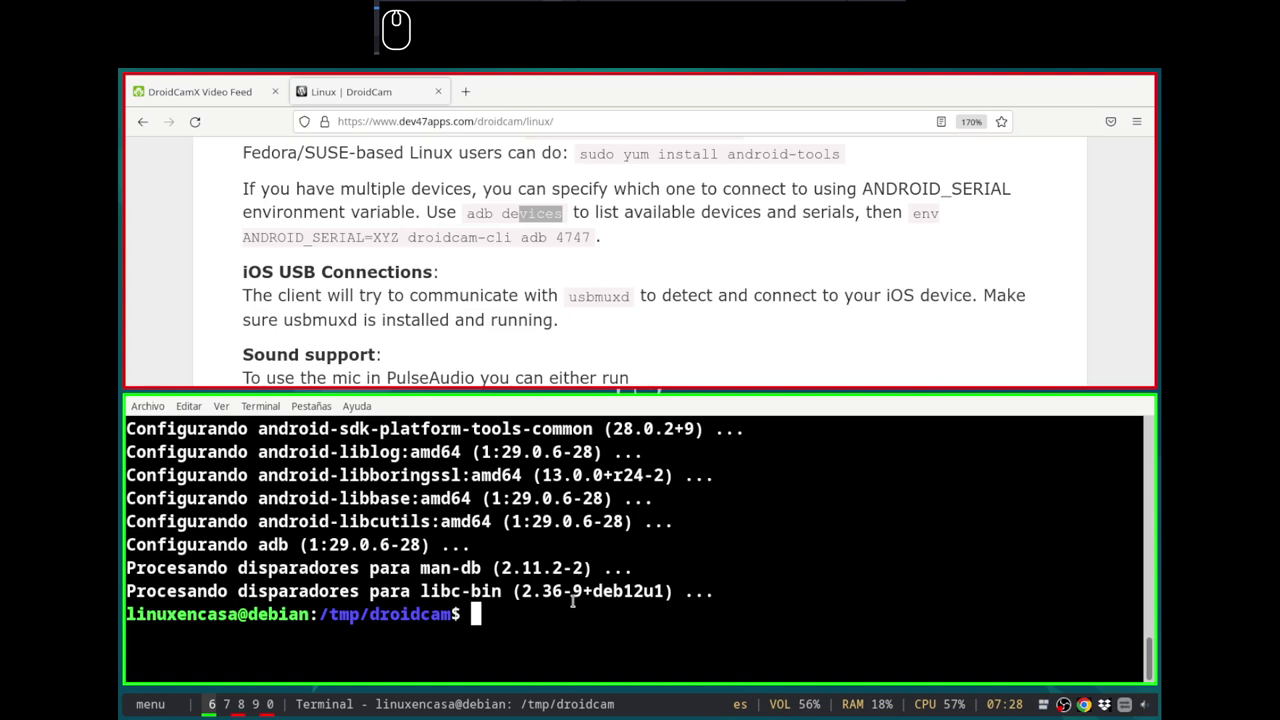
# Step: Run adb devices, starting the adb daemon and getting an empty device list
pyautogui.write('db')
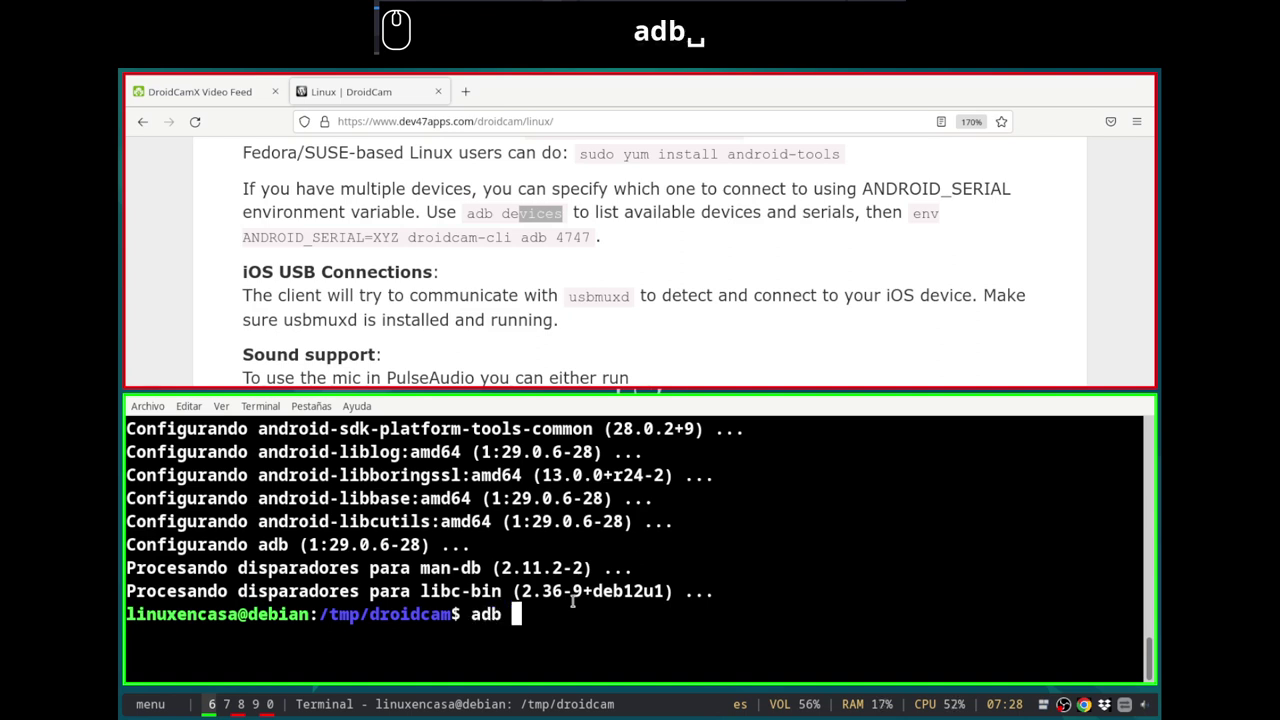
pyautogui.write('devices')
pyautogui.press('Return')
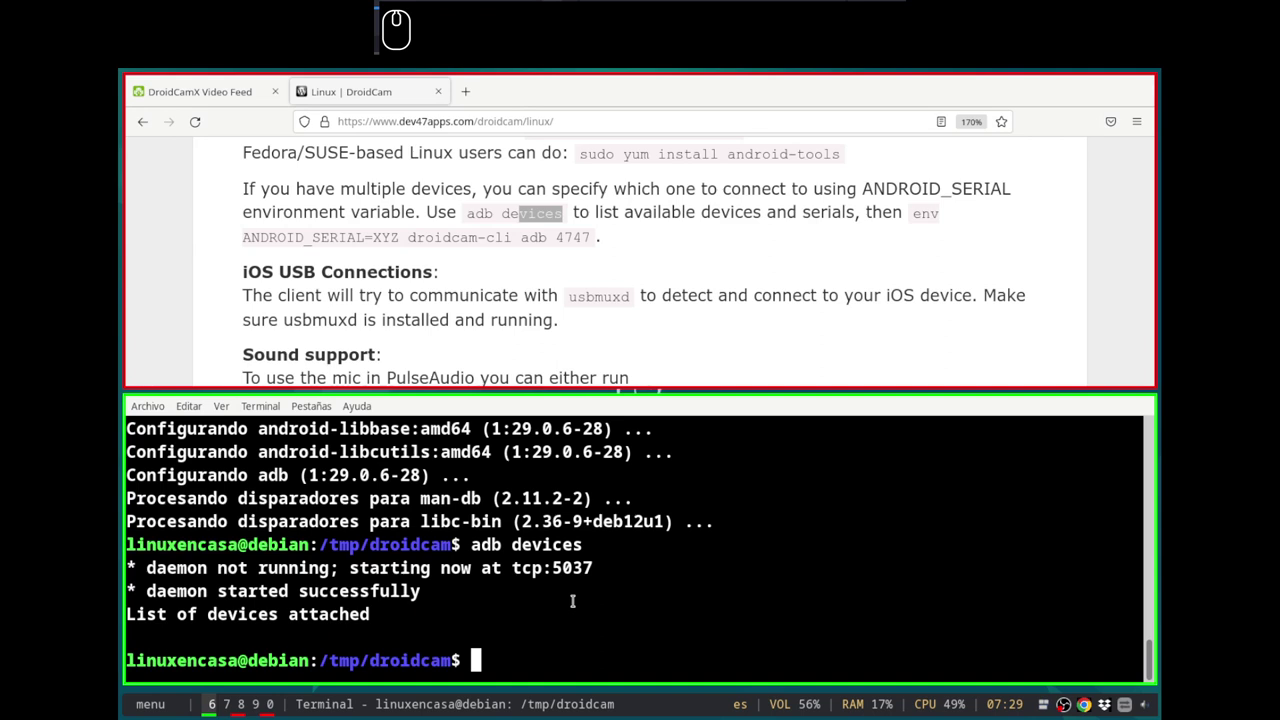
# Step: Run lsusb, check the DroidCamX Video Feed tab, then rerun lsusb to see the Motorola moto g(8) plus
pyautogui.write('lsusb')
pyautogui.press('Return')
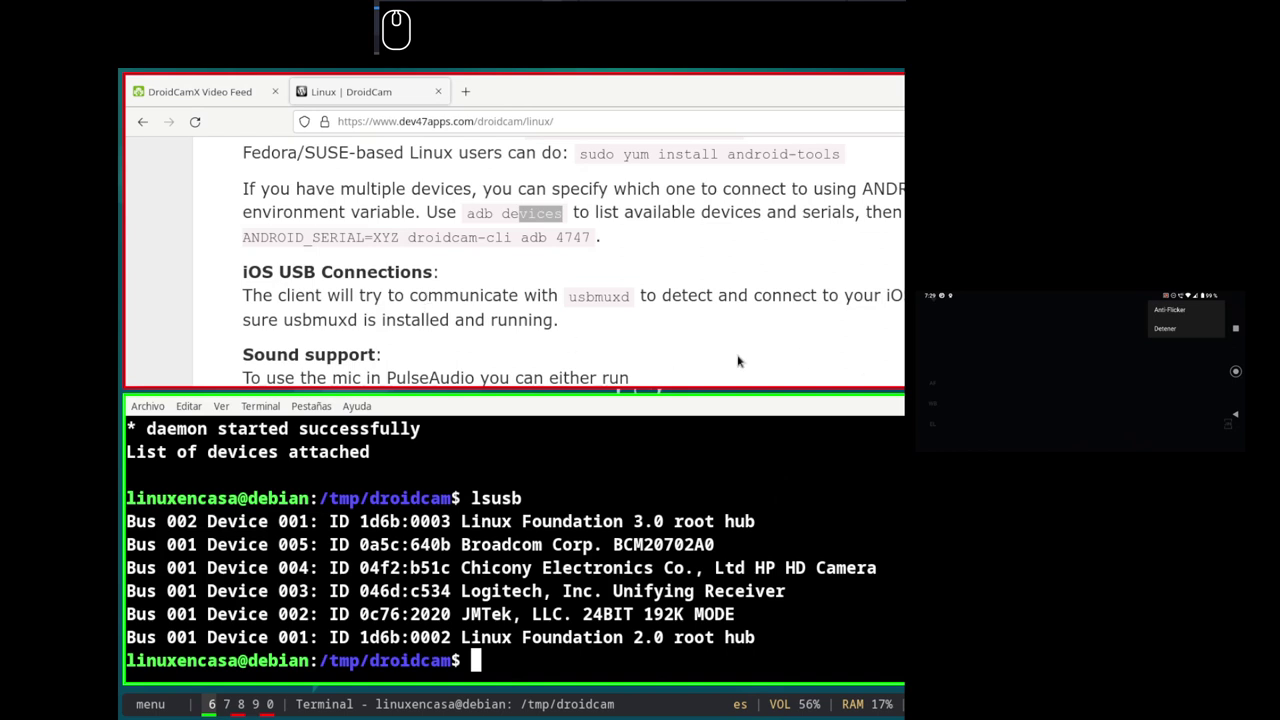
pyautogui.click(713, 365)
pyautogui.click(218, 98)
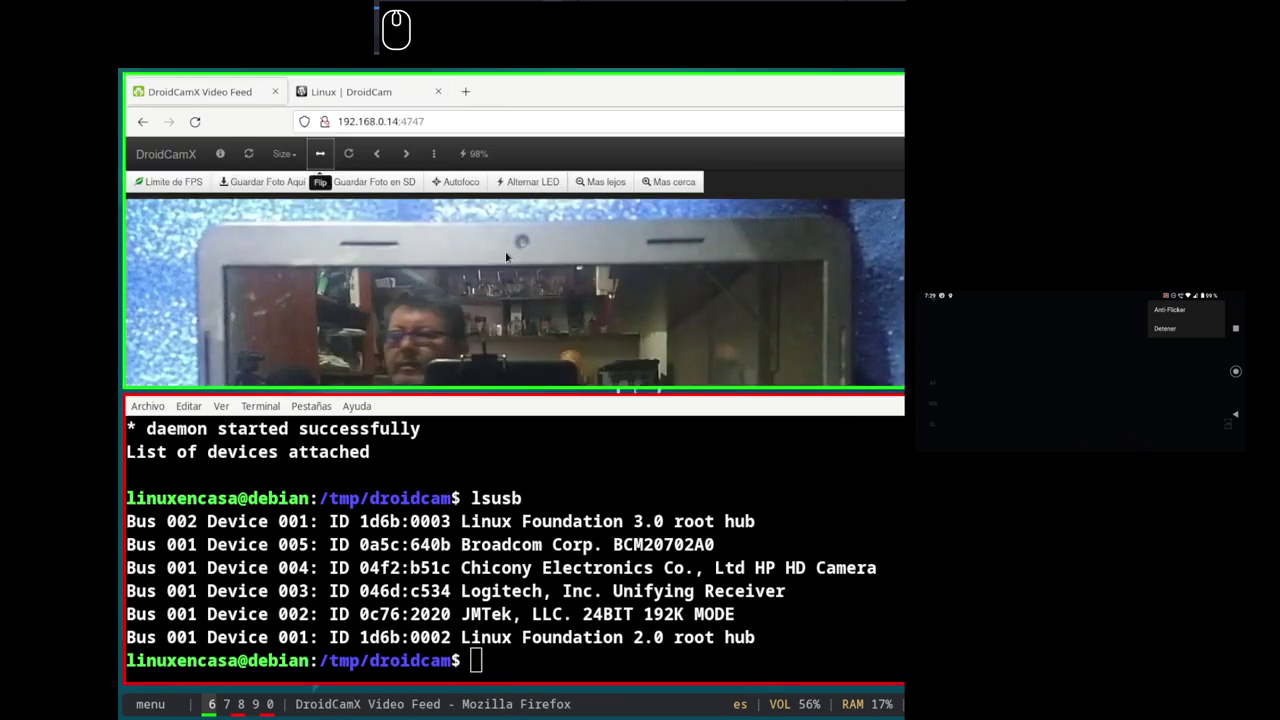
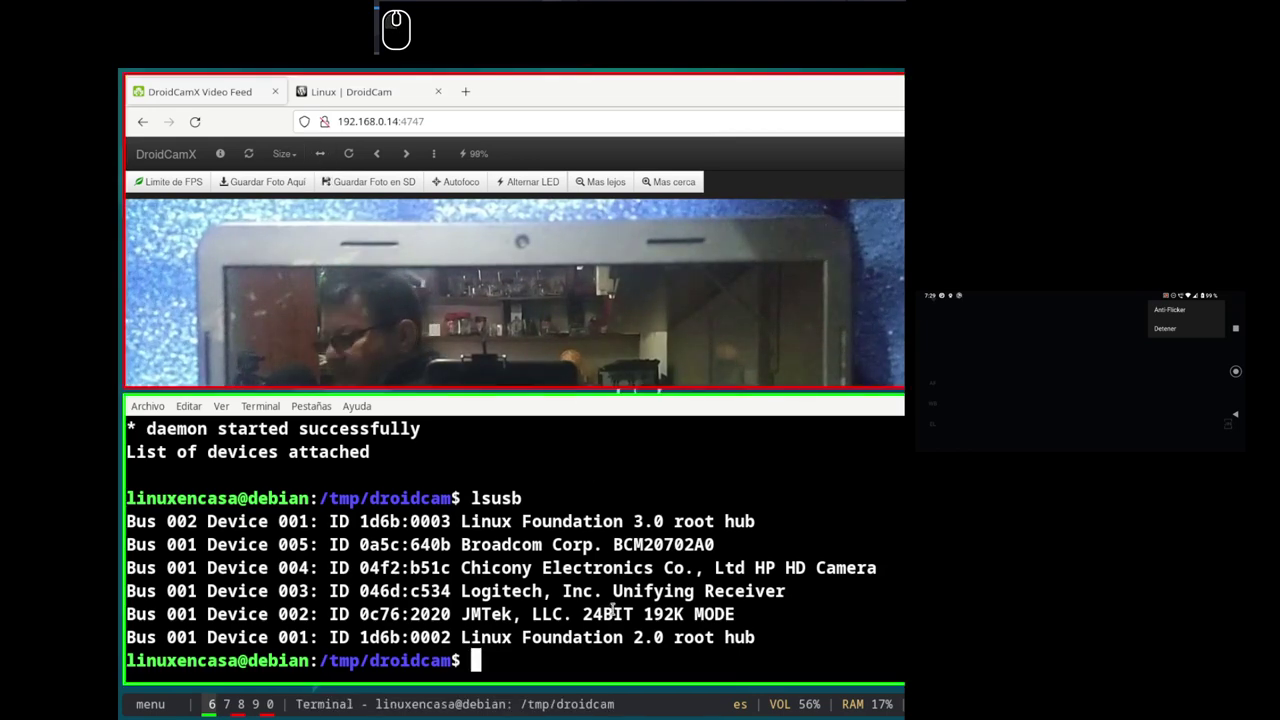
pyautogui.press('Up')
pyautogui.press('Return')
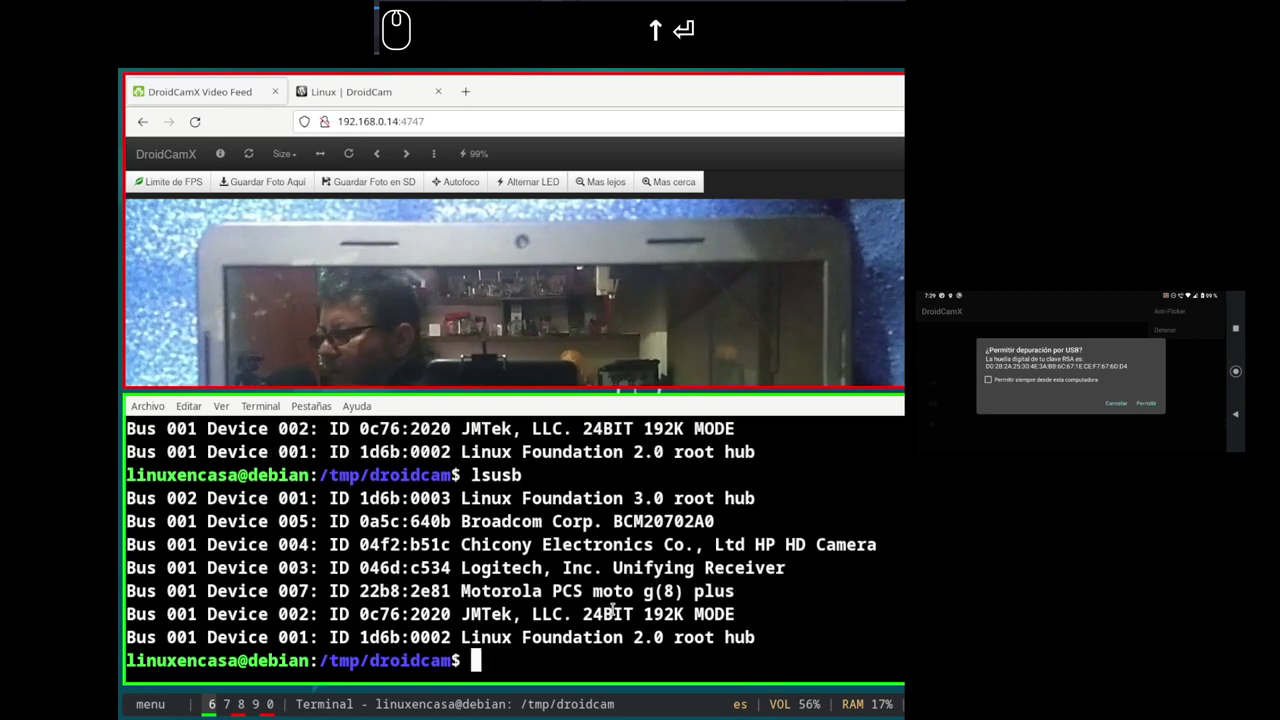
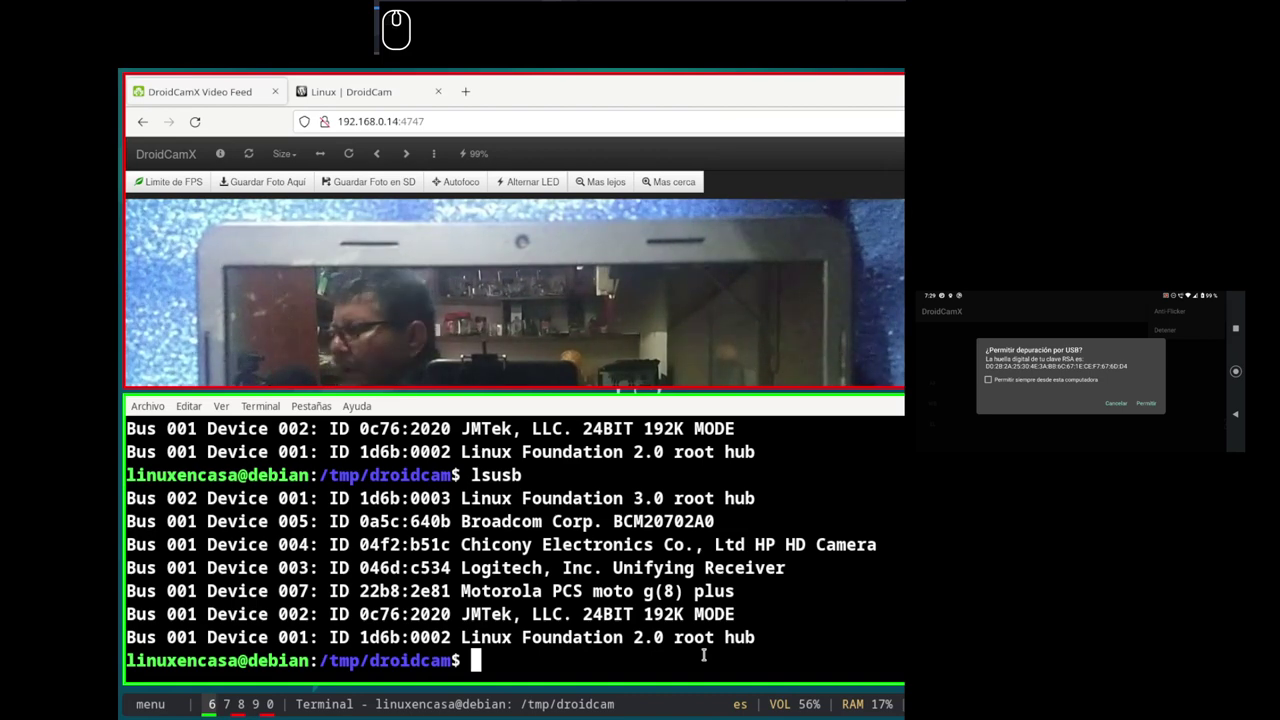
# Step: Rerun adb devices, now listing phone ZY326SL3RX as unauthorized, then leave the workspace
pyautogui.press('Up')
pyautogui.press('Up')
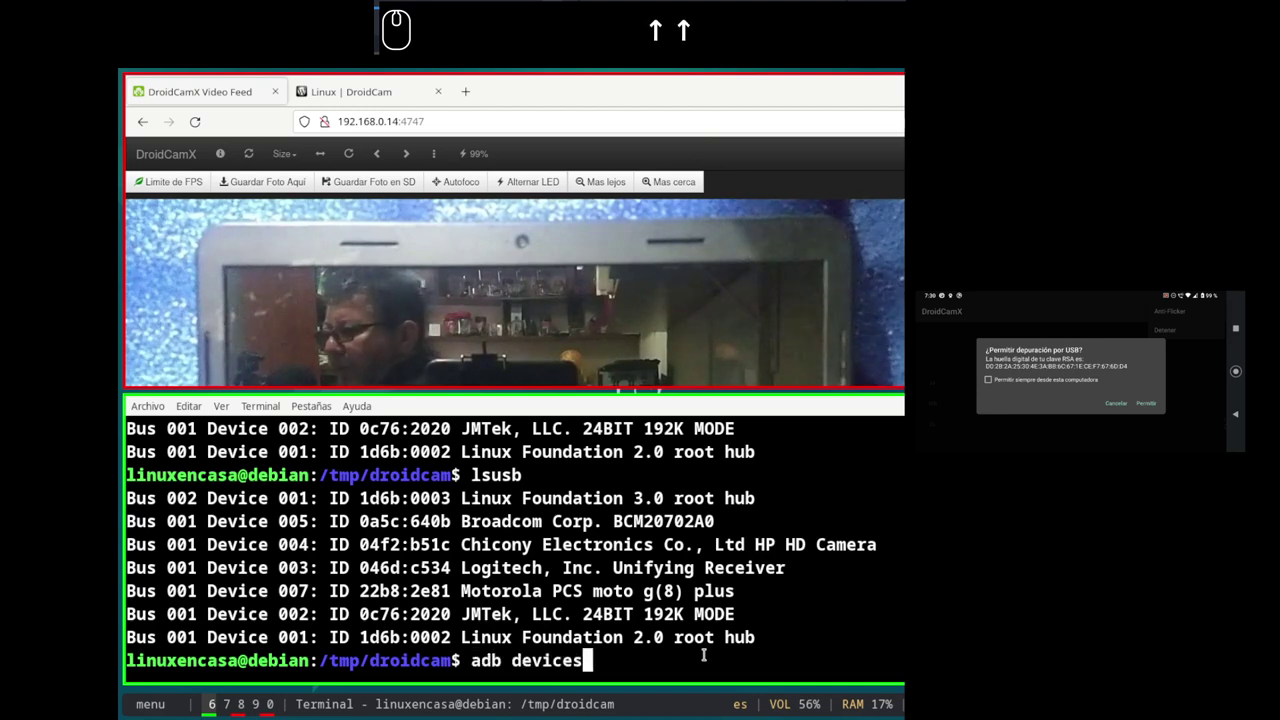
pyautogui.press('Return')
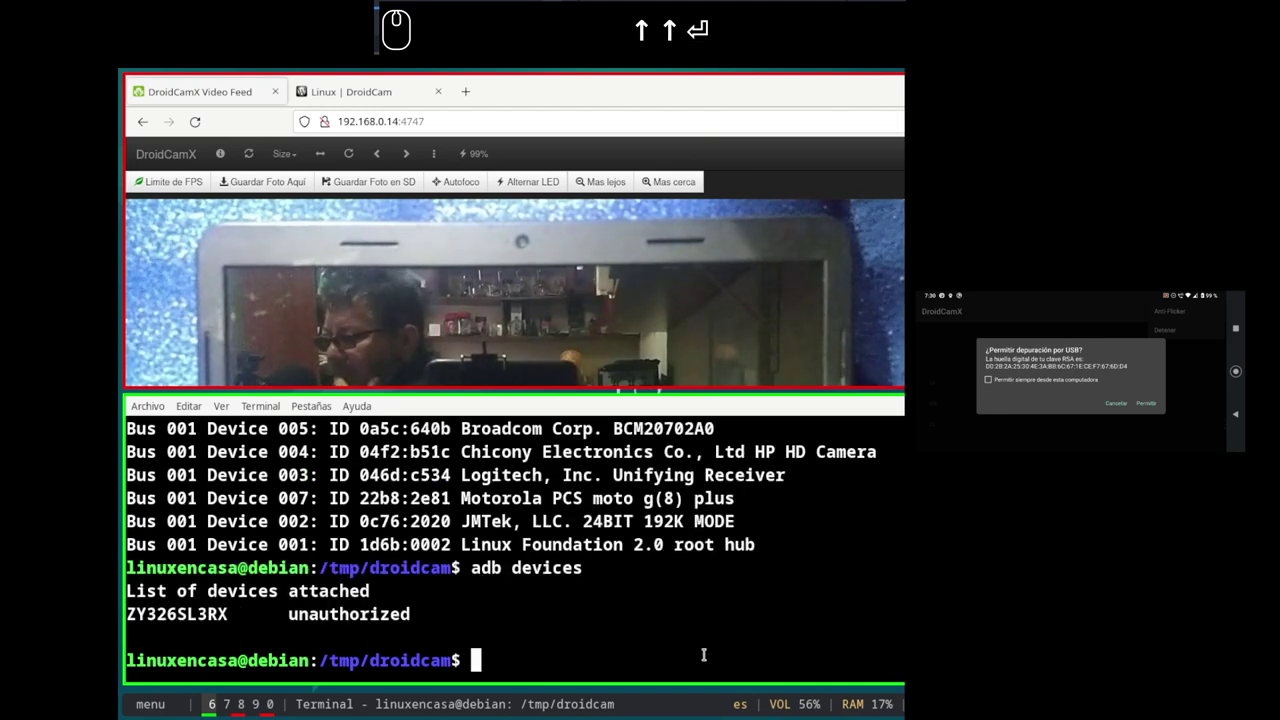
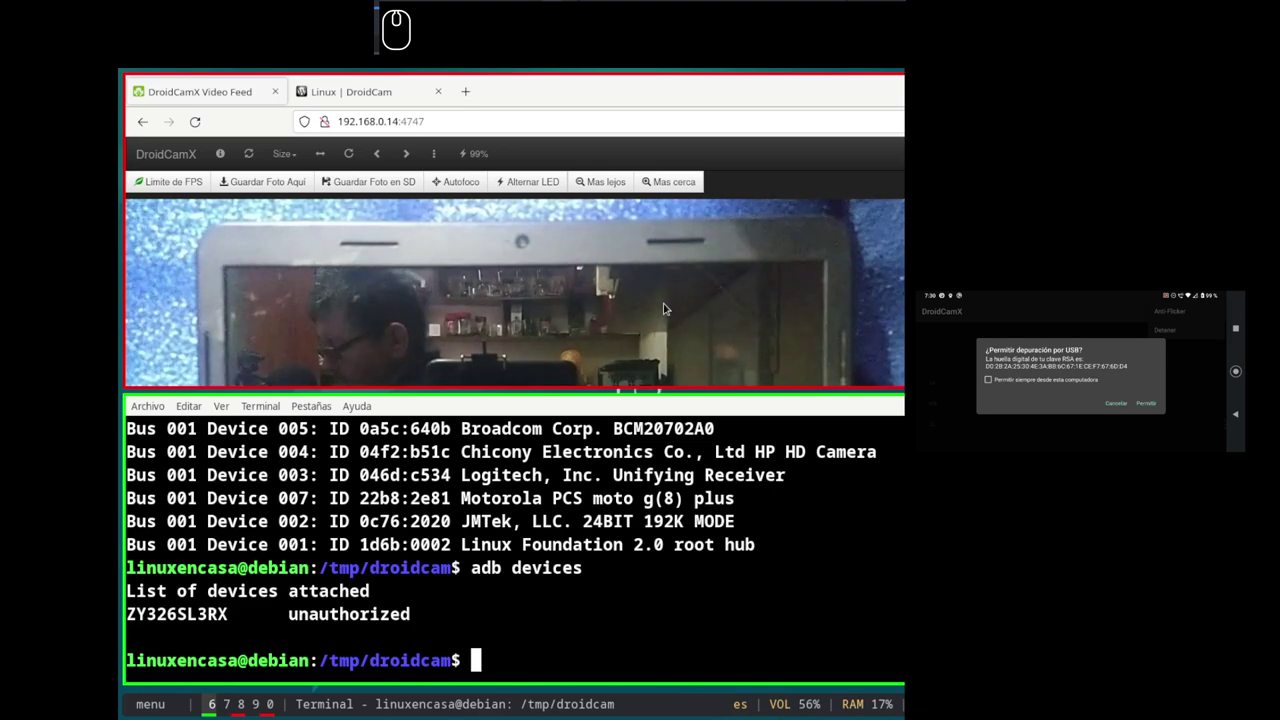
pyautogui.press('super+3')
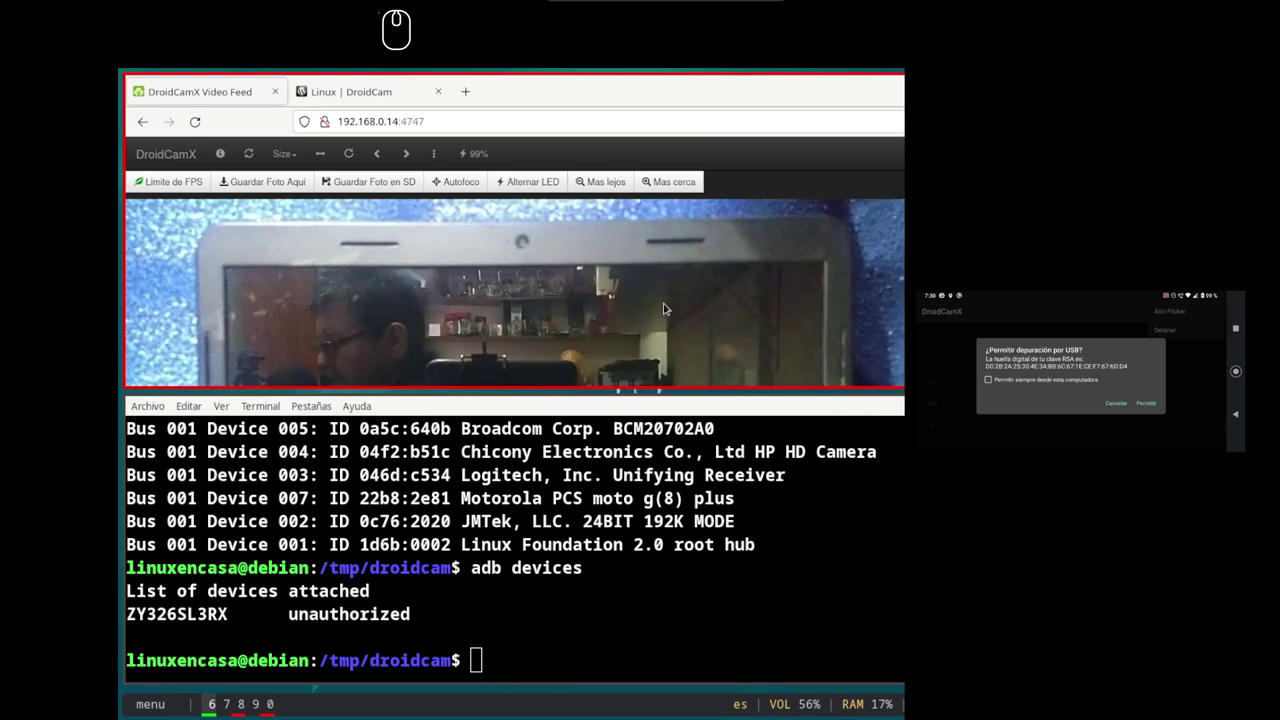
# Step: On empty workspace 7, launch DroidCam Client from the rofi launcher by typing dro
pyautogui.press('super+7')
pyautogui.press('alt+super+d')
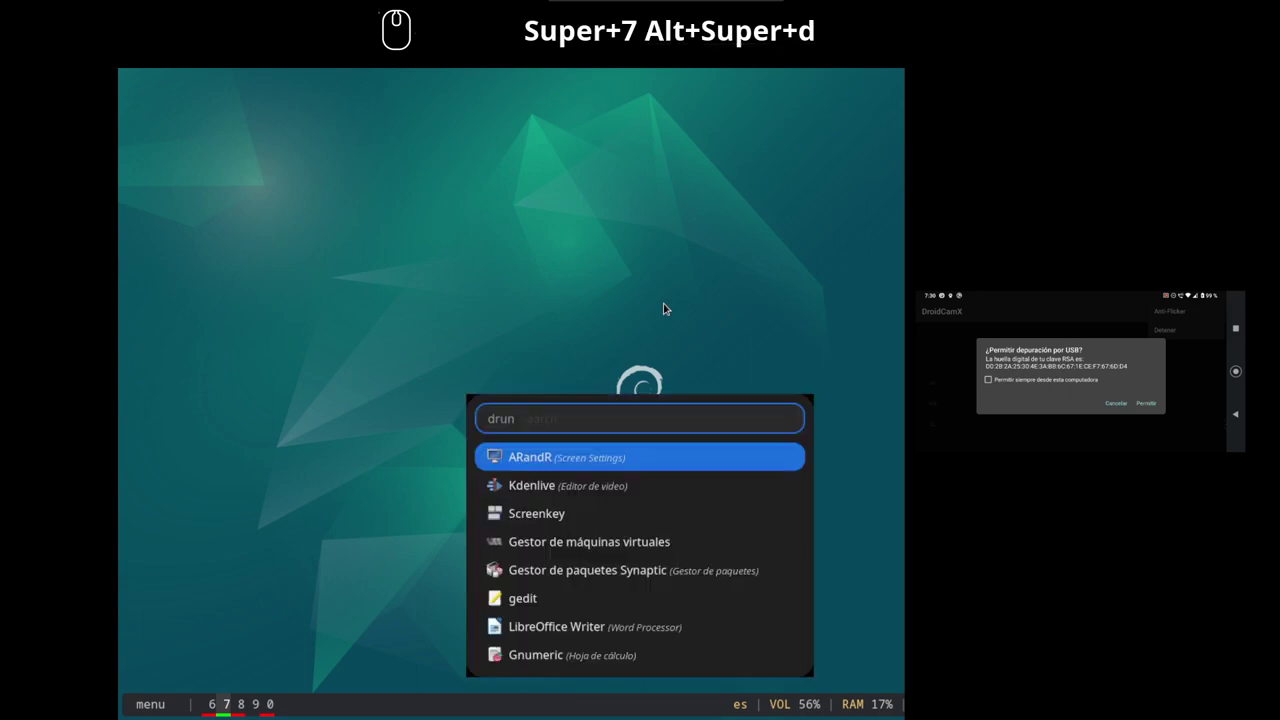
pyautogui.write('dro')
pyautogui.press('Return')
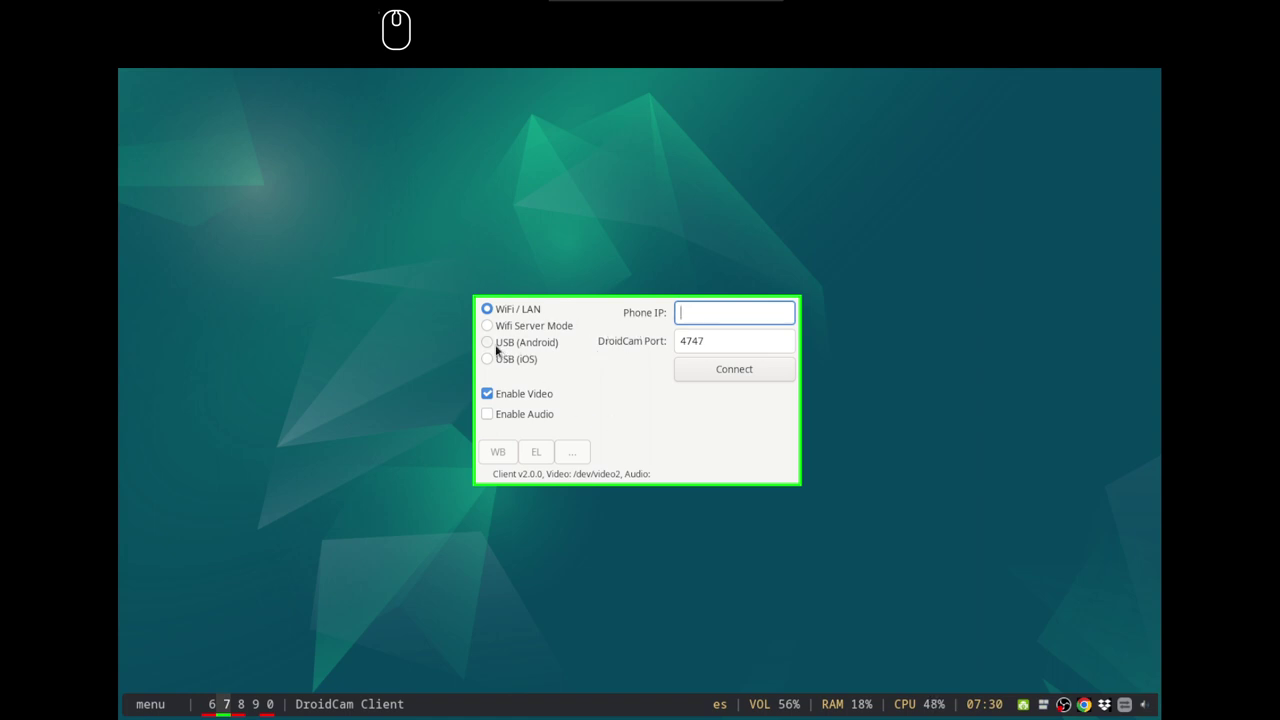
# Step: Select USB (Android) and retry Connect, dismissing the unauthorized-device error each time
pyautogui.click(493, 345)
pyautogui.click(493, 345)
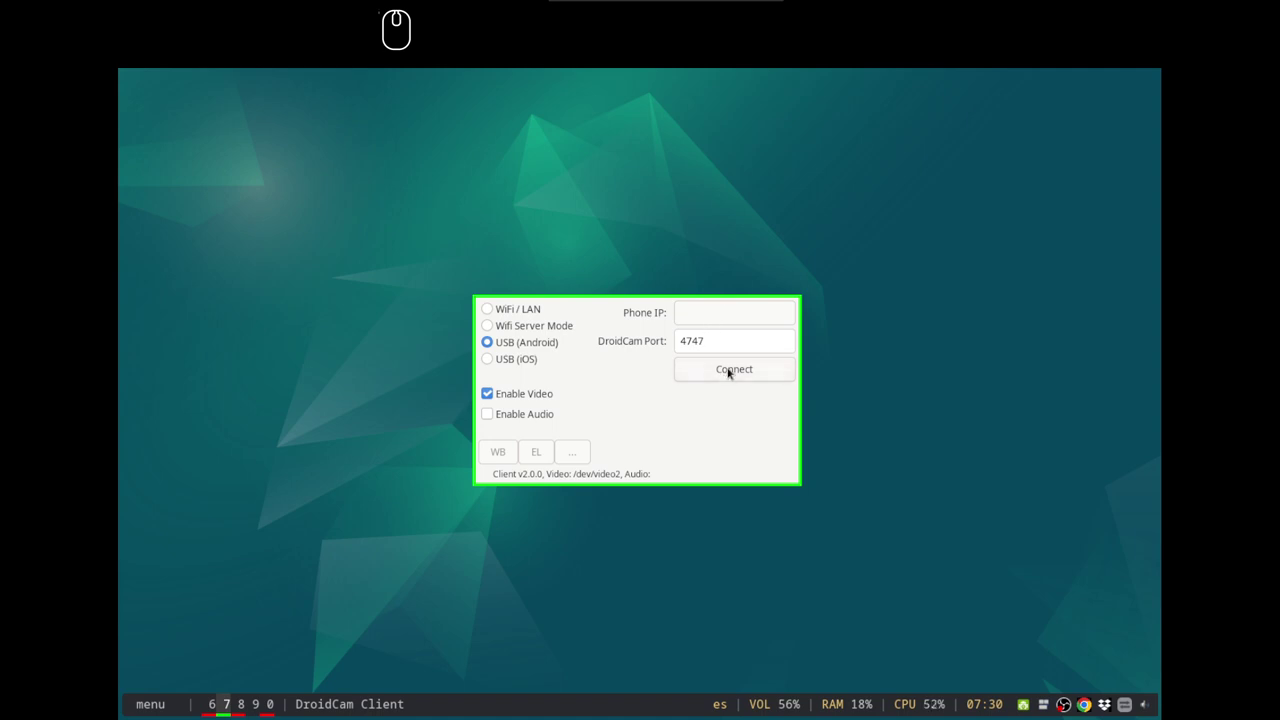
pyautogui.click(734, 370)
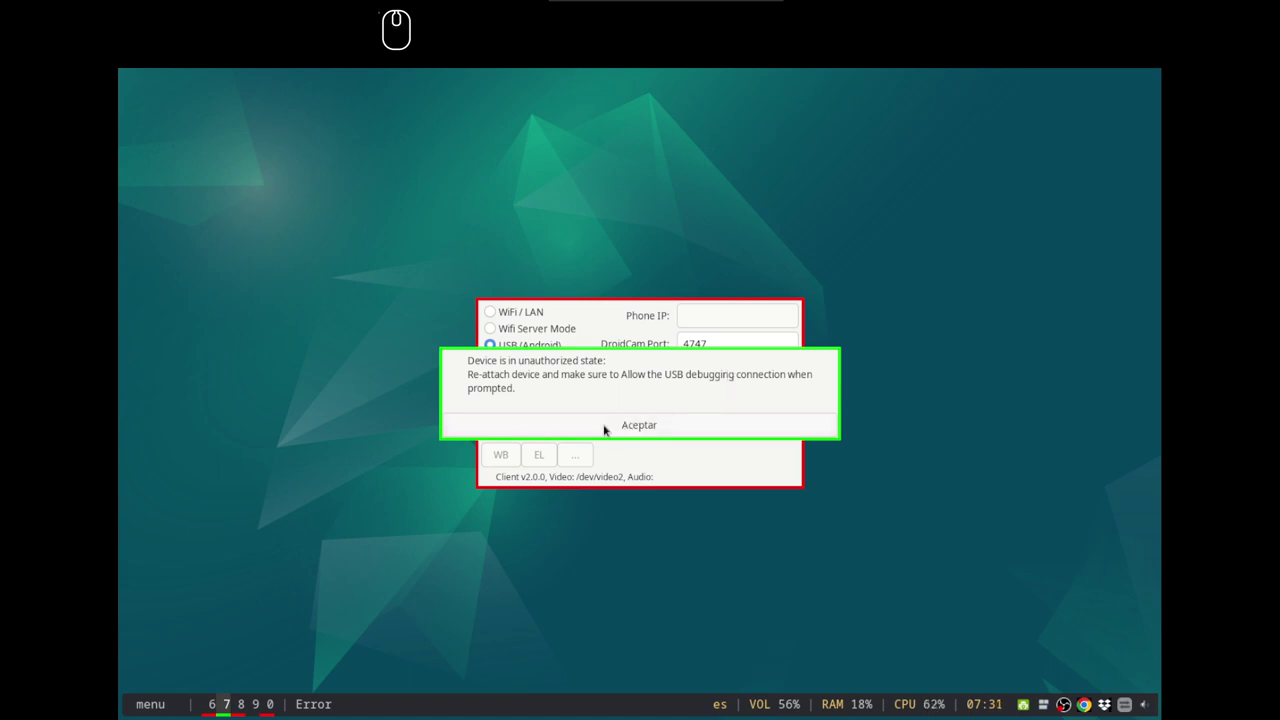
pyautogui.click(610, 427)
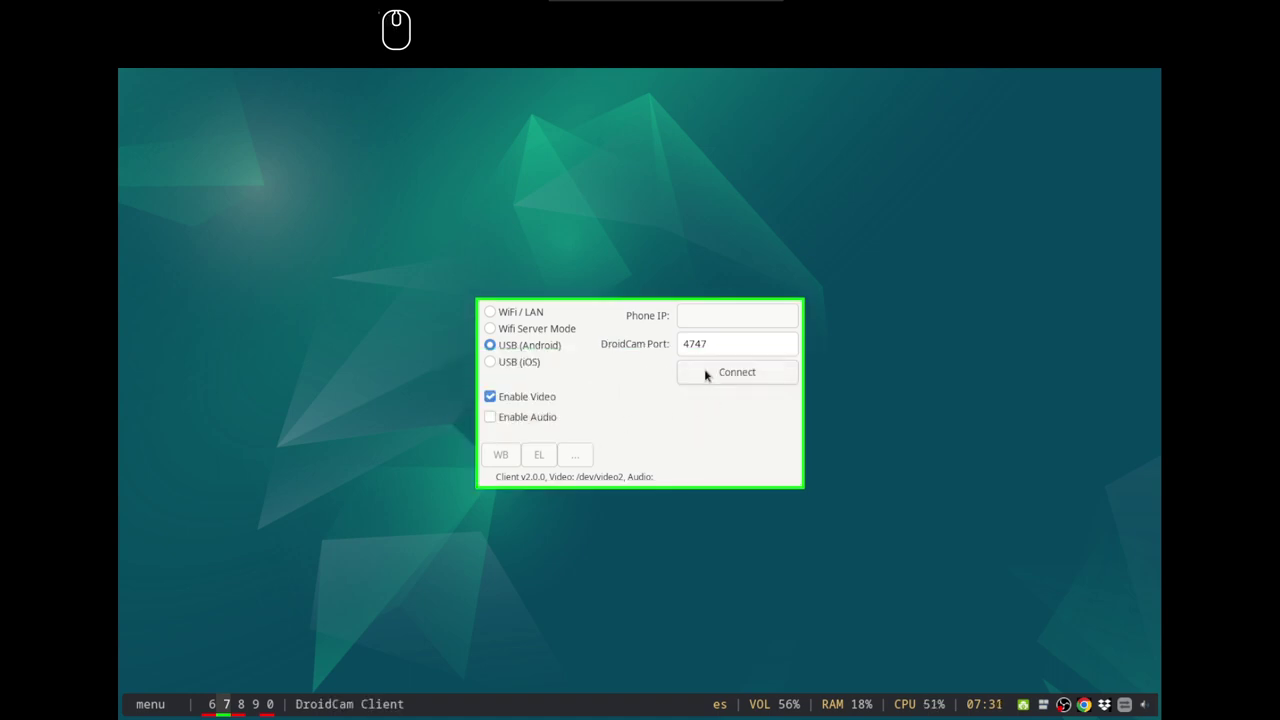
pyautogui.click(712, 372)
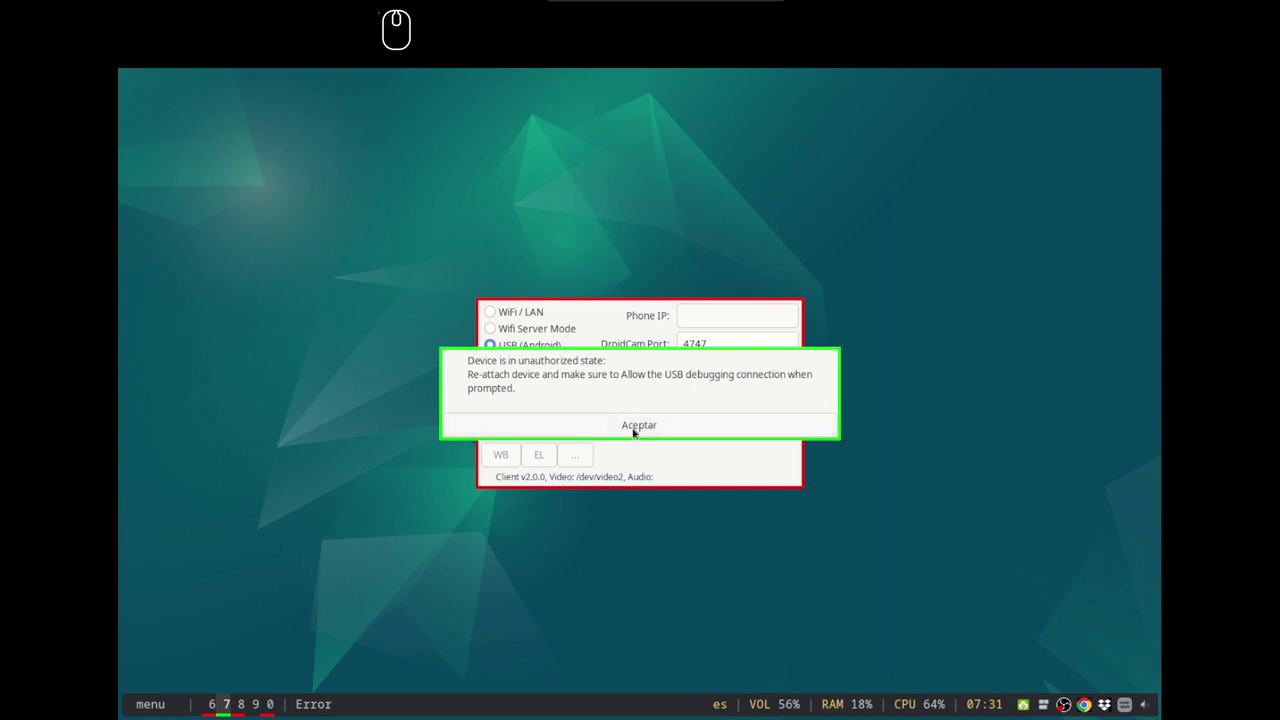
pyautogui.click(639, 430)
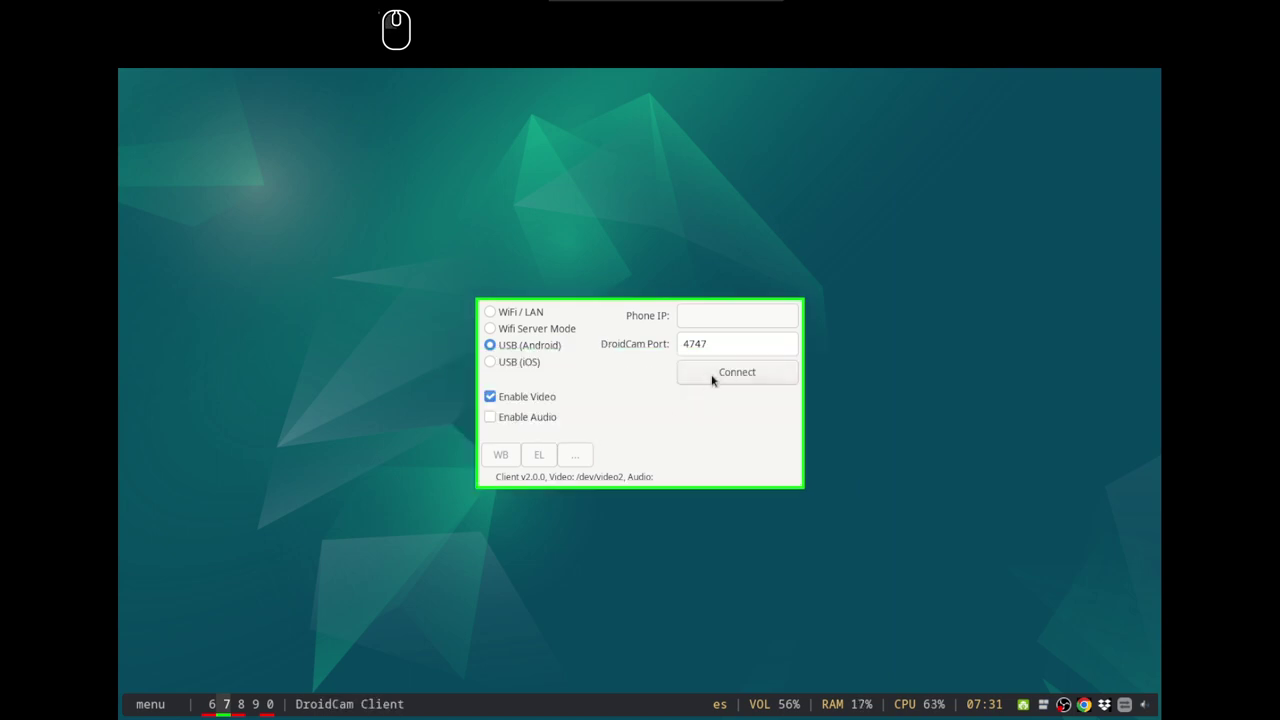
pyautogui.click(720, 374)
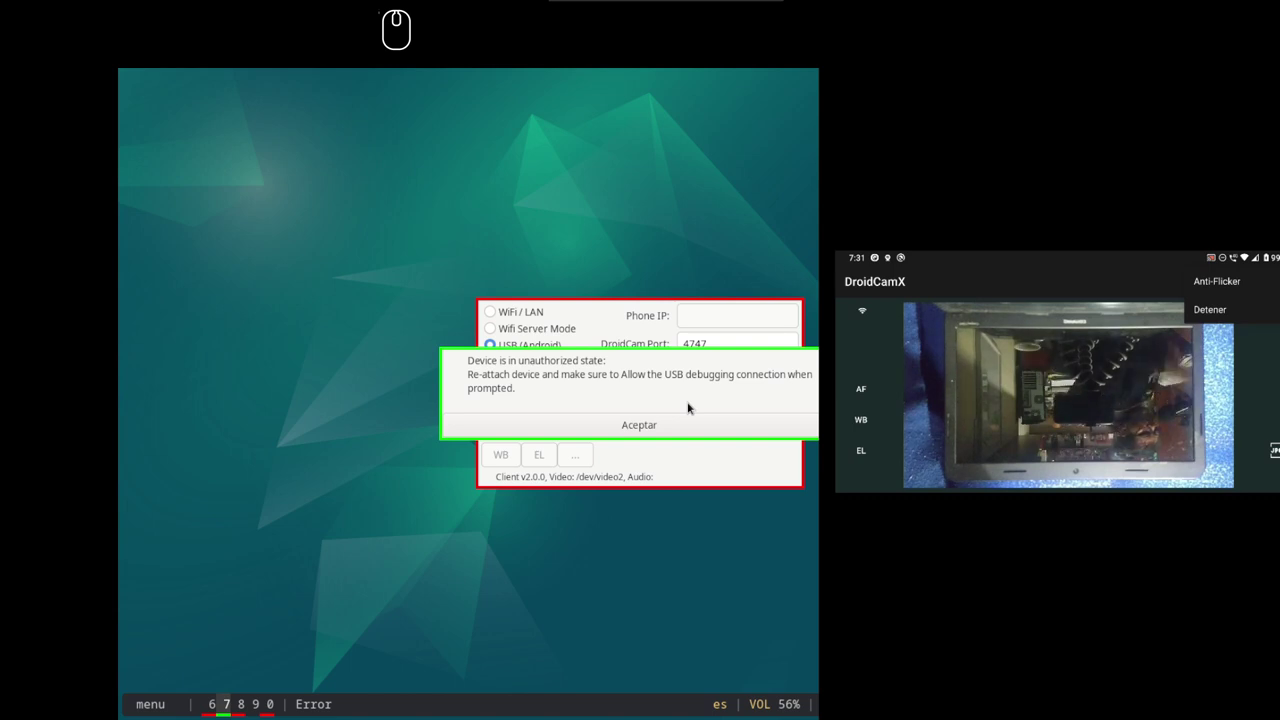
# Step: Retry the USB connection to the phone, dismiss the Connection reset message, and return to workspace 6
pyautogui.click(652, 425)
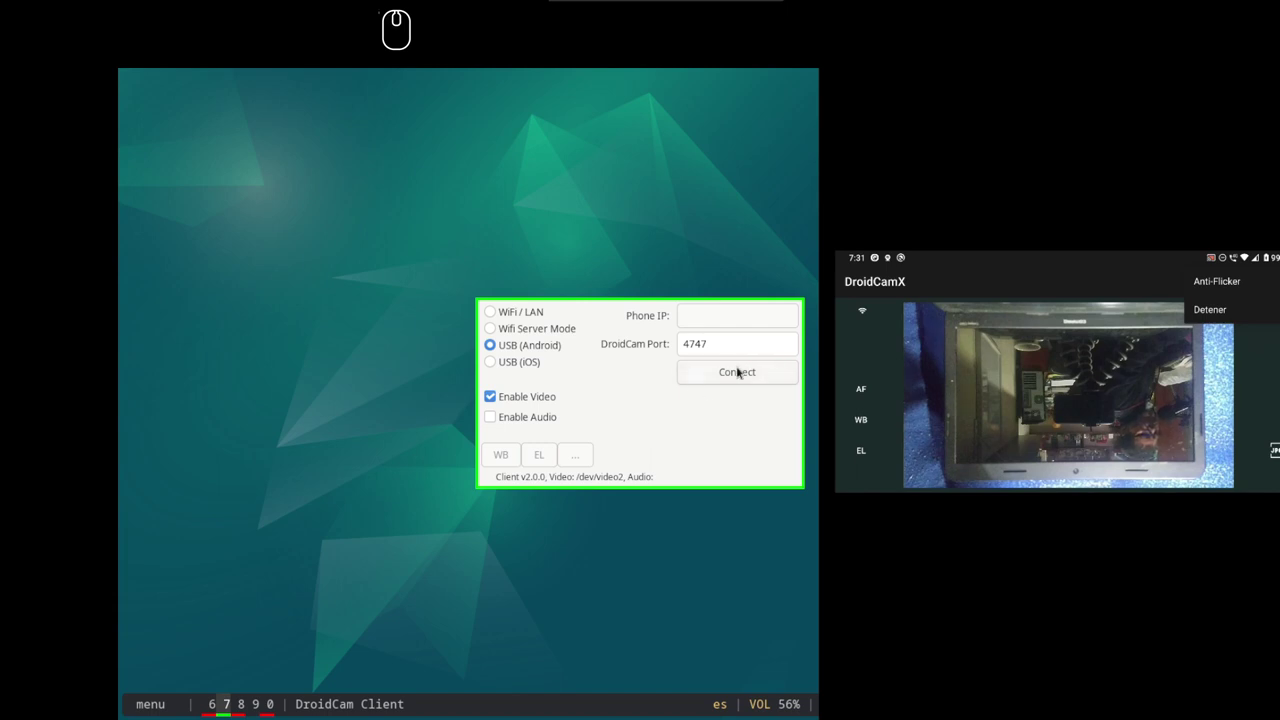
pyautogui.click(744, 369)
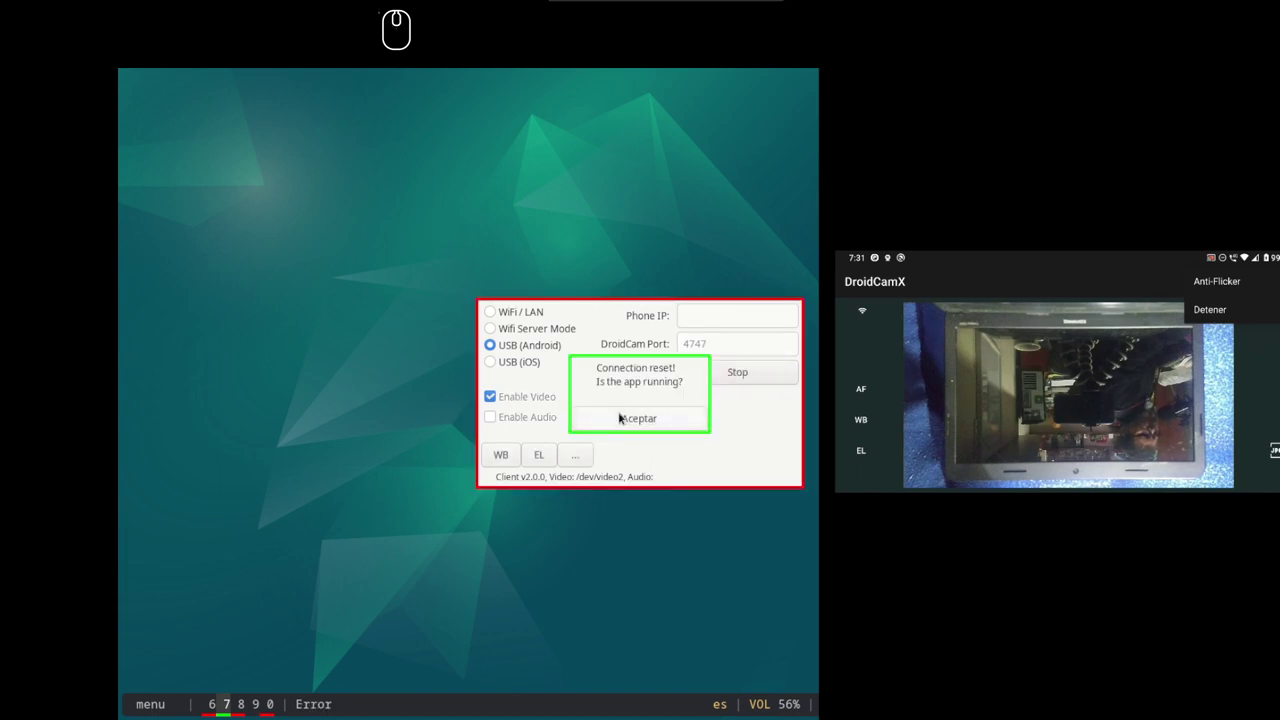
pyautogui.click(624, 416)
pyautogui.click(558, 256)
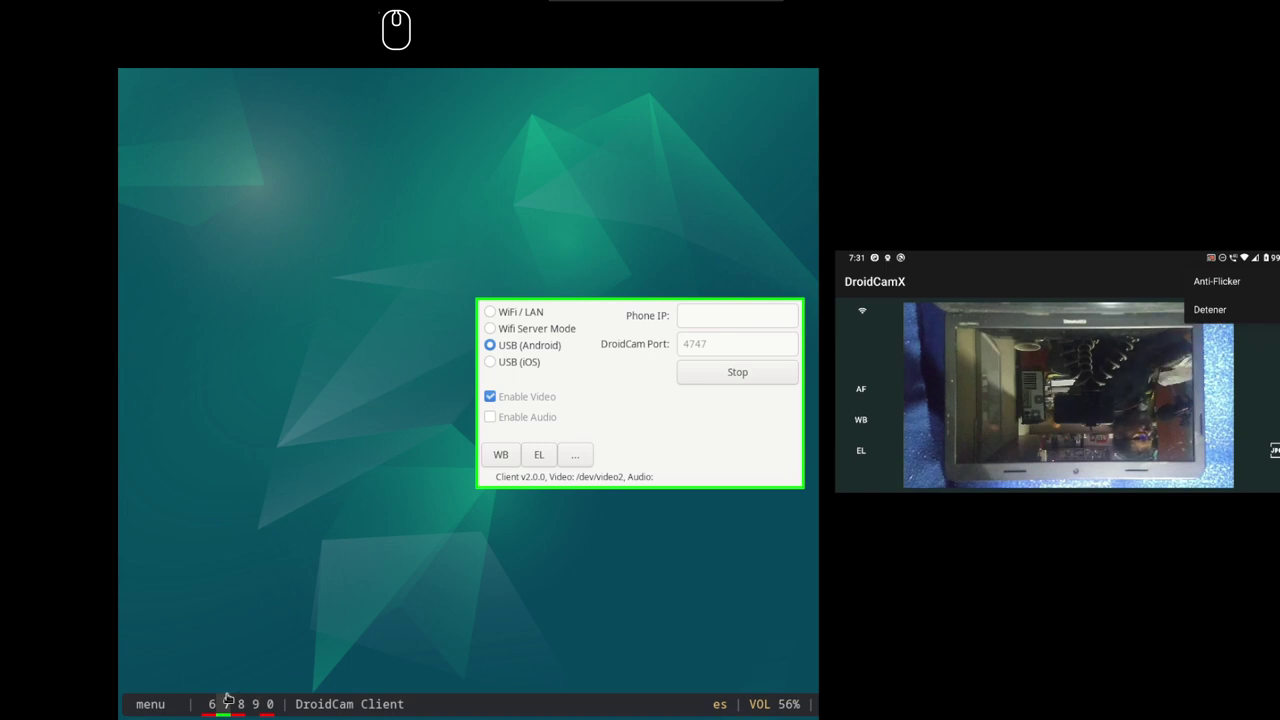
pyautogui.click(208, 714)
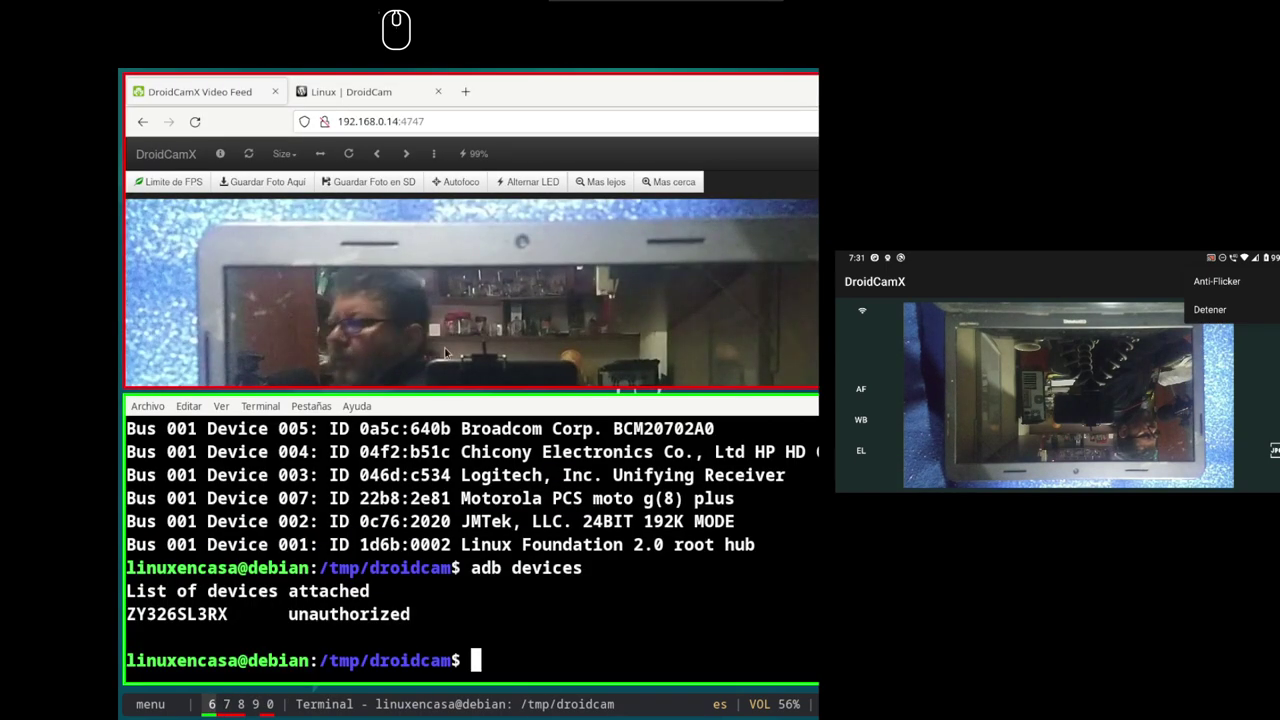